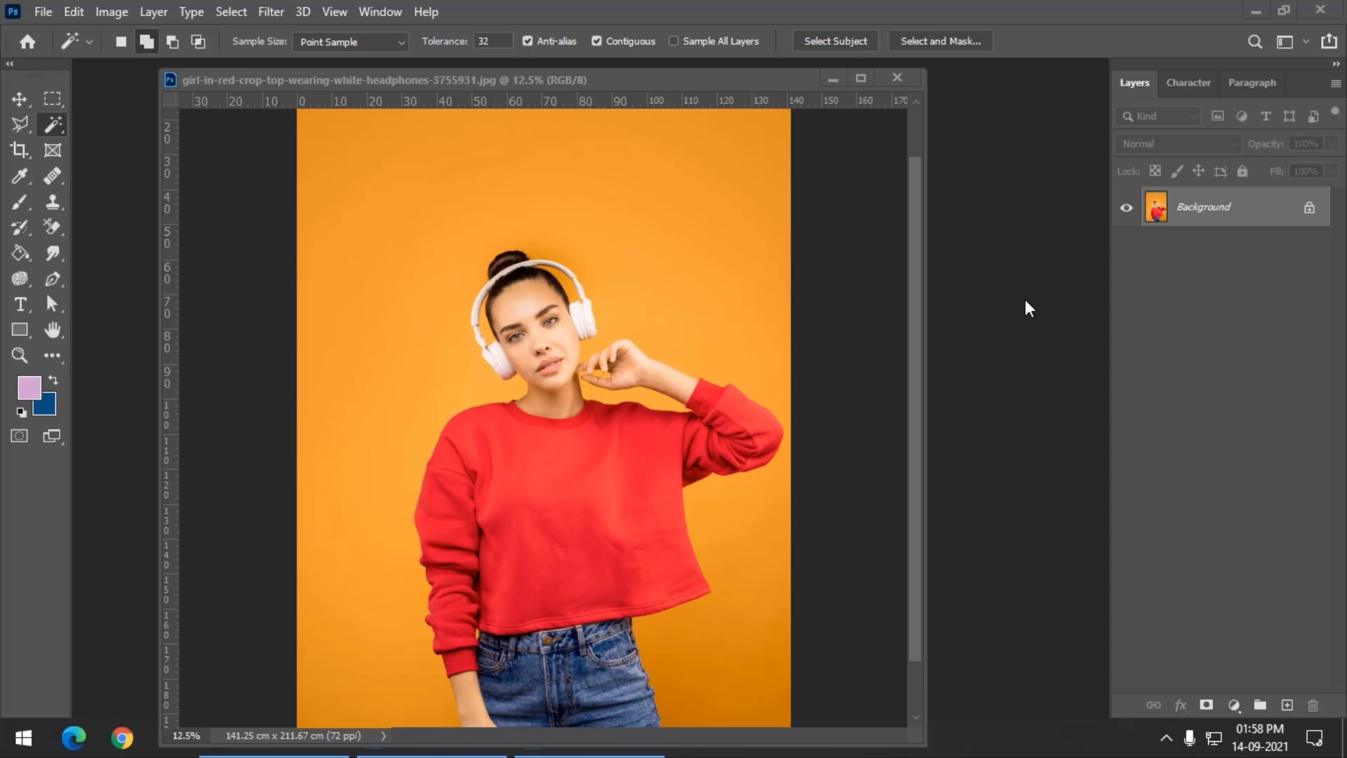
Step: Select the orange background with the Magic Wand and inspect the edge around the girl's face
click(612, 95)
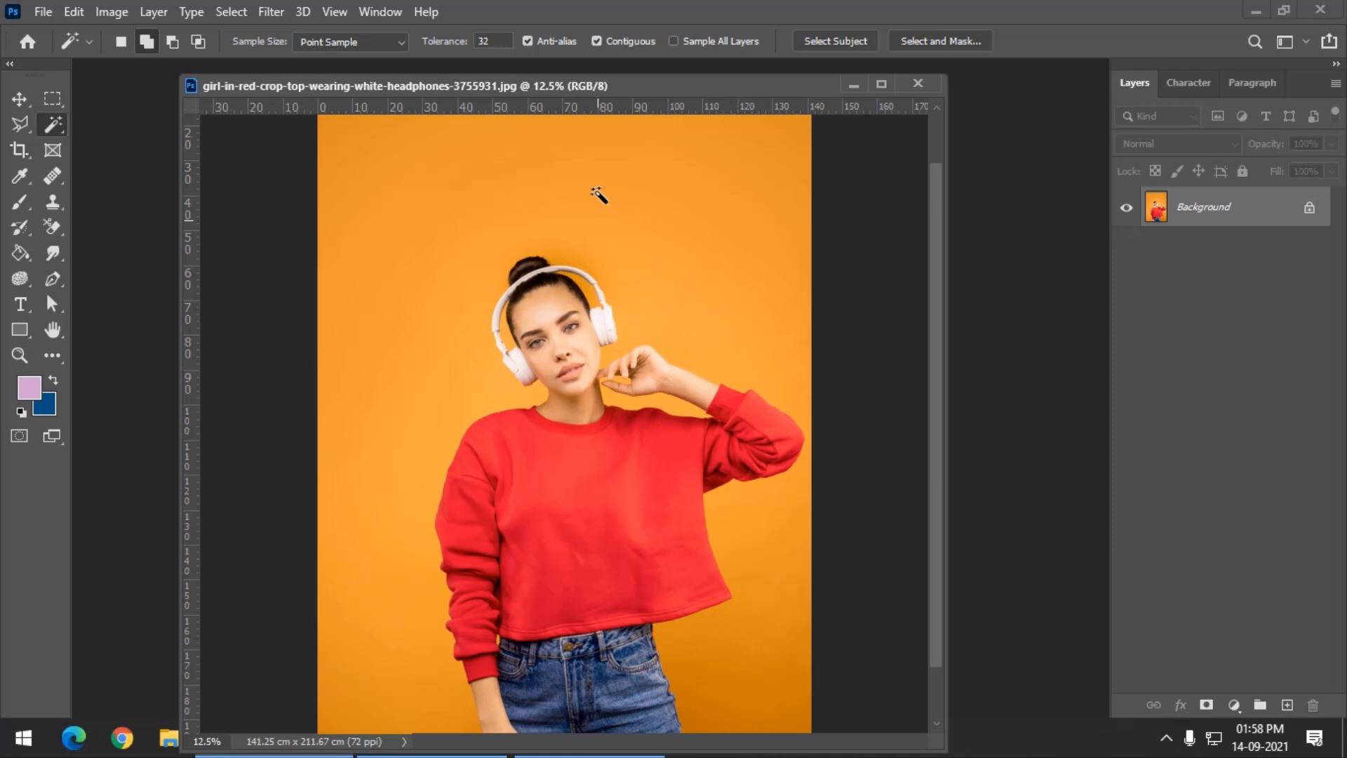
click(516, 92)
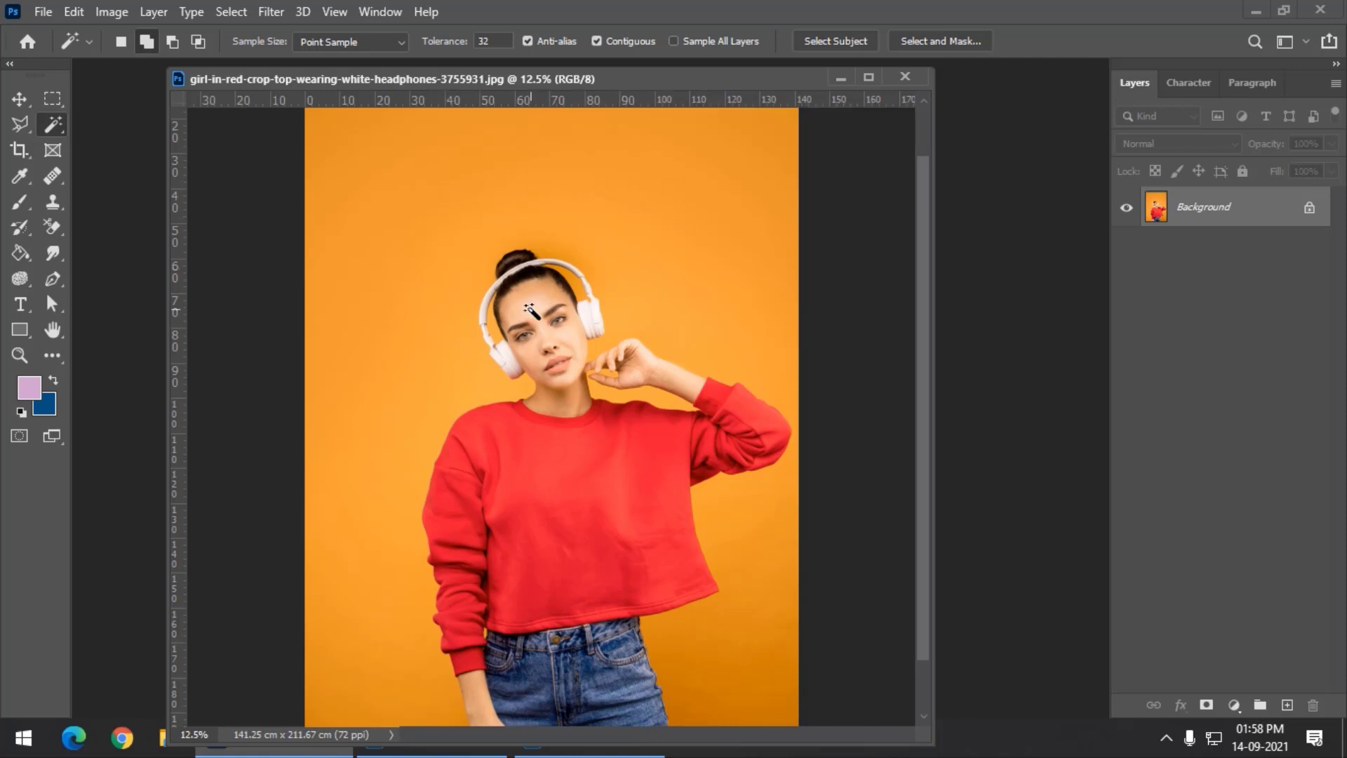
key(ctrl+=)
scroll(up, 3)
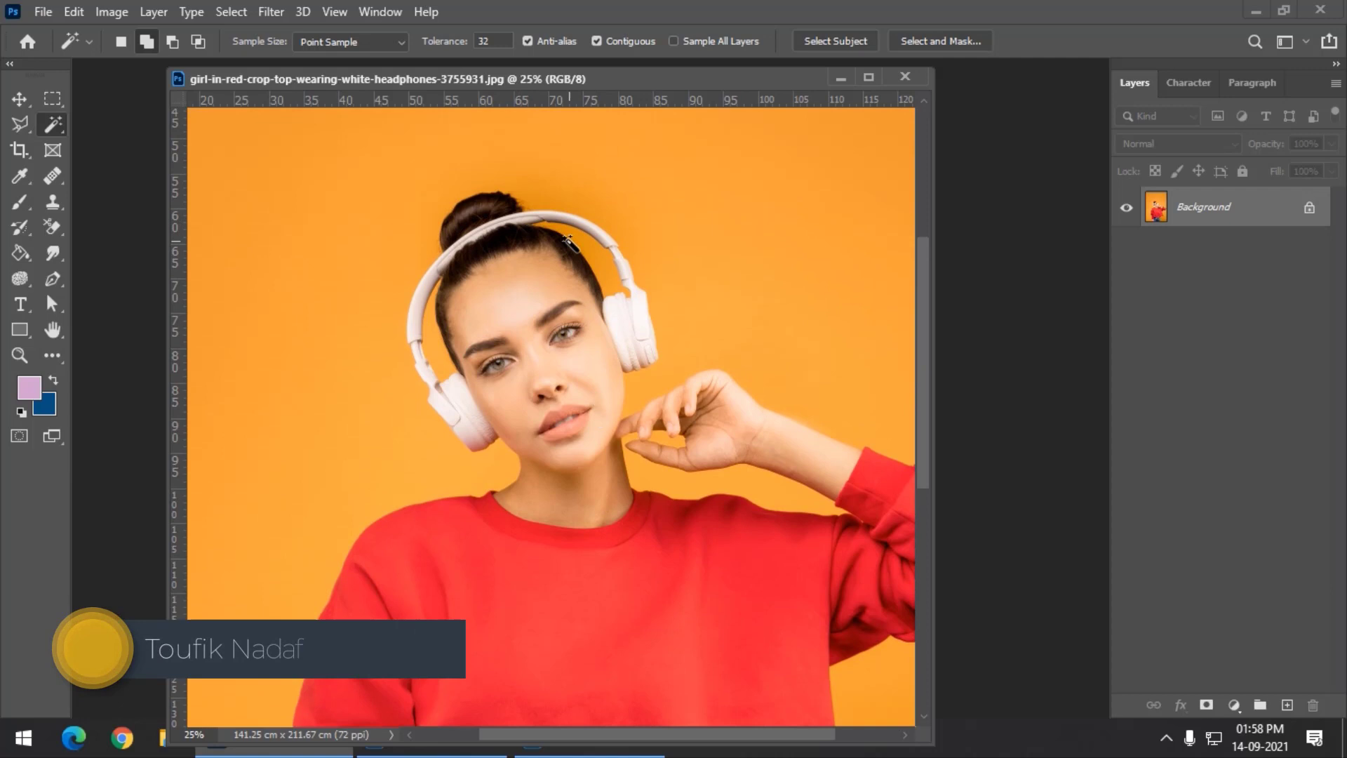
key(ctrl+-)
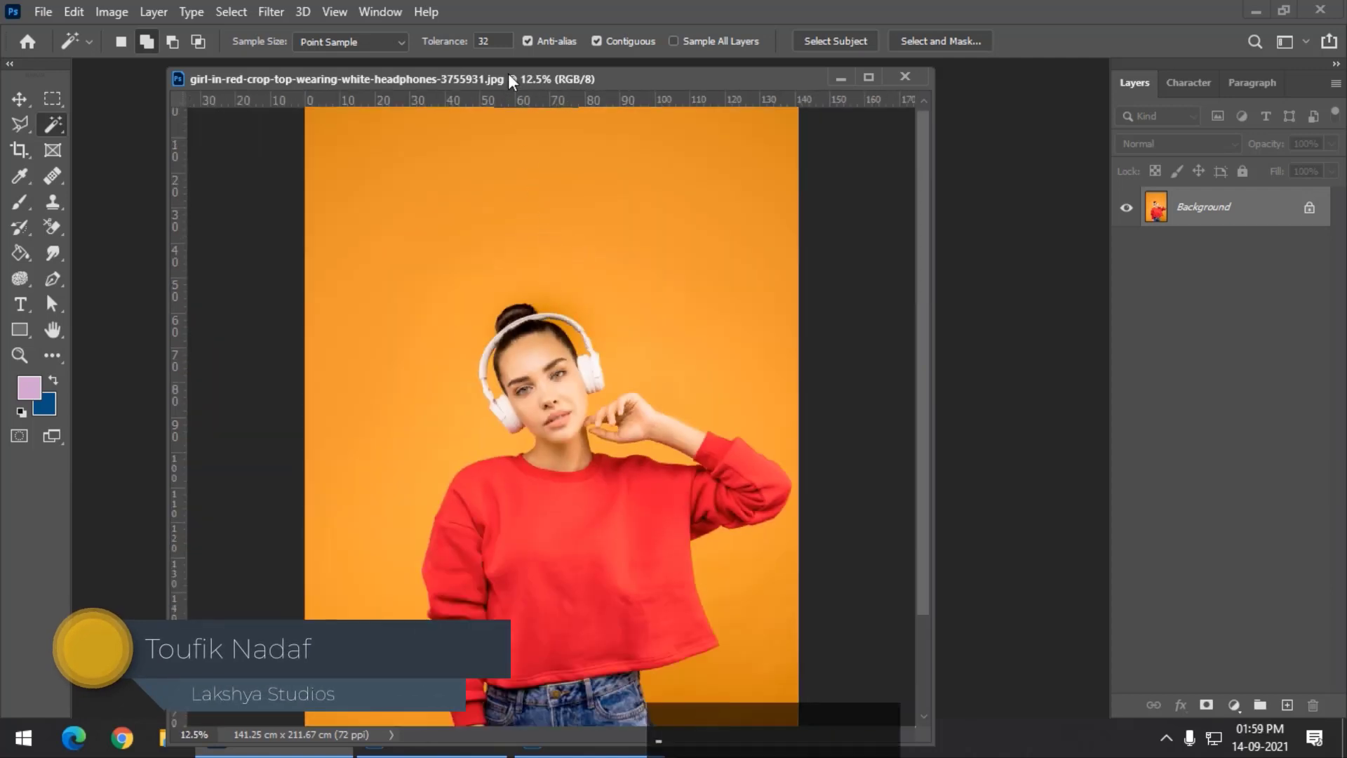
key(ctrl+-)
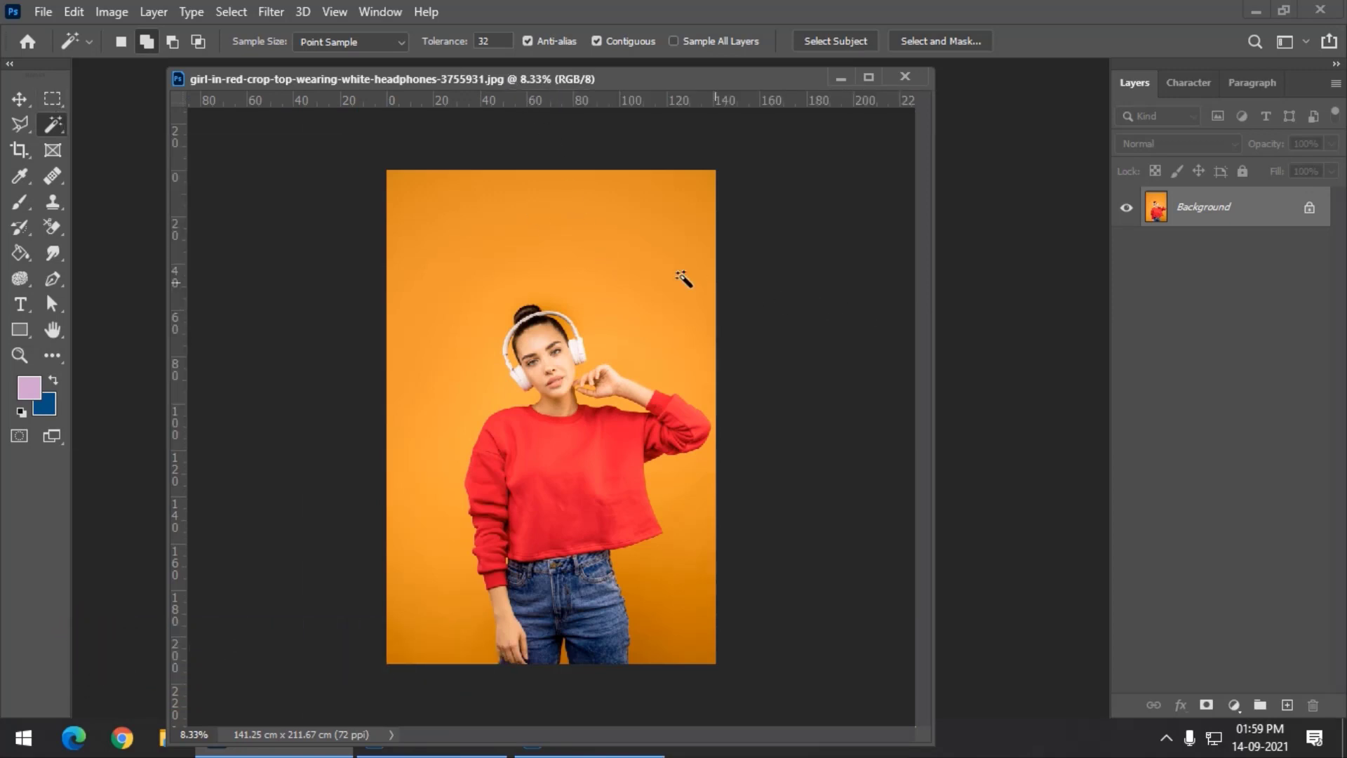
Step: Add the remaining orange gap between the headband and head to the selection
right_click(61, 132)
click(122, 169)
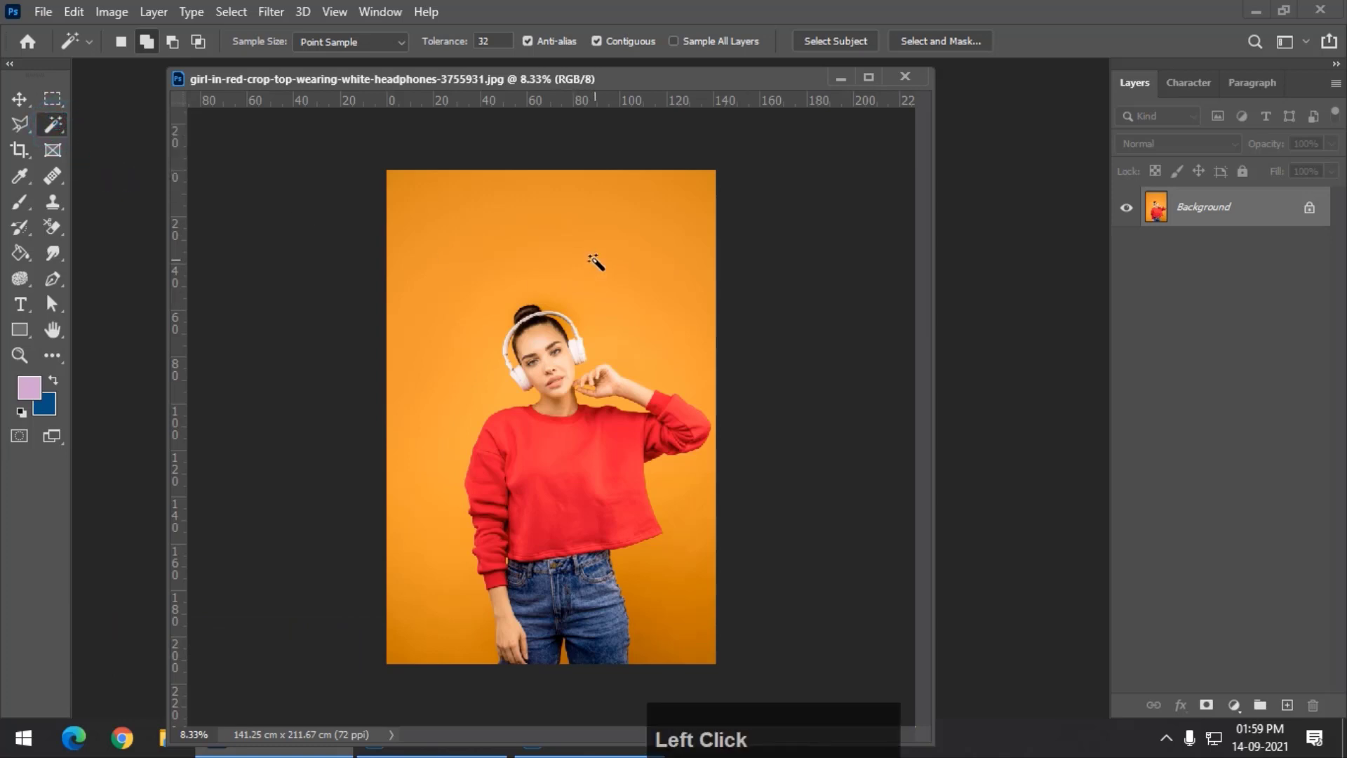
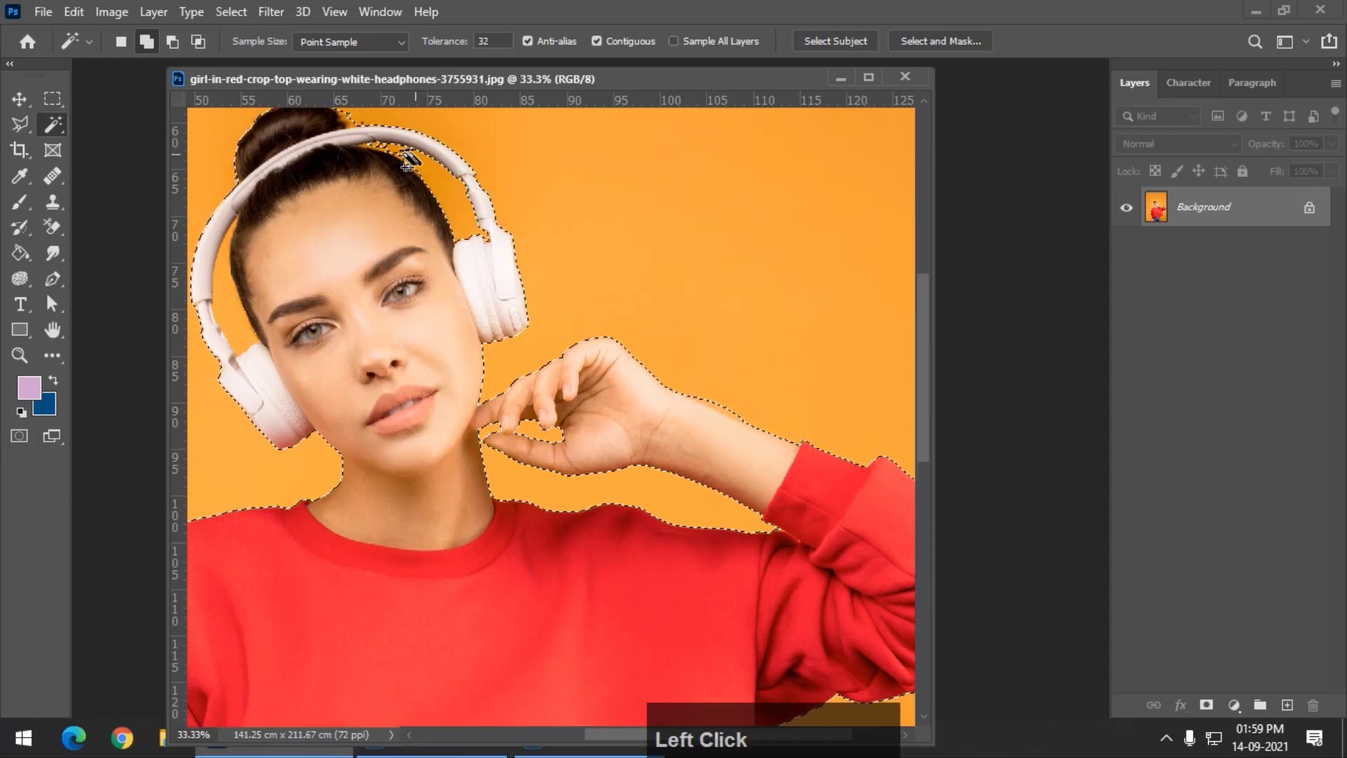
key(space)
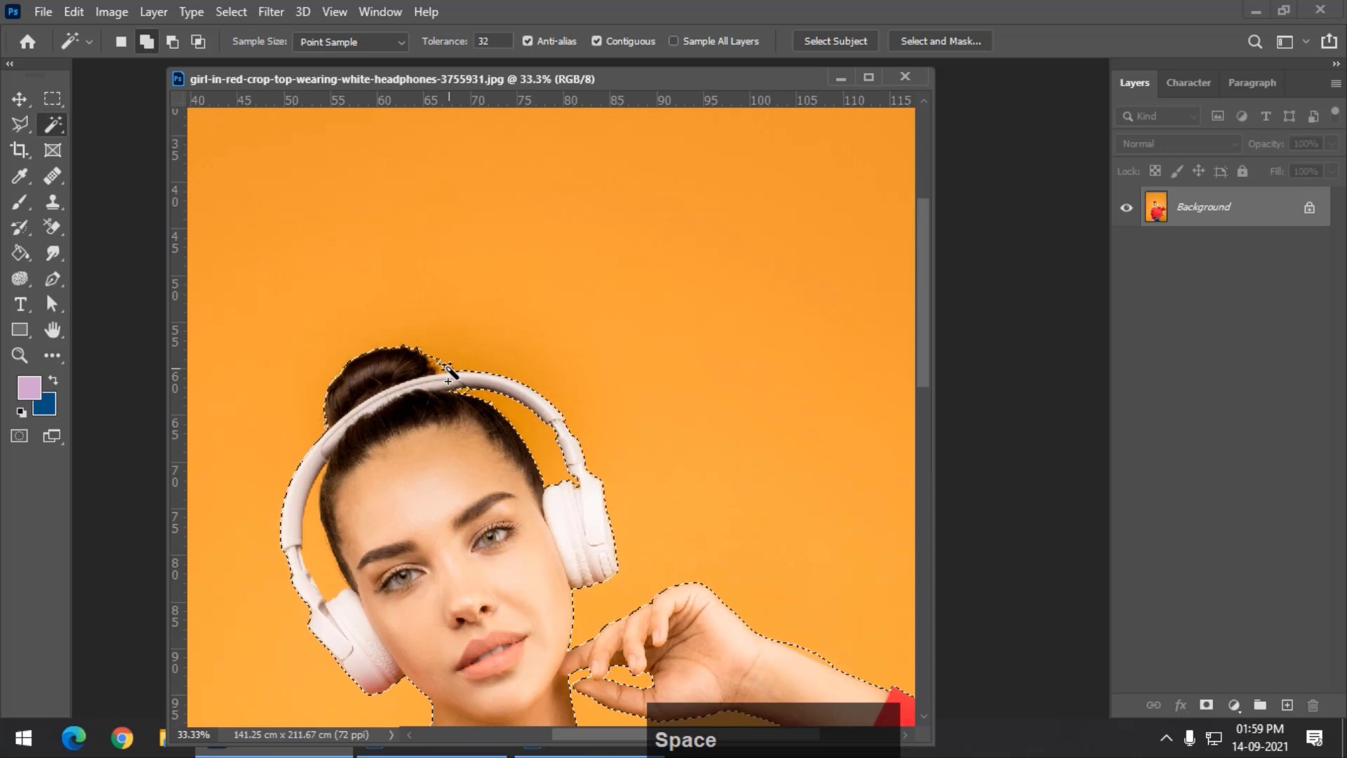
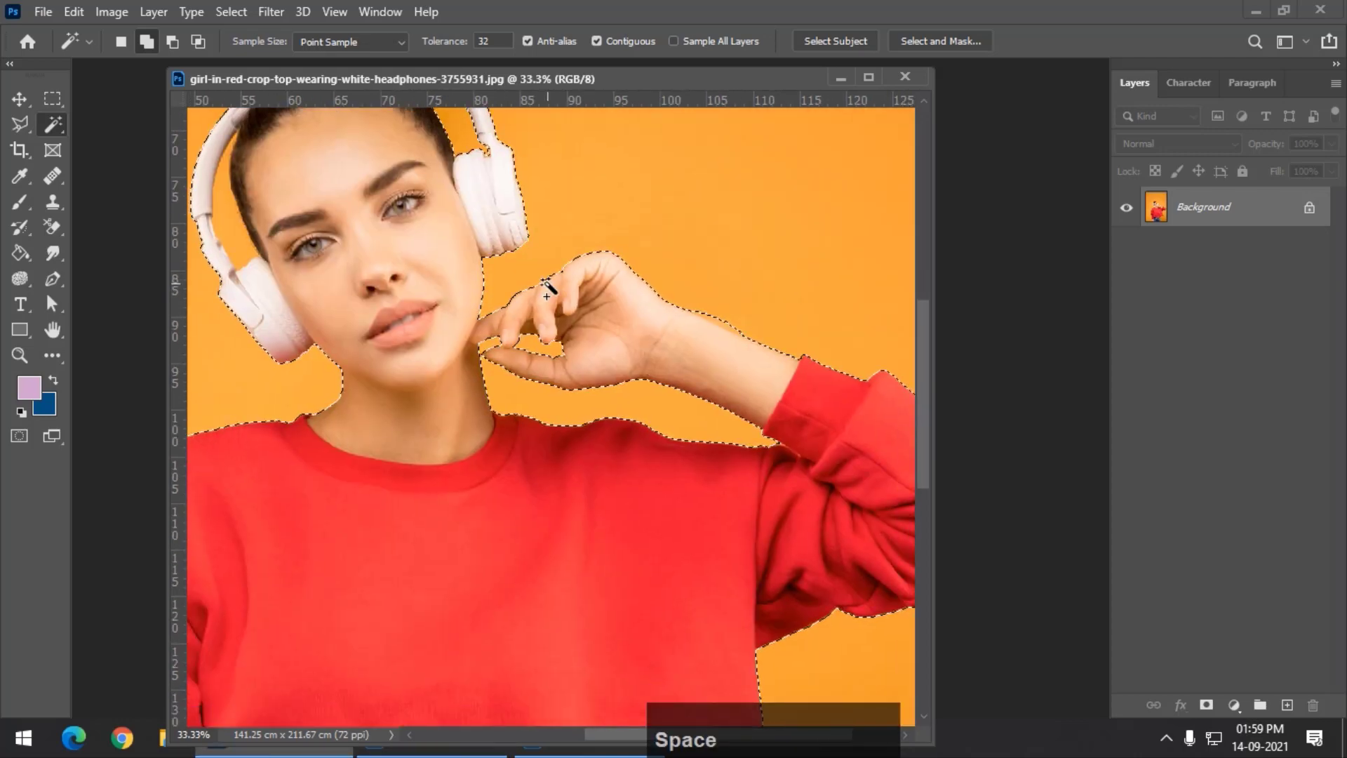
key(ctrl+-)
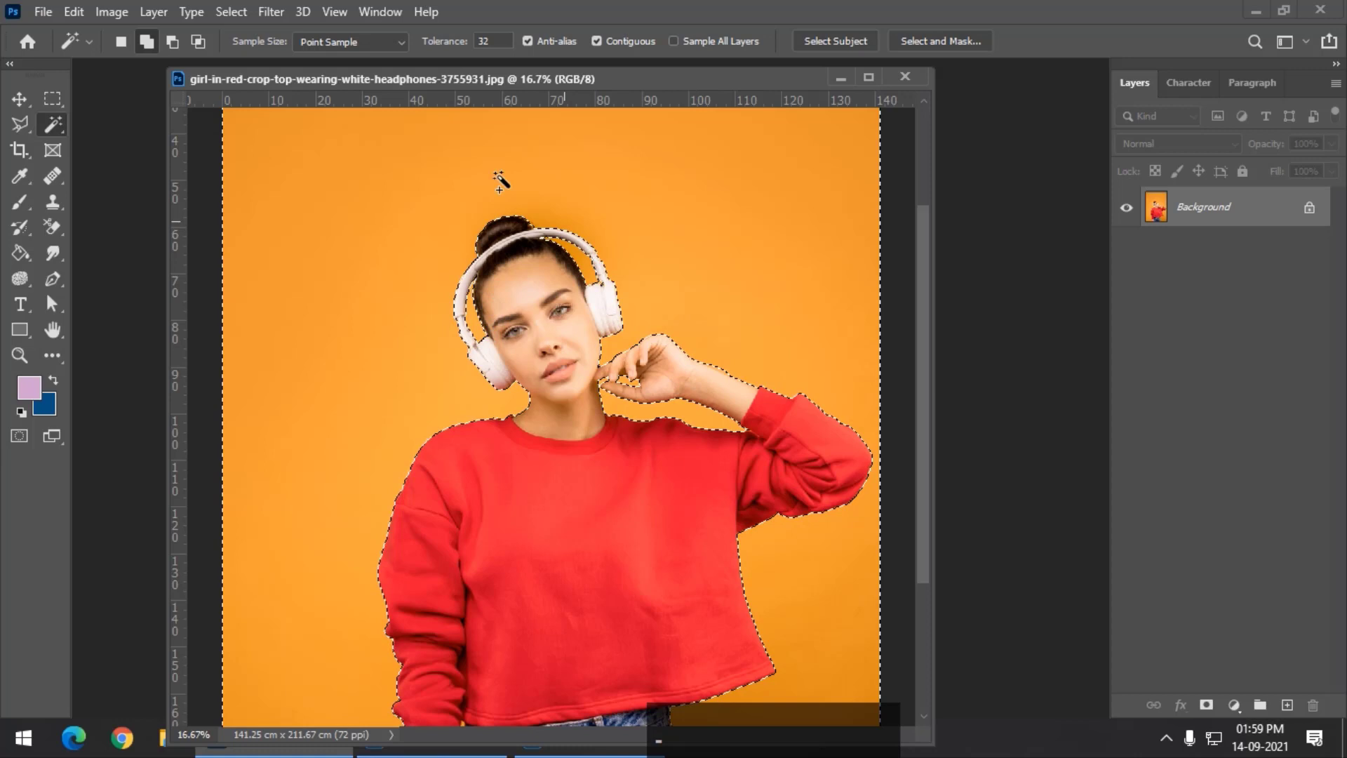
Step: Invert the selection onto the girl, add a layer mask and check the hand and arm edges
click(235, 23)
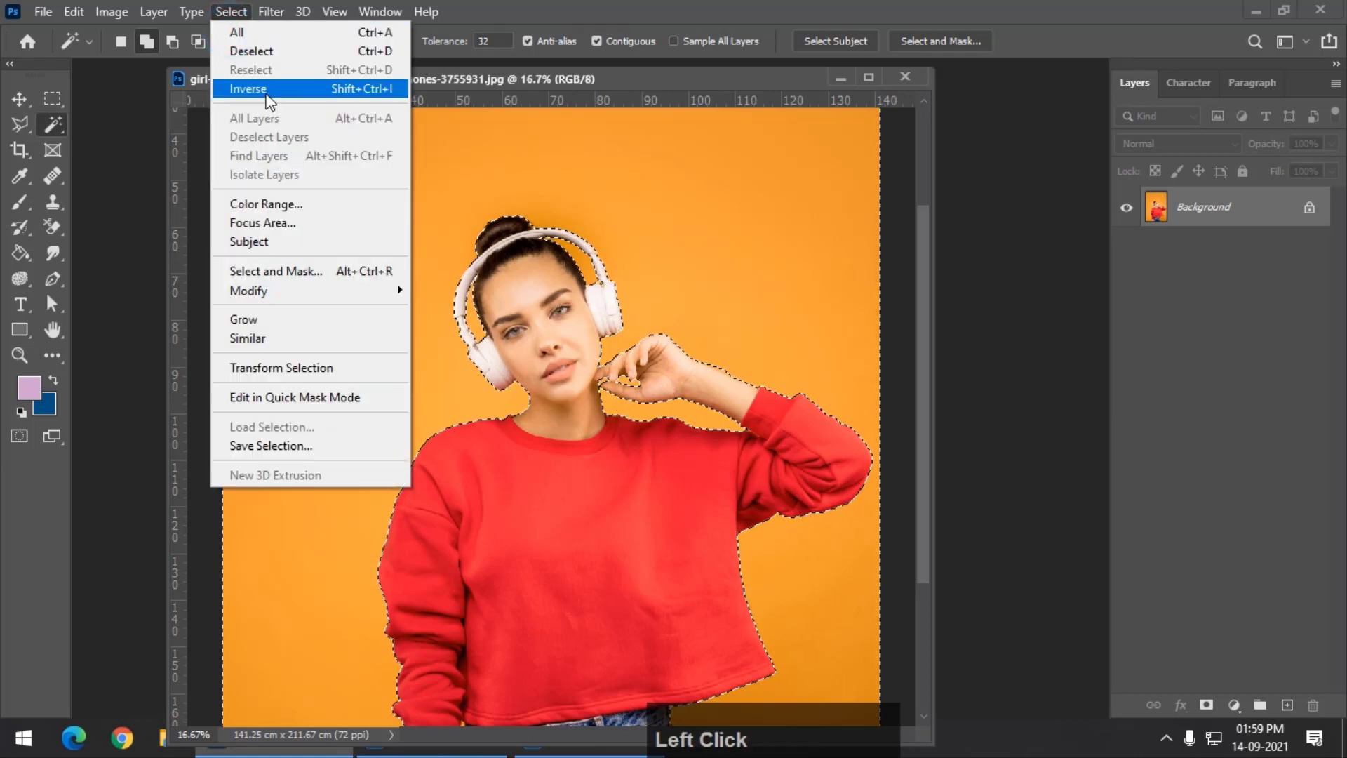
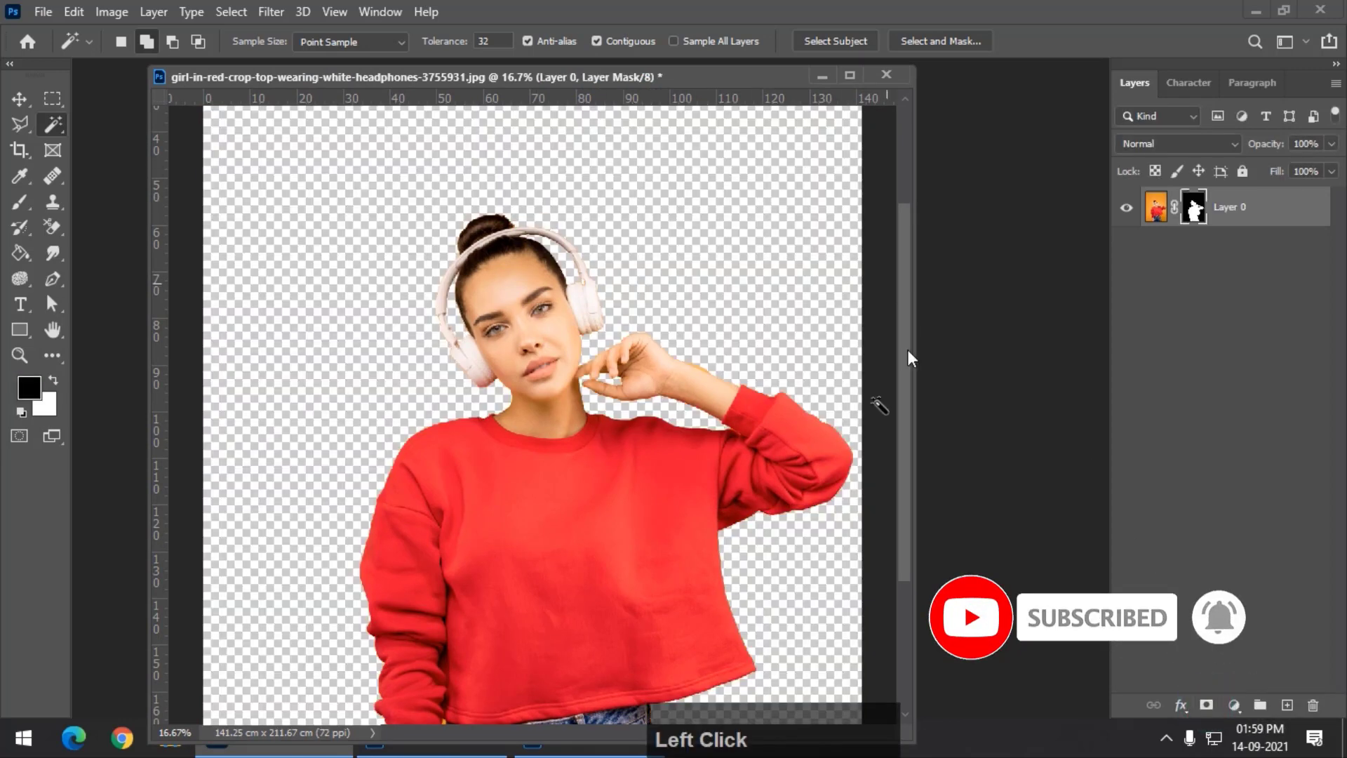
click(579, 79)
key(ctrl+=)
key(space)
click(418, 393)
key(space)
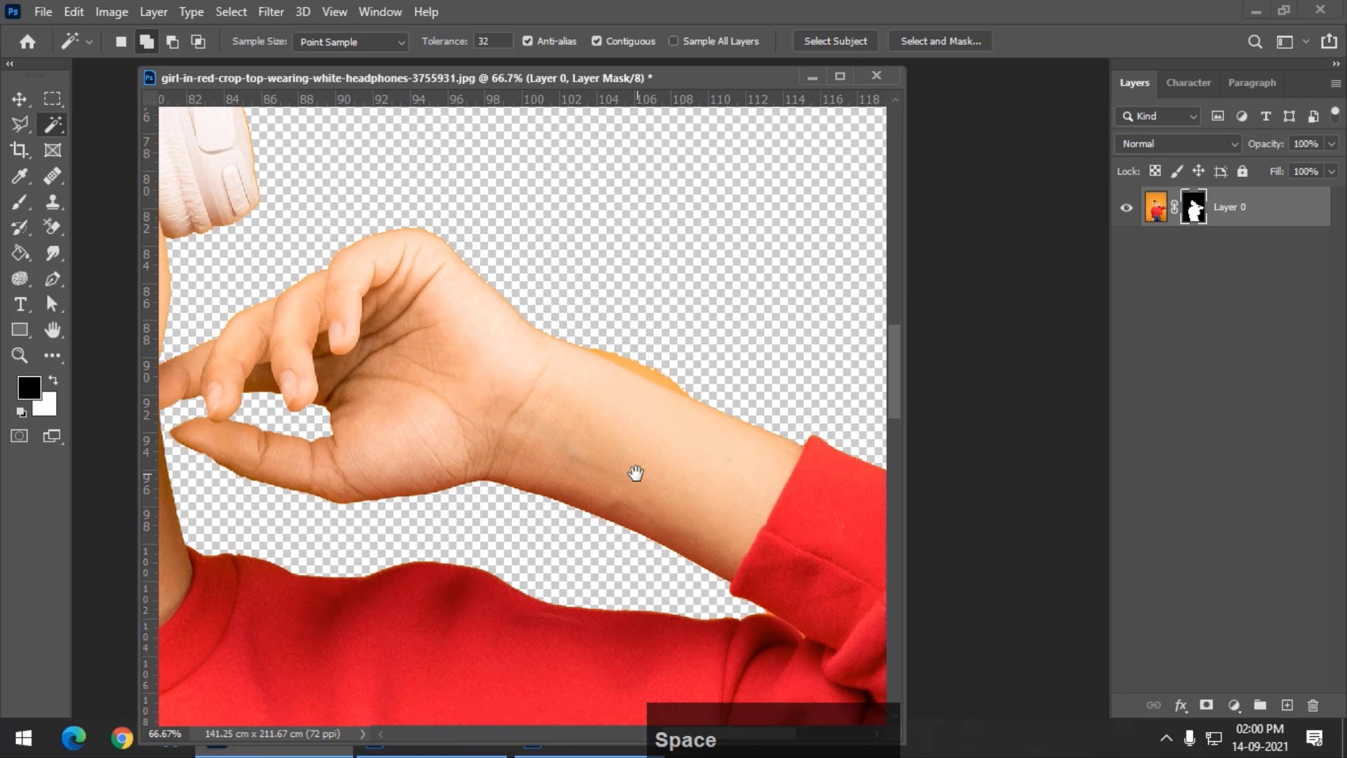
Step: Undo the mask, fix the selection near the arm, invert again and re-add the layer mask
key(ctrl+z)
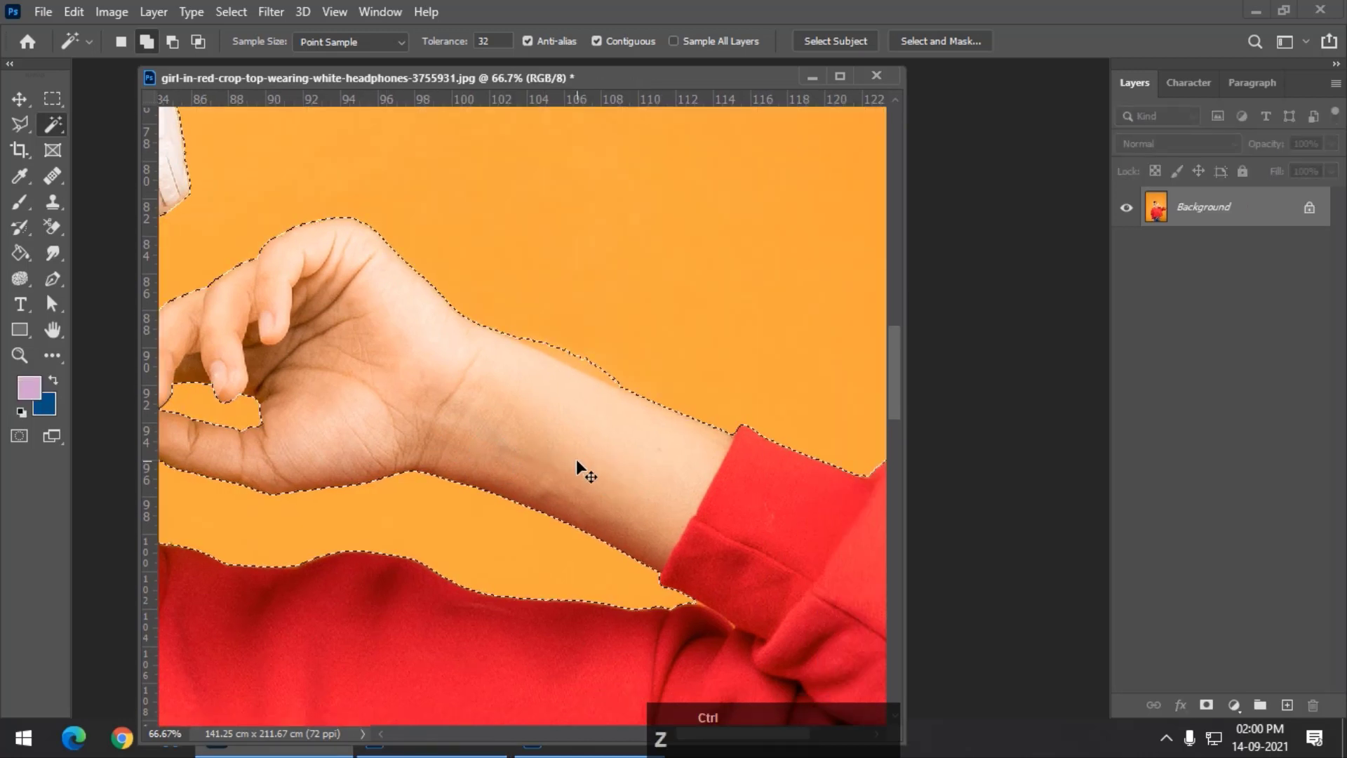
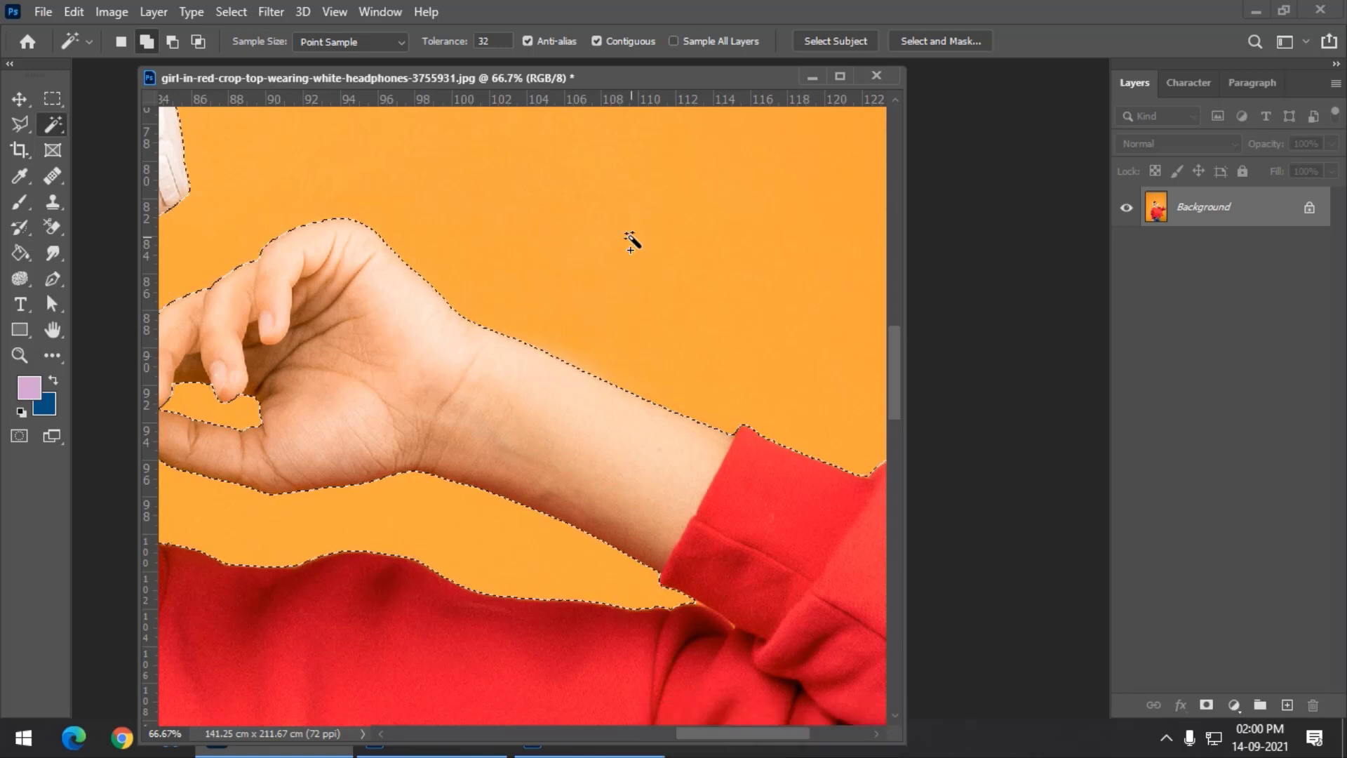
click(232, 19)
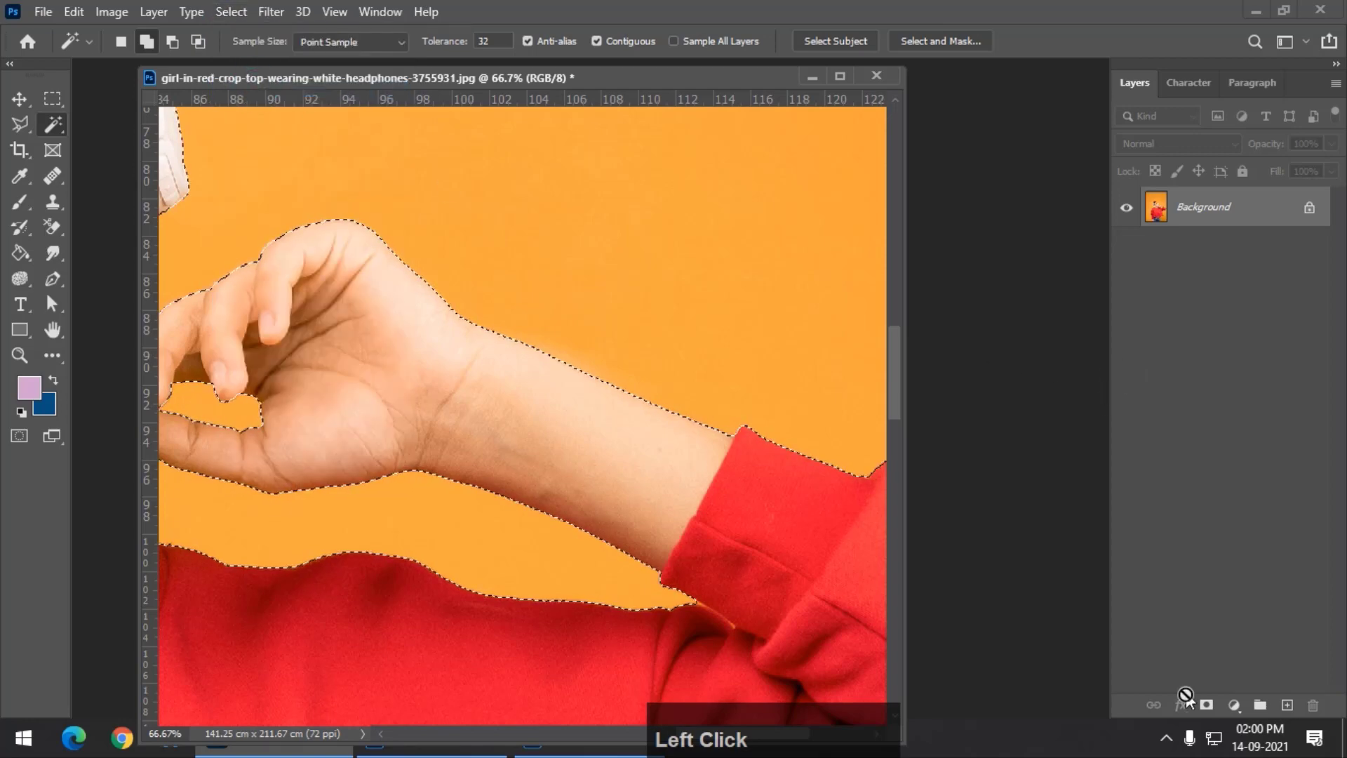
key(space)
click(384, 286)
key(space)
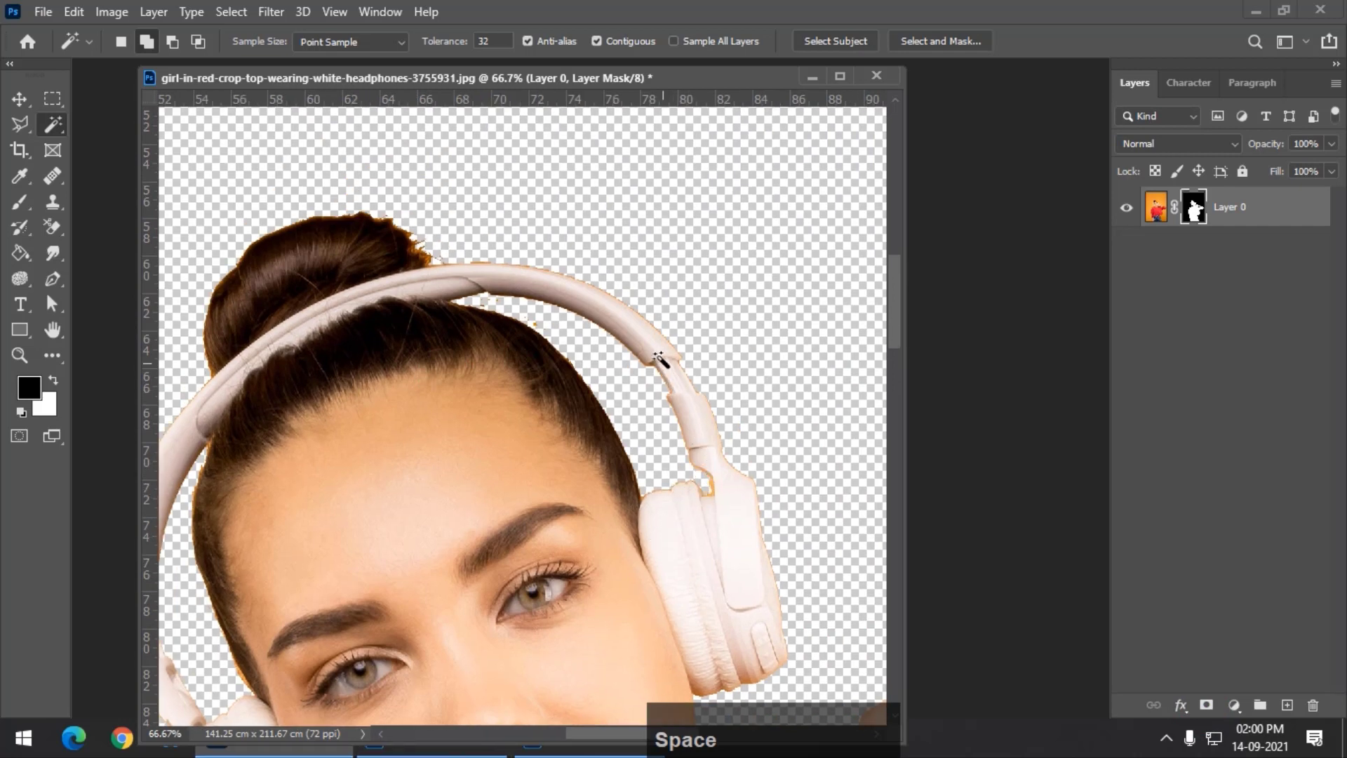
key(space)
click(398, 423)
key(space)
Step: Enter Select and Mask and set up the Refine Edge Brush at a suitable size
click(532, 564)
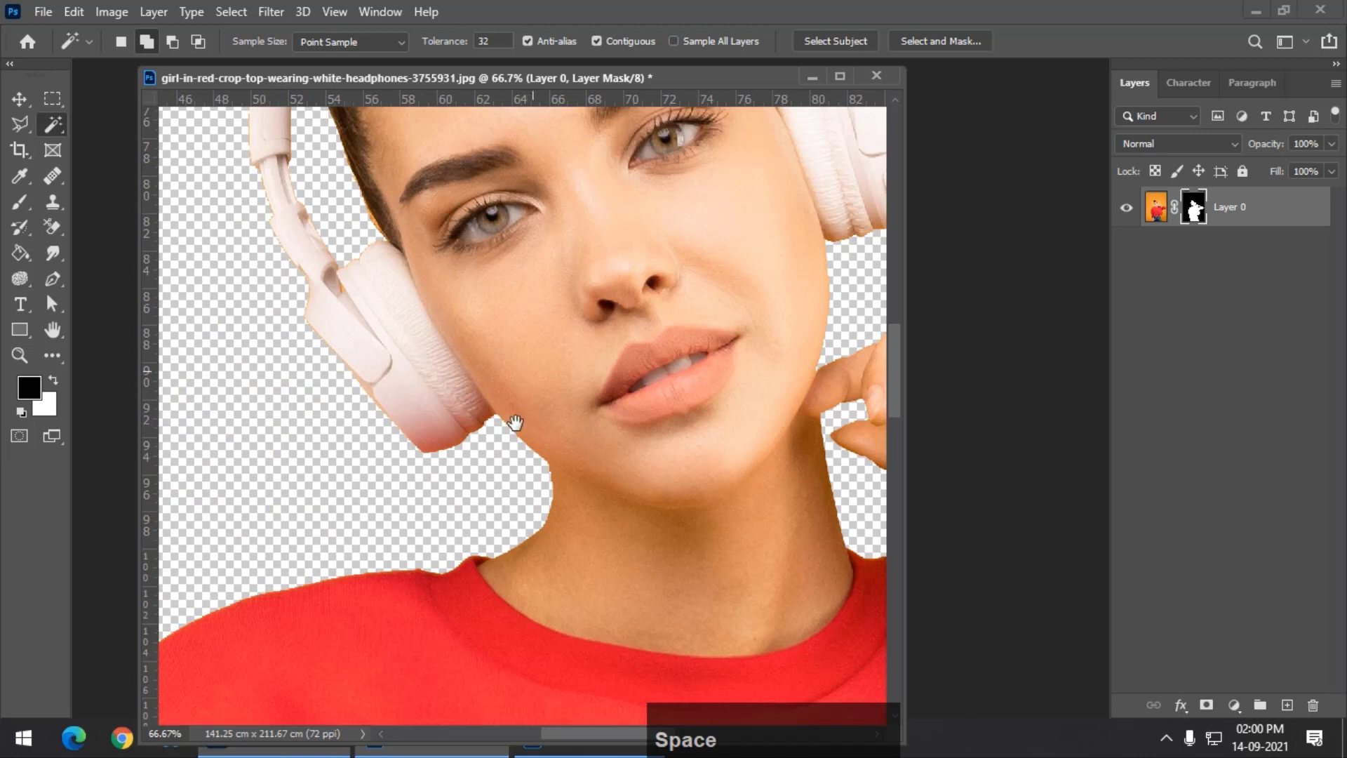
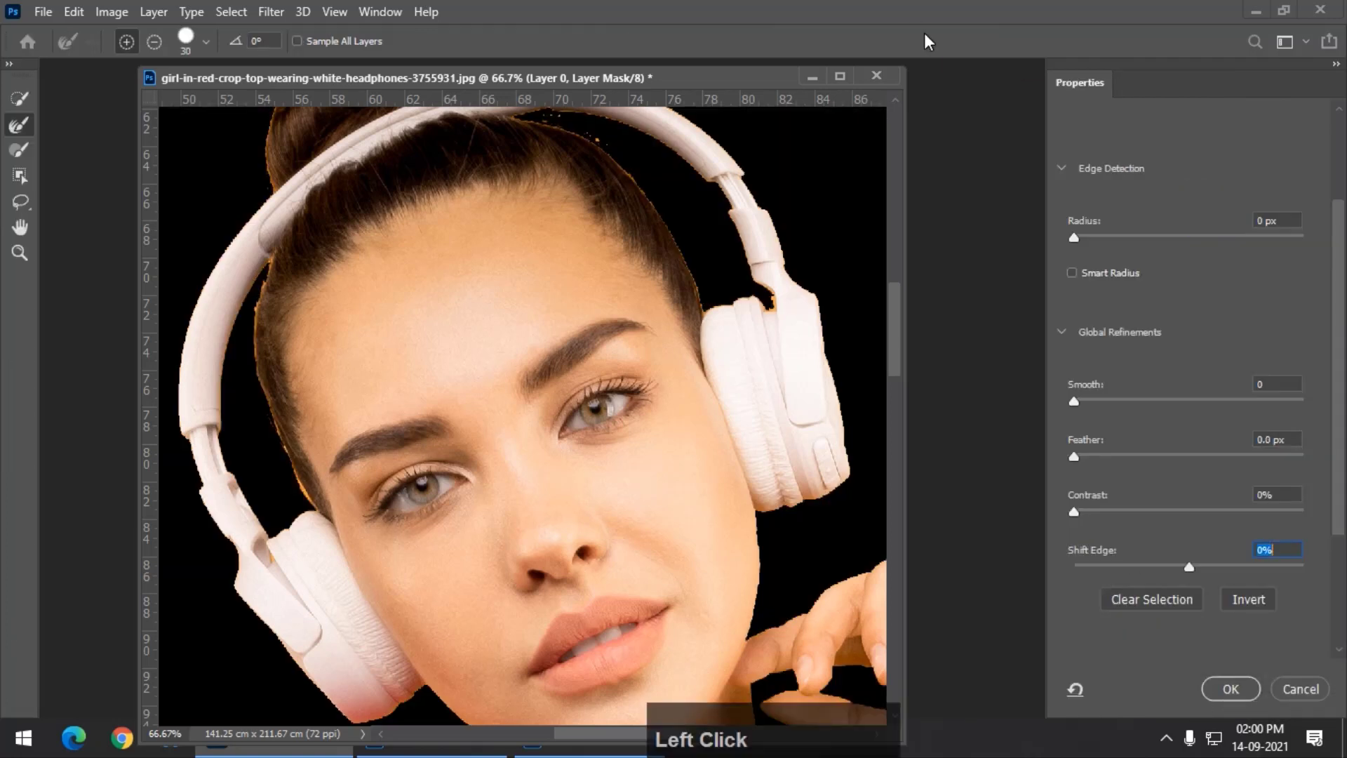
scroll(up, 3)
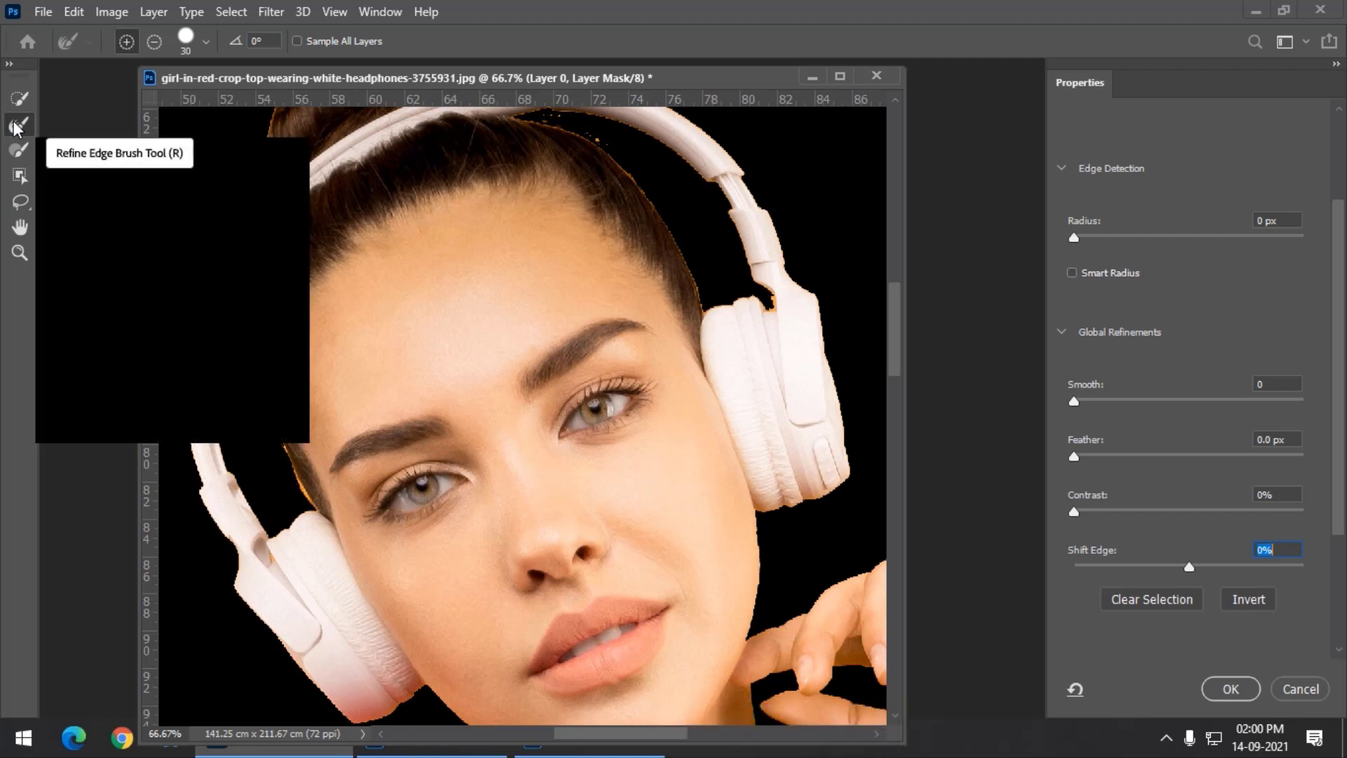
click(402, 77)
key(])
key([)
text([])
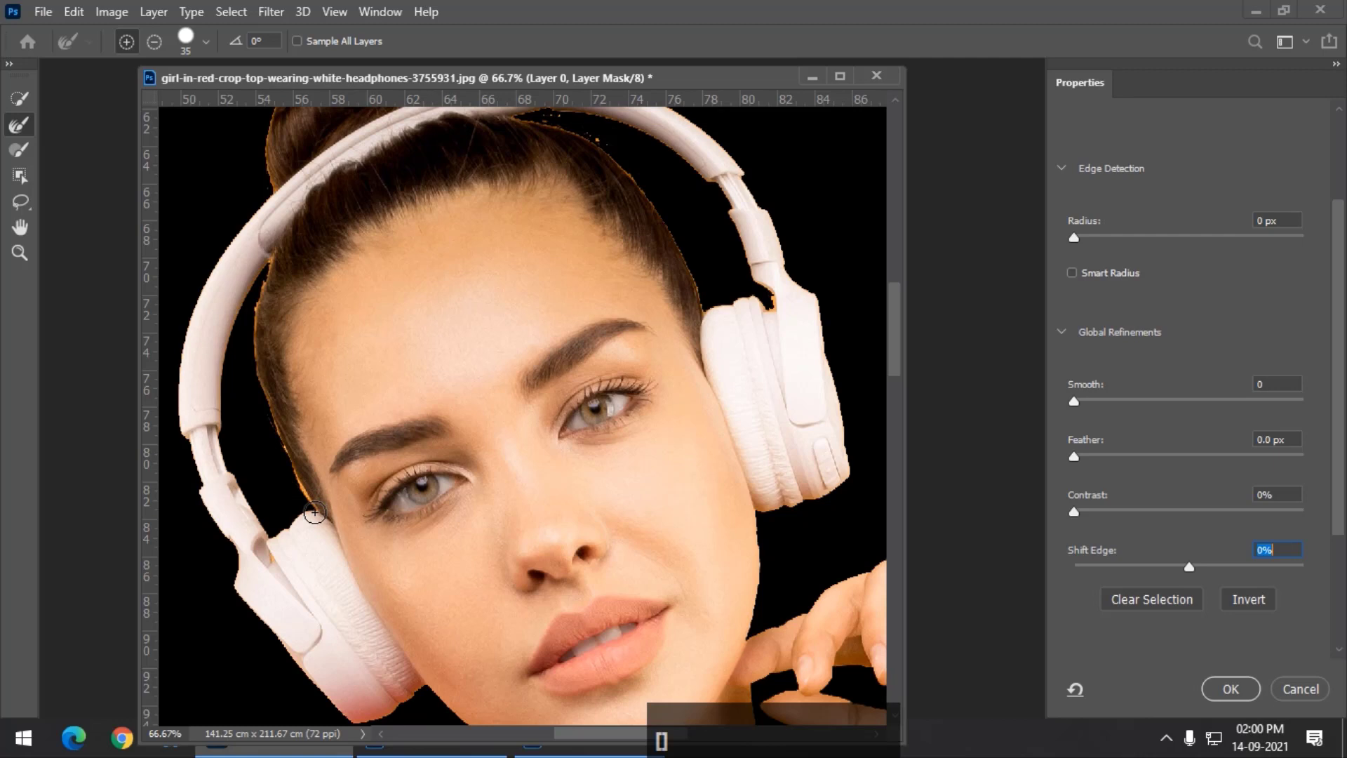
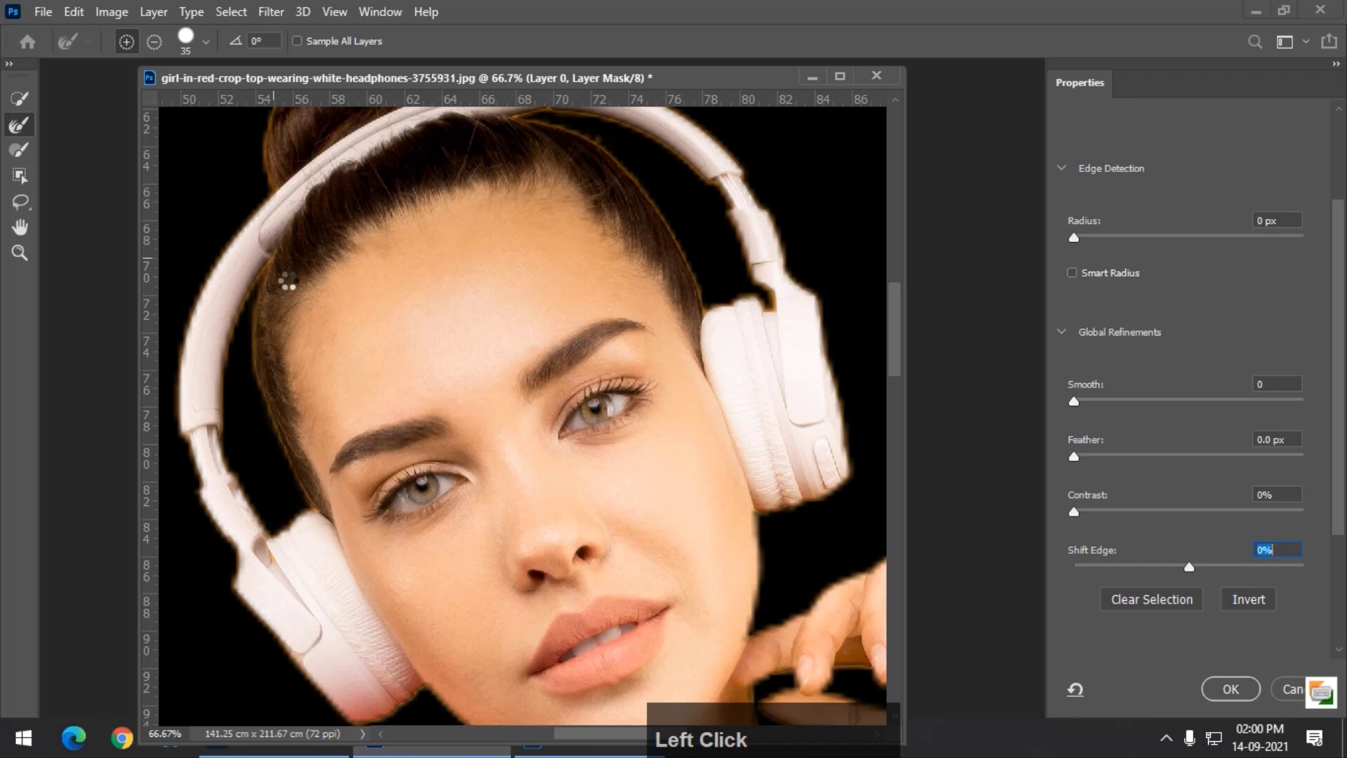
Step: Brush along the hair and headphone edges, moving up to the hair bun
scroll(up, 3)
key(space)
click(369, 409)
key(space)
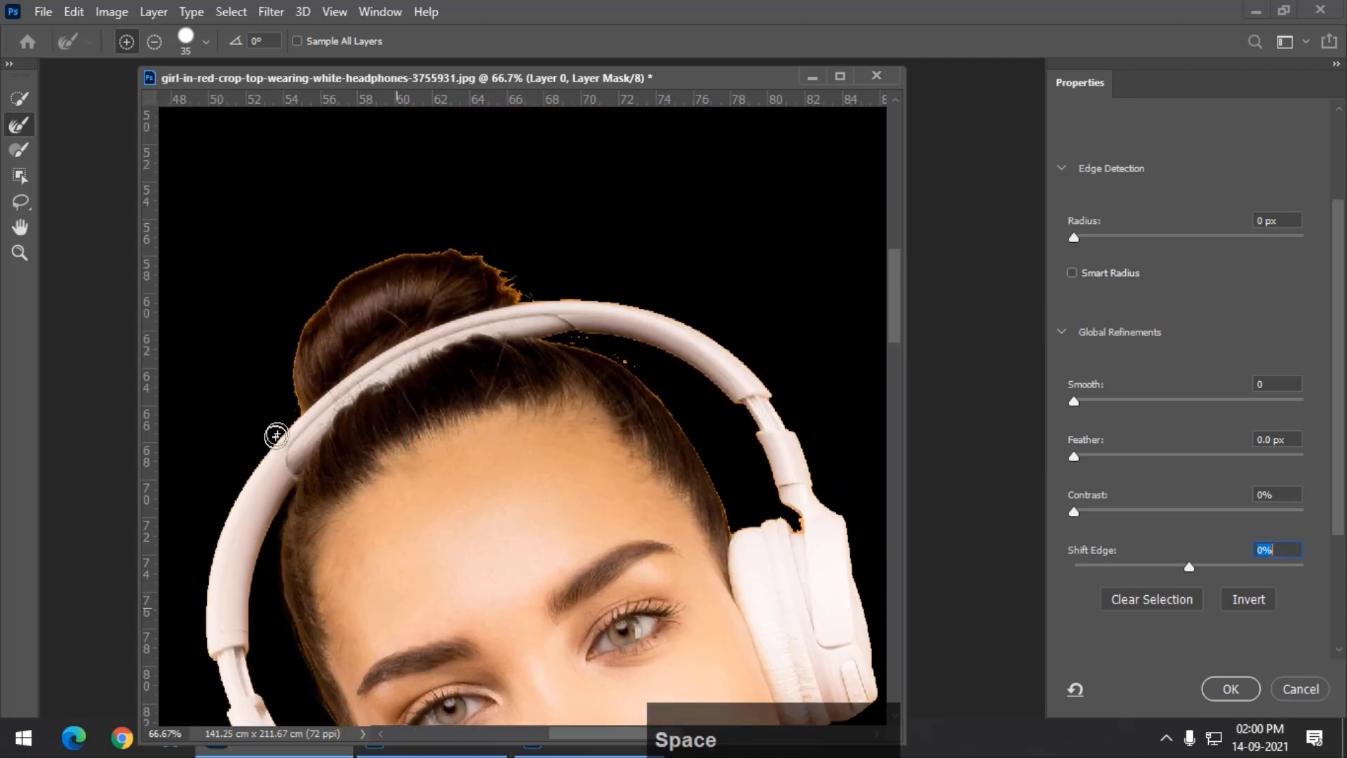
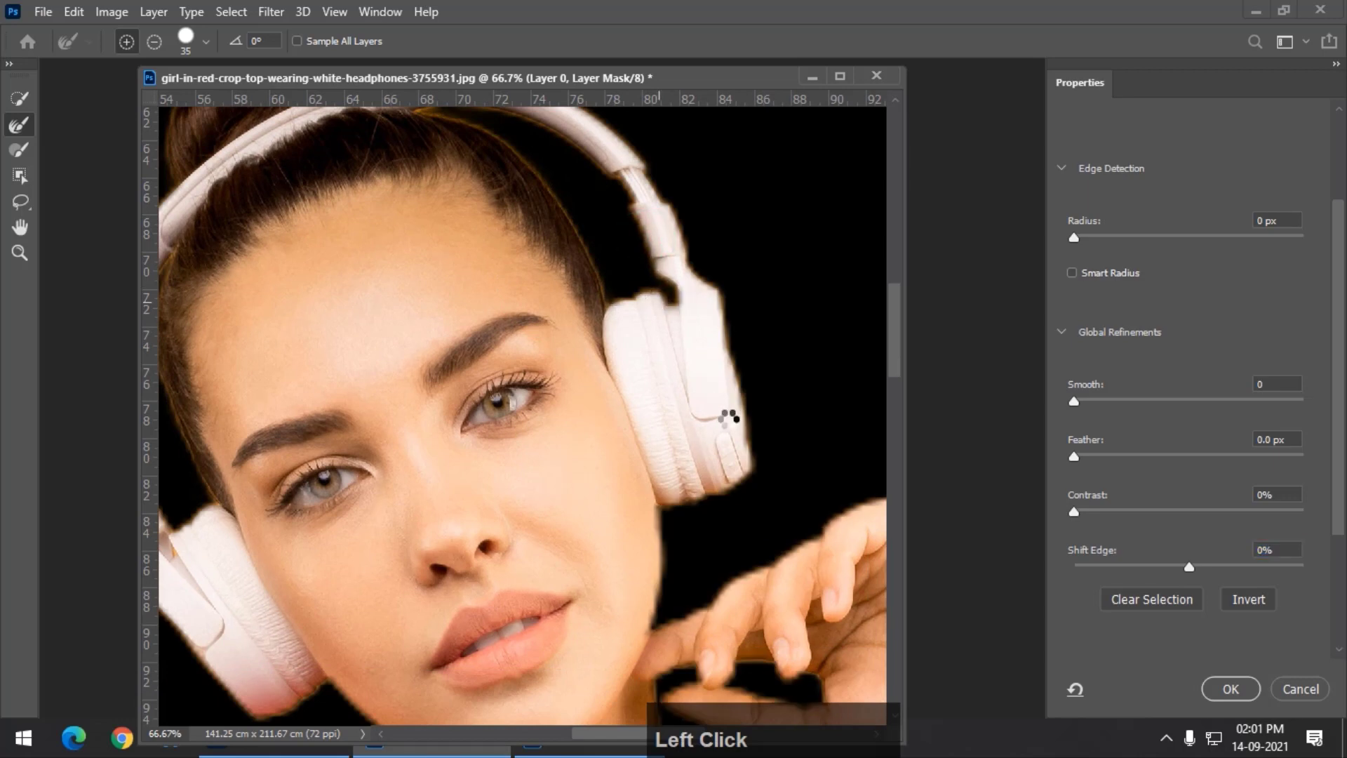
Step: Refine the edges by the hand near the cheek and along the arm and sweater with a smaller brush
key(space)
click(638, 422)
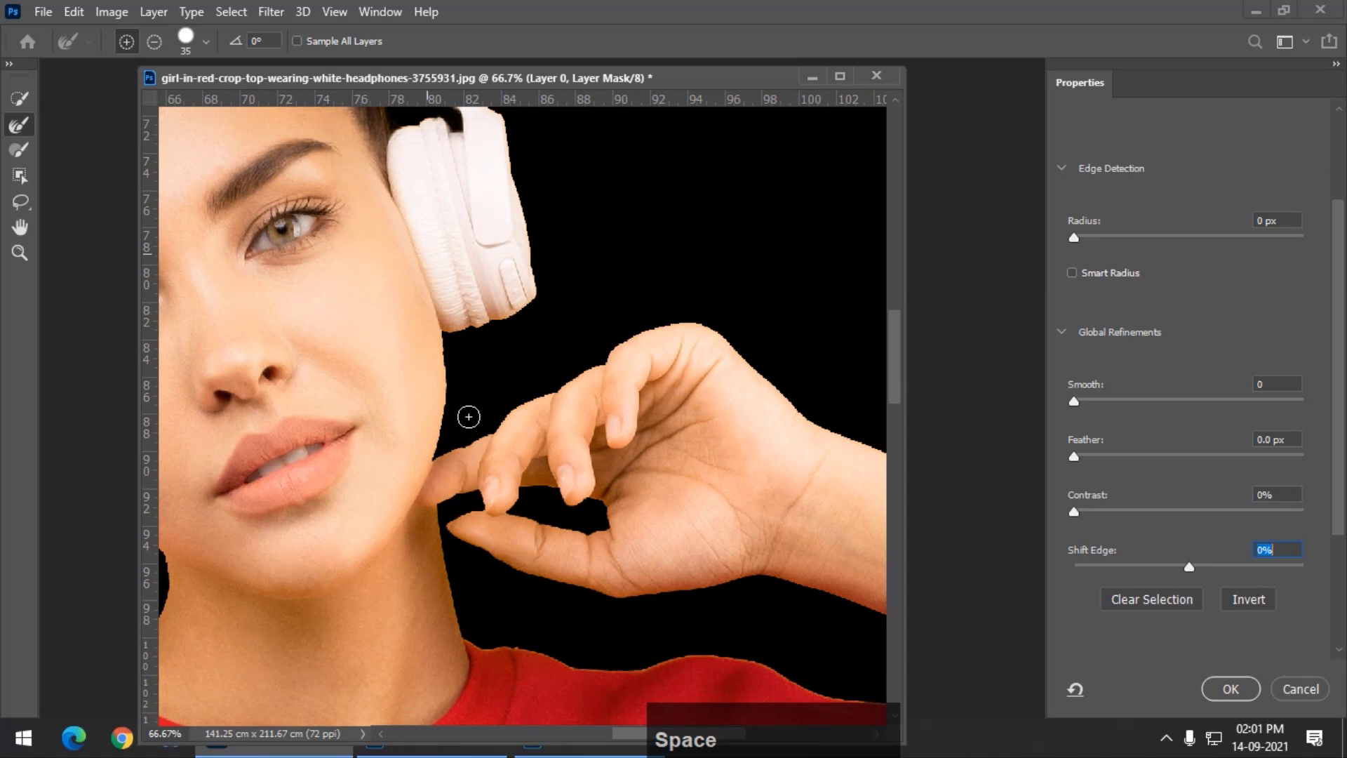
text([[[)
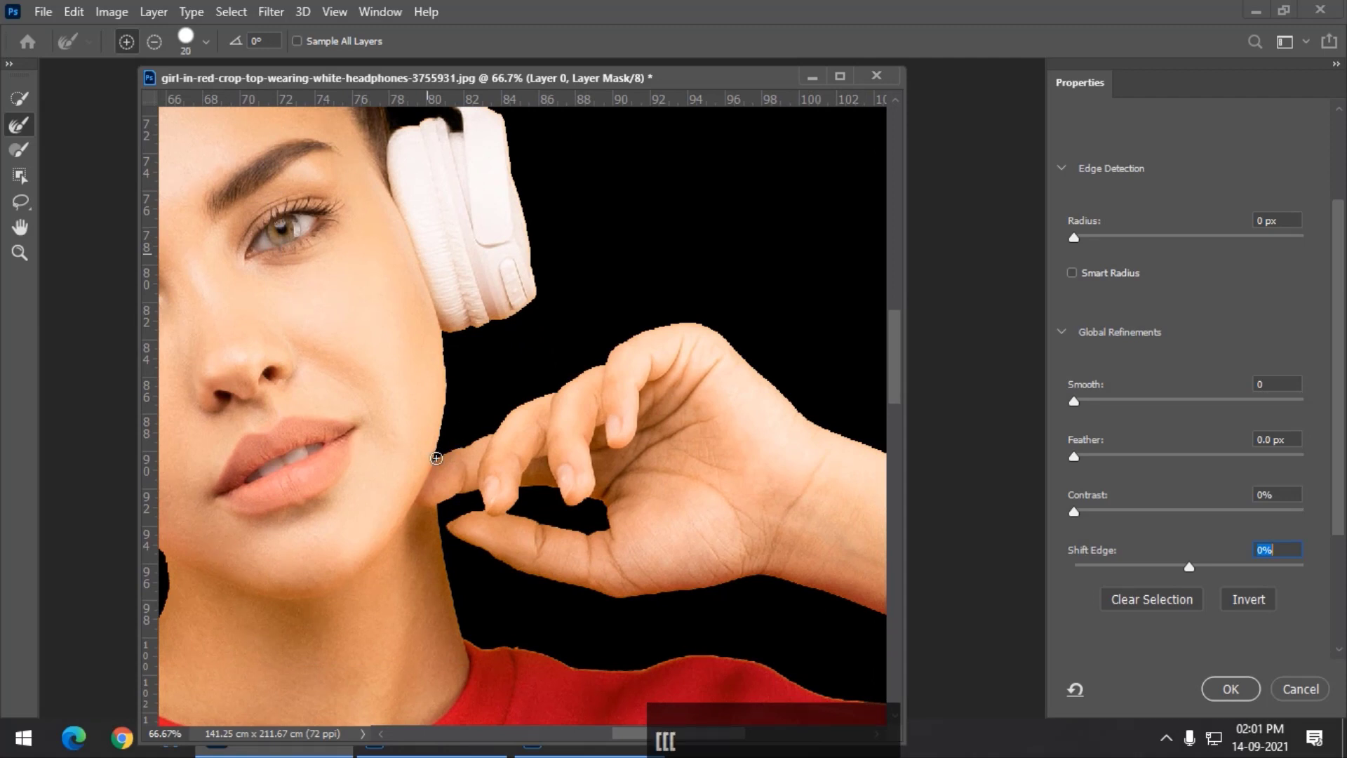
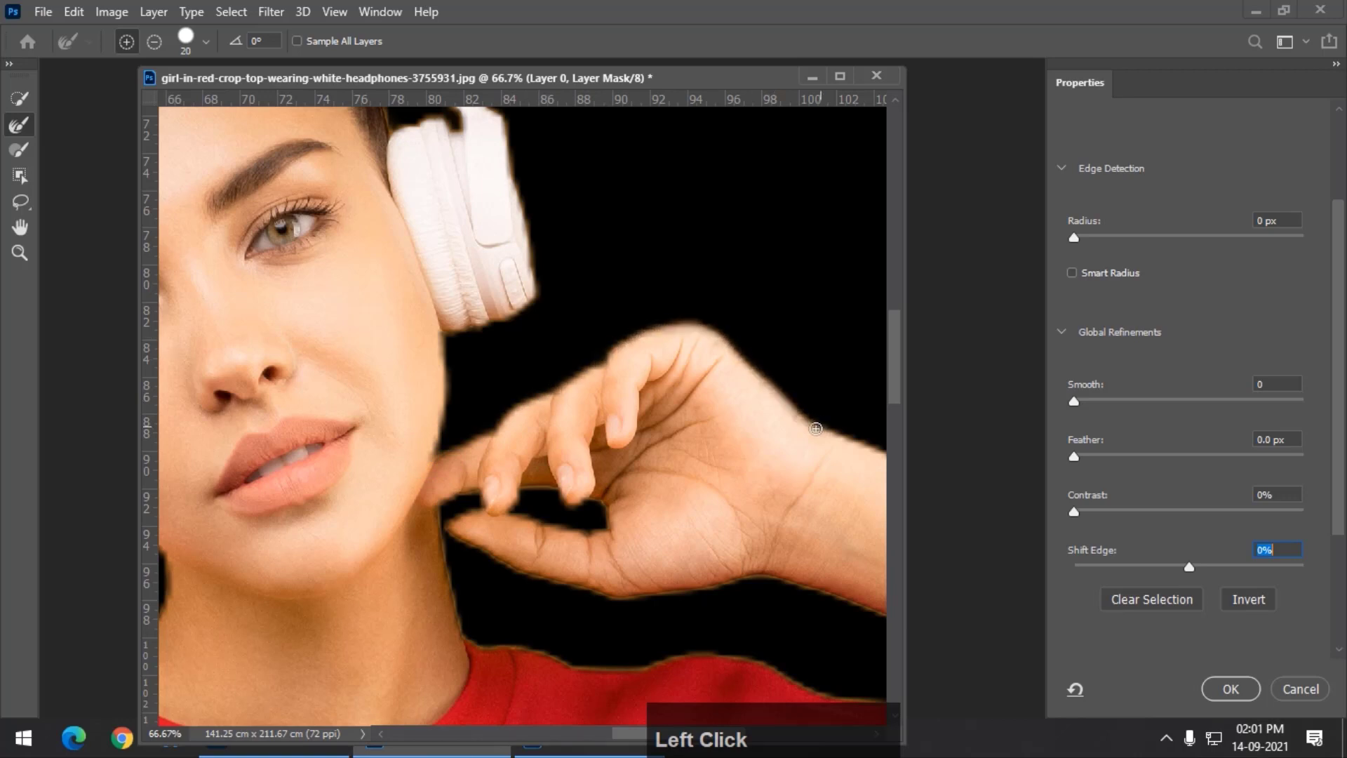
click(630, 471)
key(space)
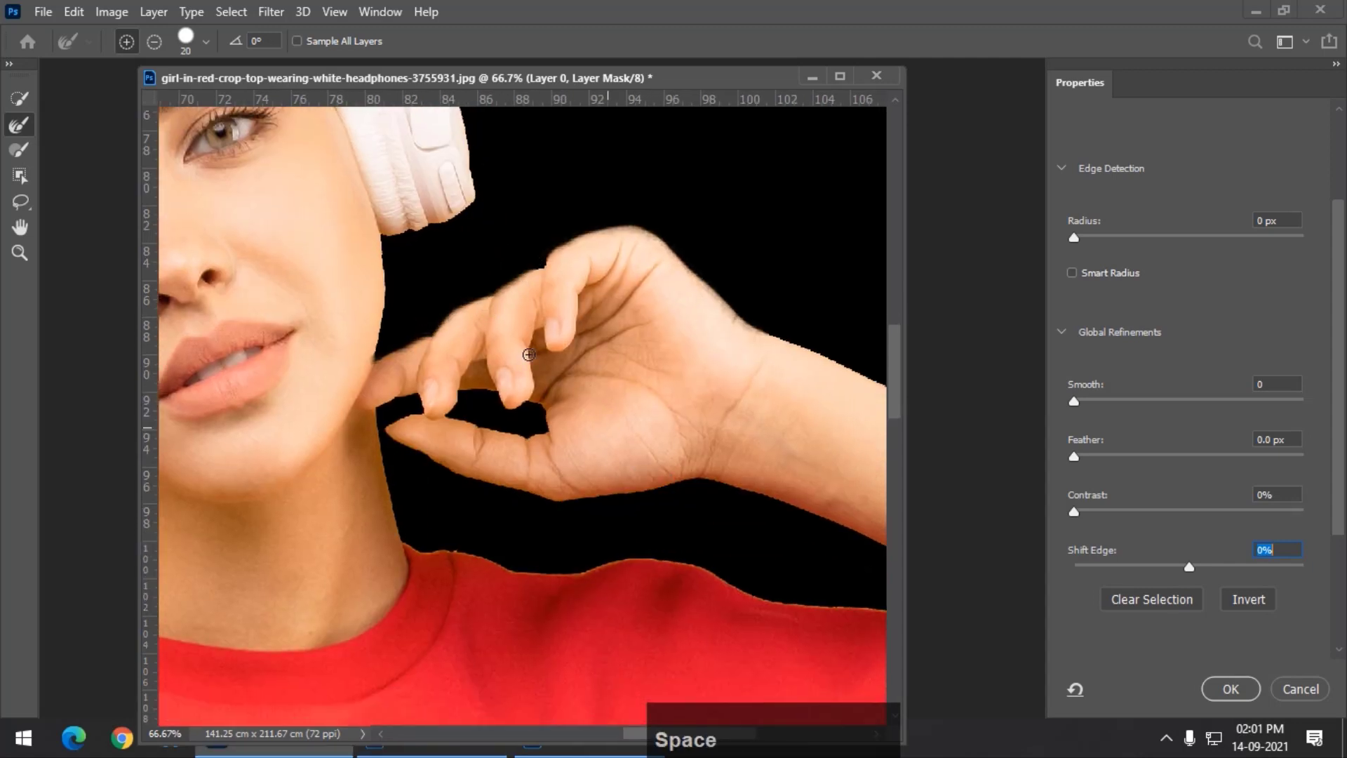
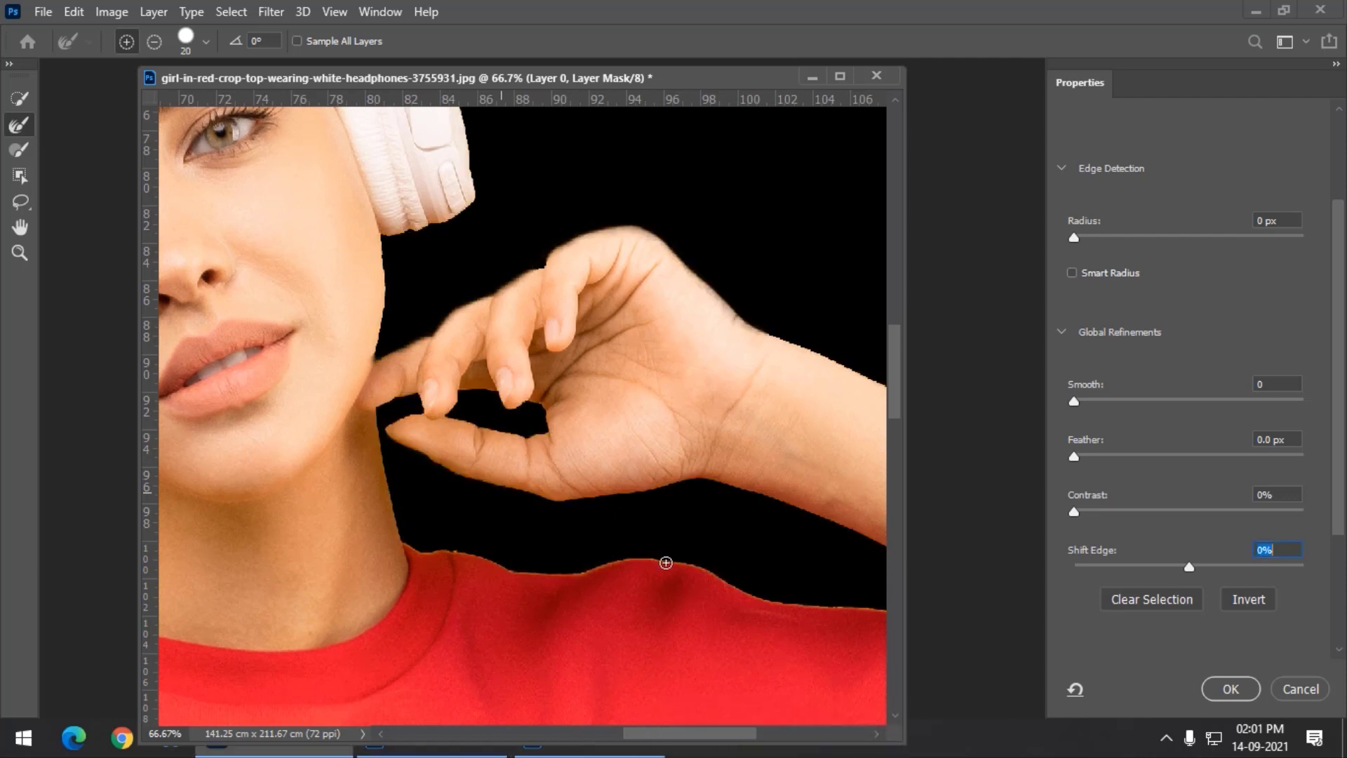
Step: Refine the neck, shoulder and raised red sleeve edges, then return to the hand and face
key(space)
click(654, 551)
key(space)
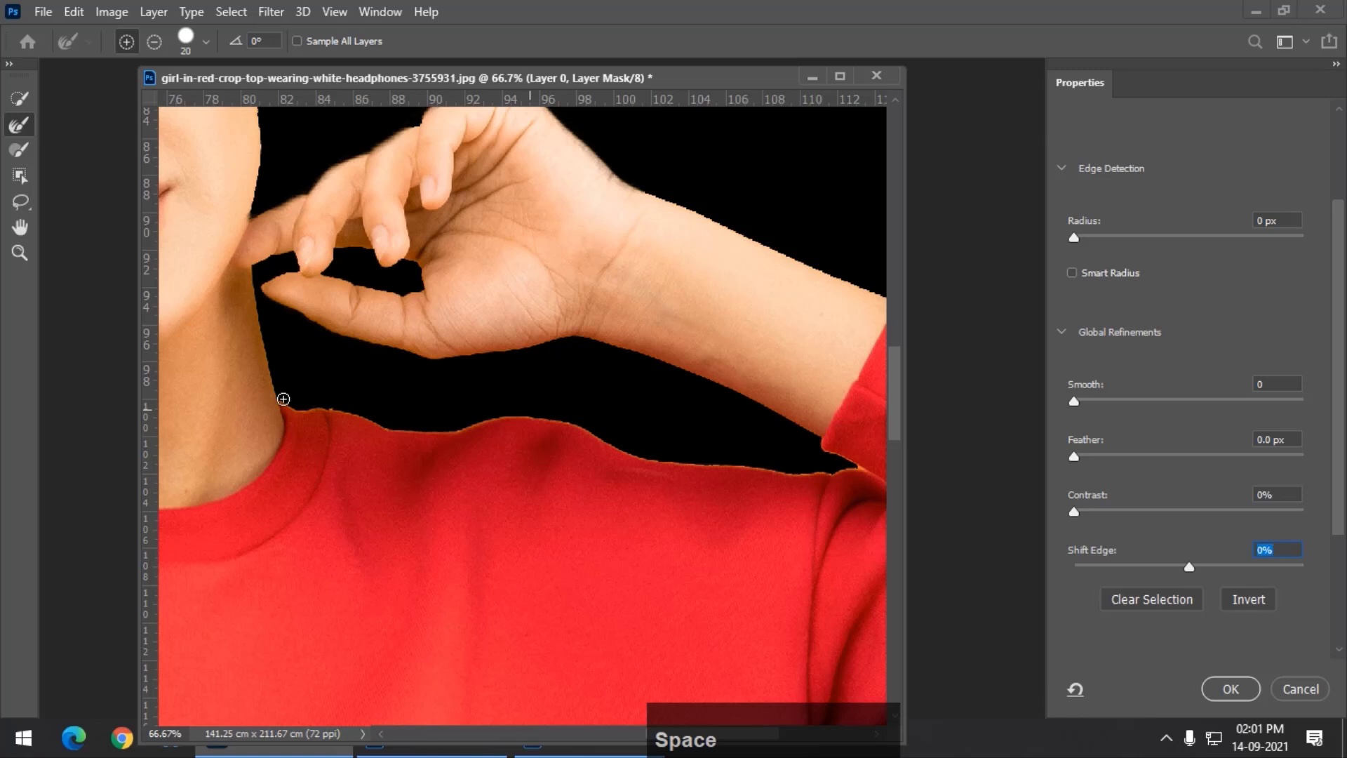
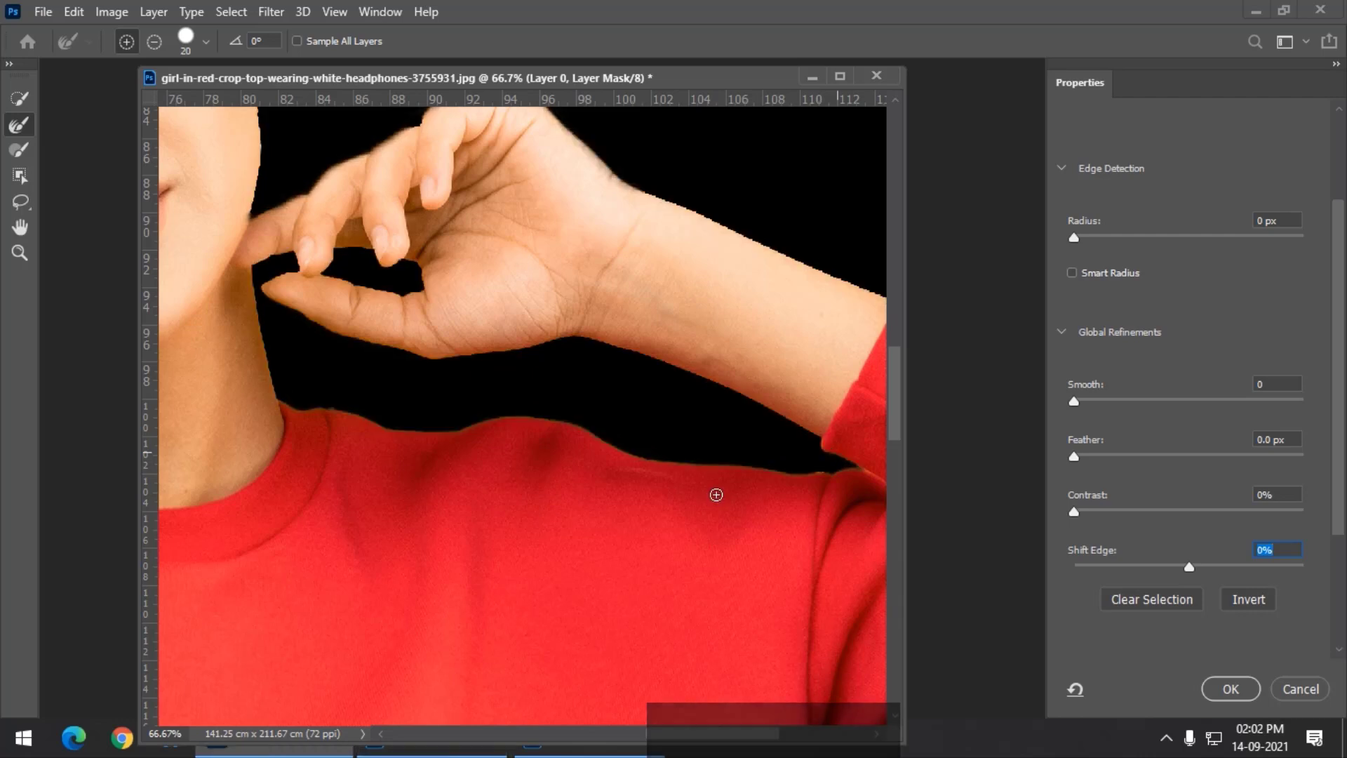
key(space)
click(698, 530)
key(space)
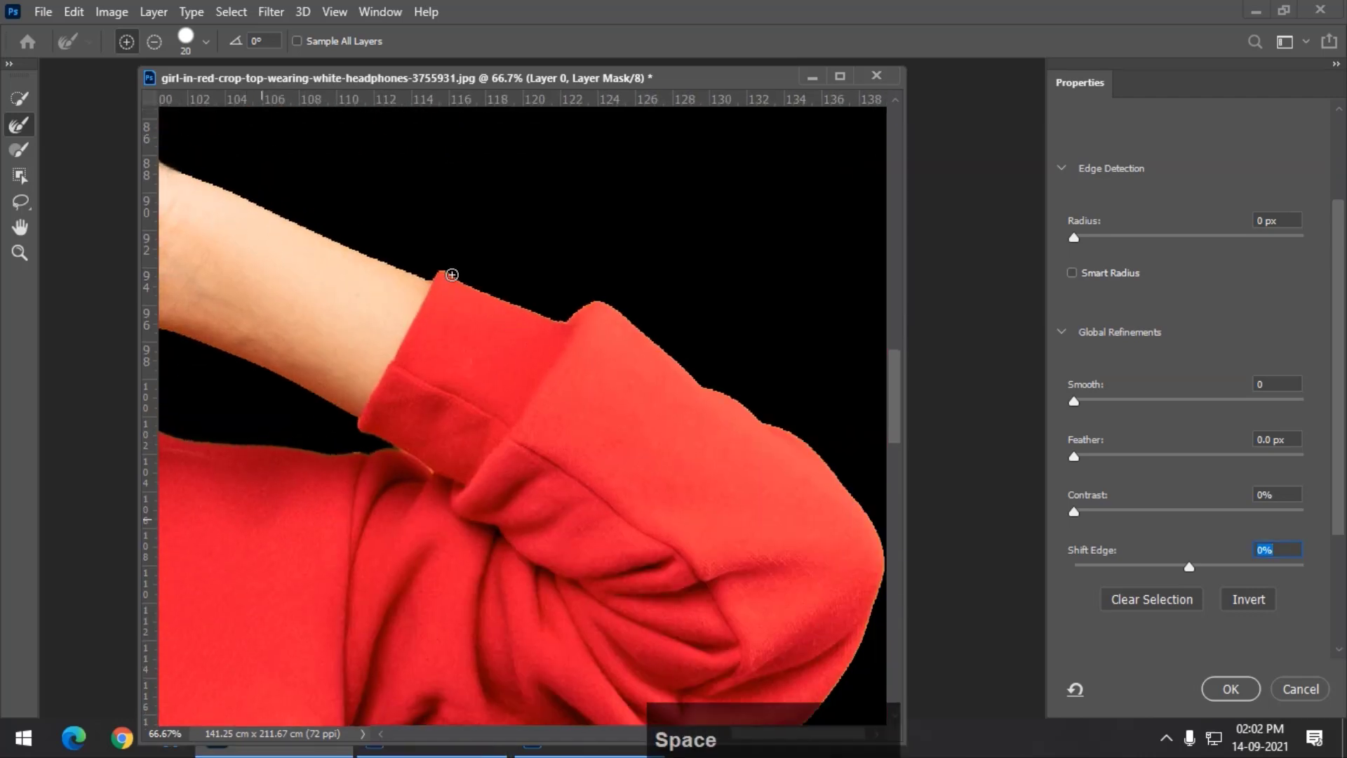
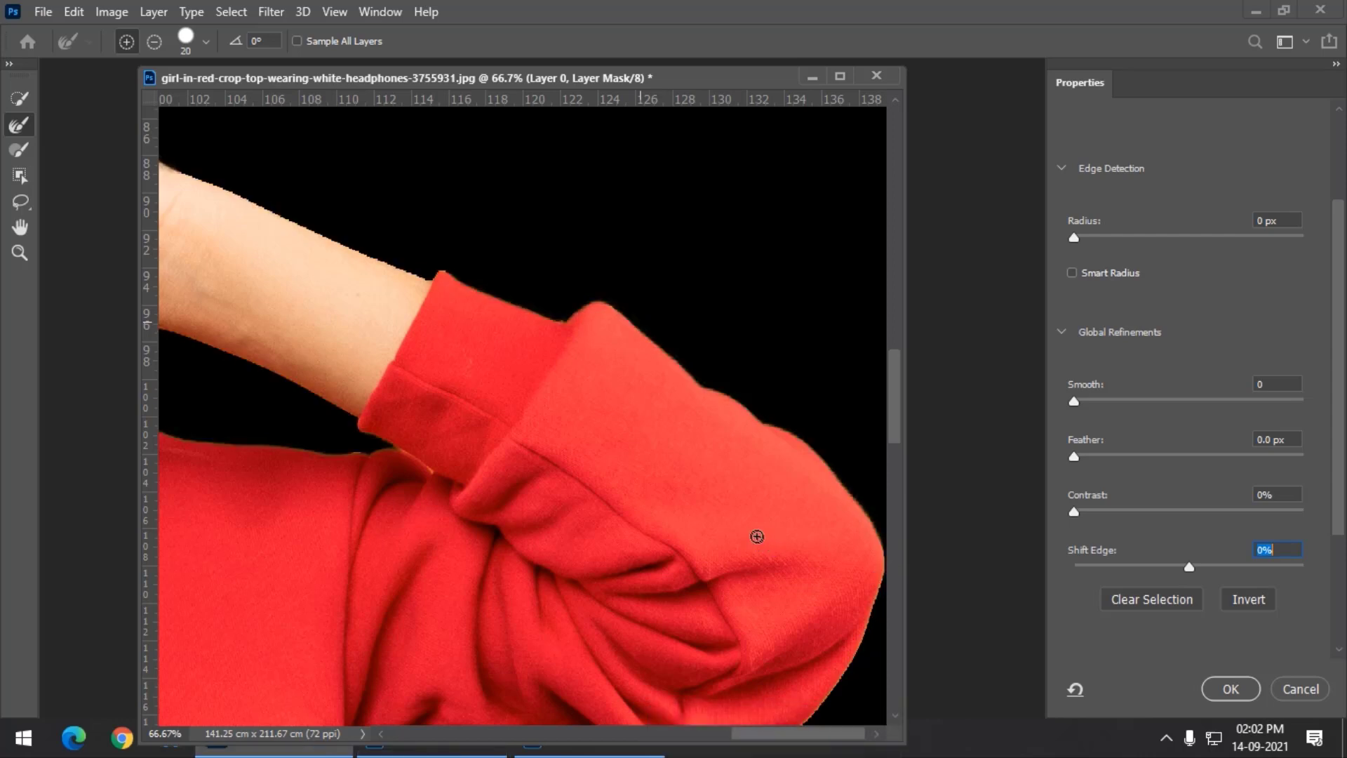
key(space)
click(428, 430)
key(space)
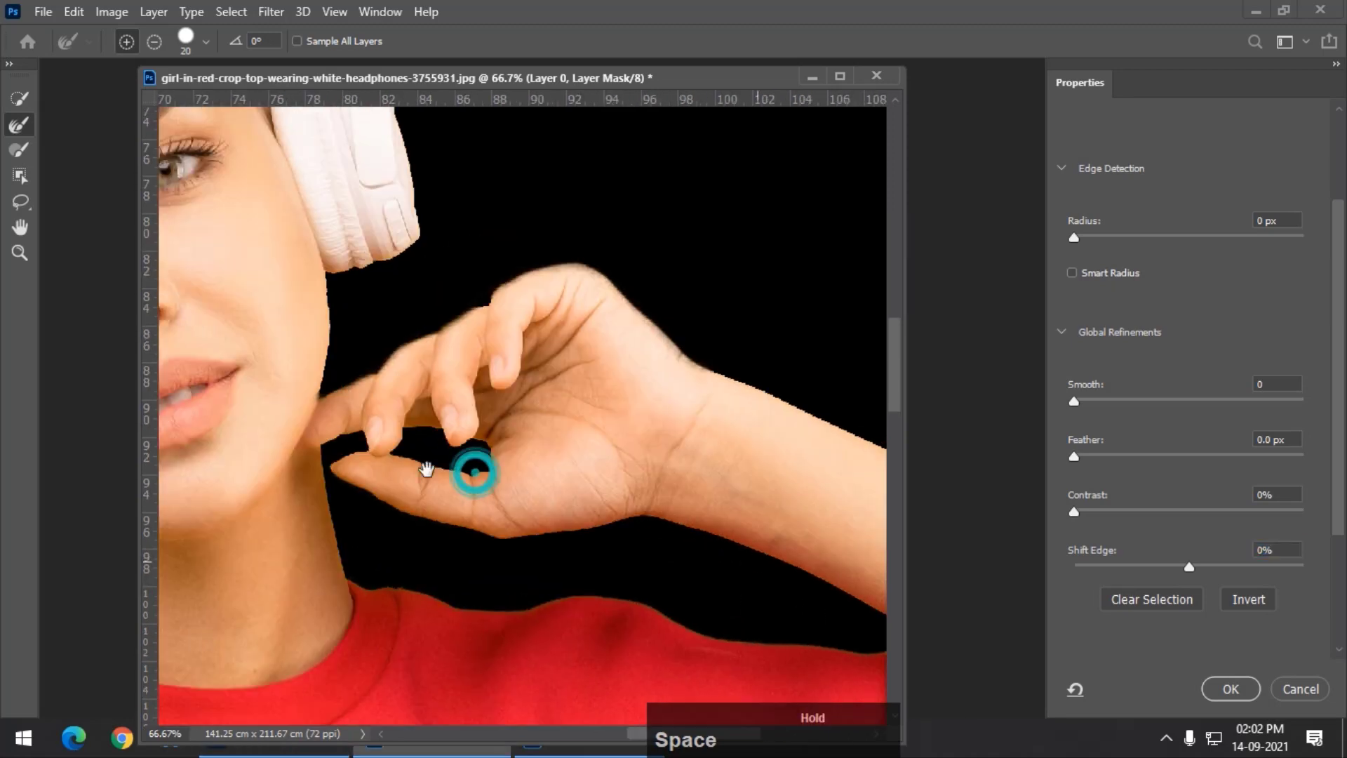
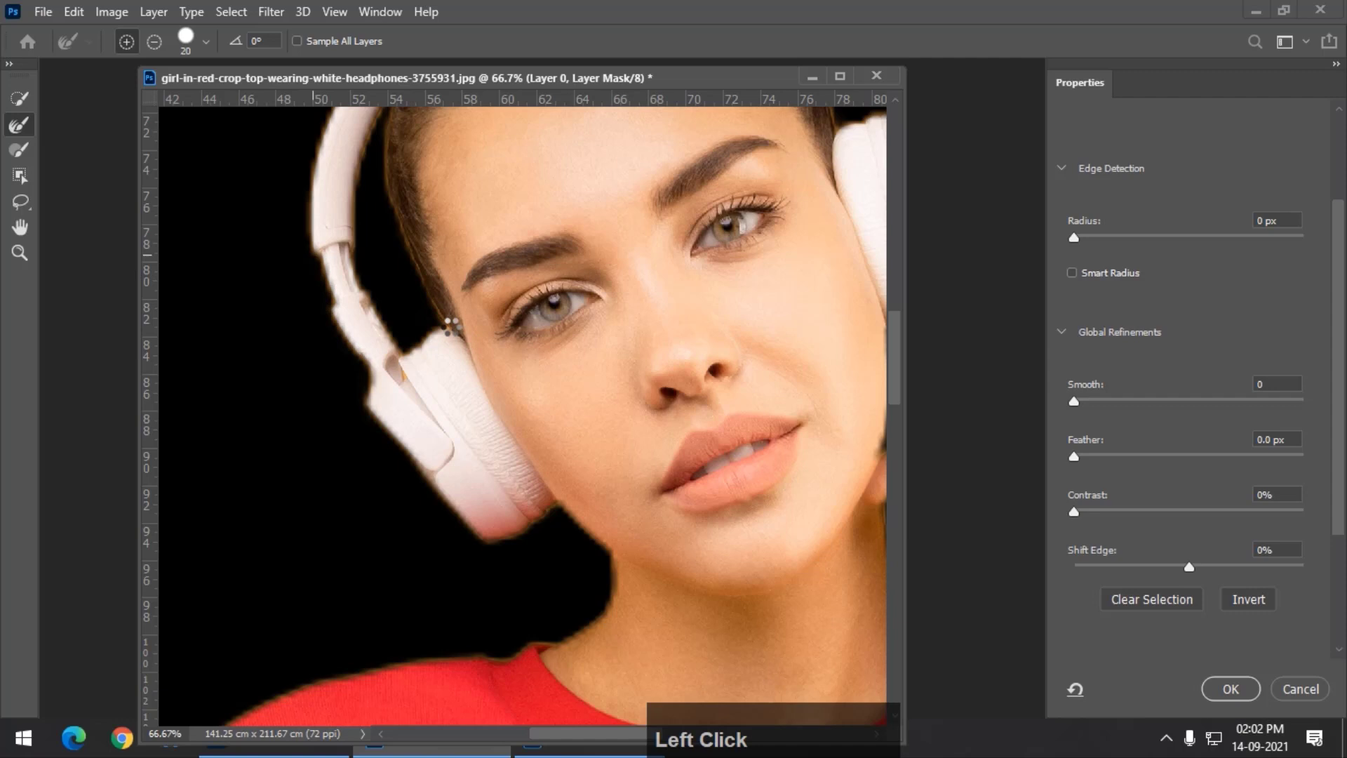
Step: Refine the headphone and hair edges with a smaller Refine Edge Brush
key(space)
click(475, 246)
key(space)
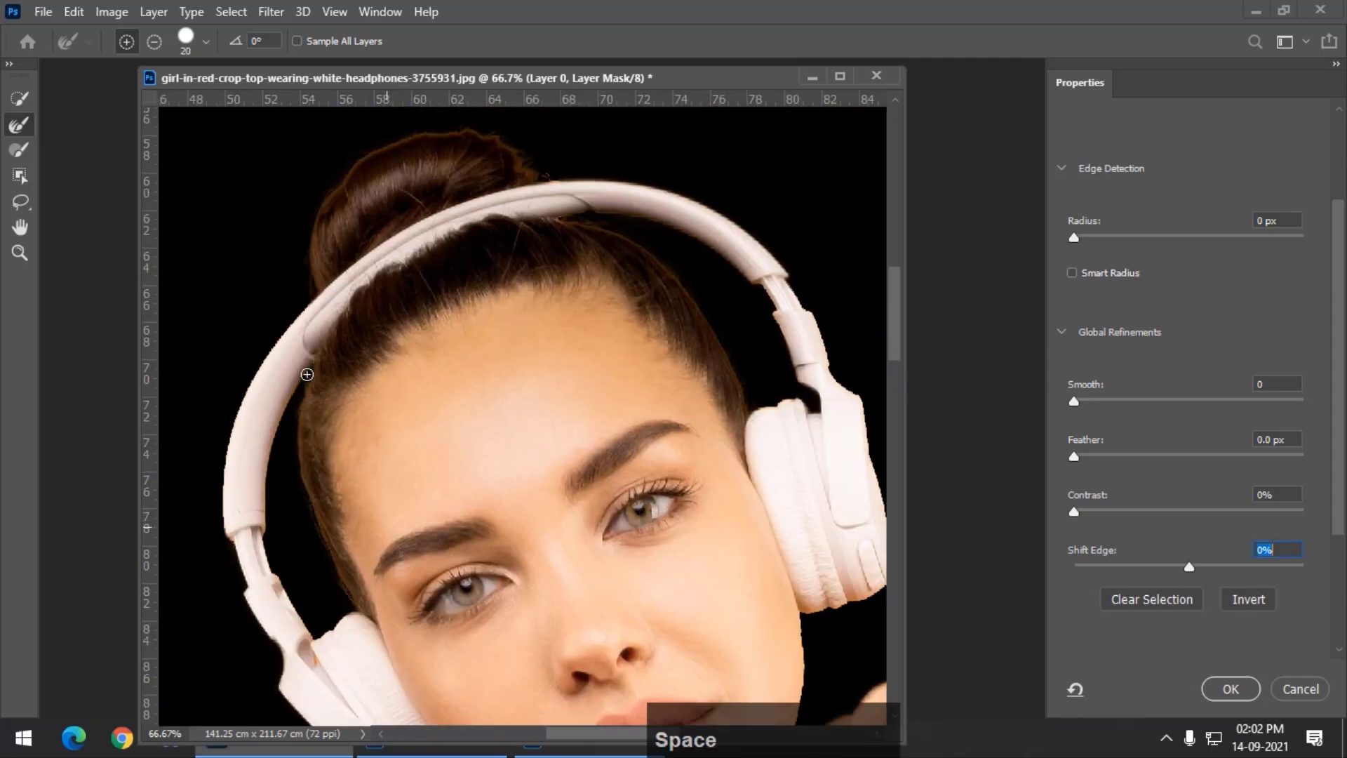
key([)
text([[)
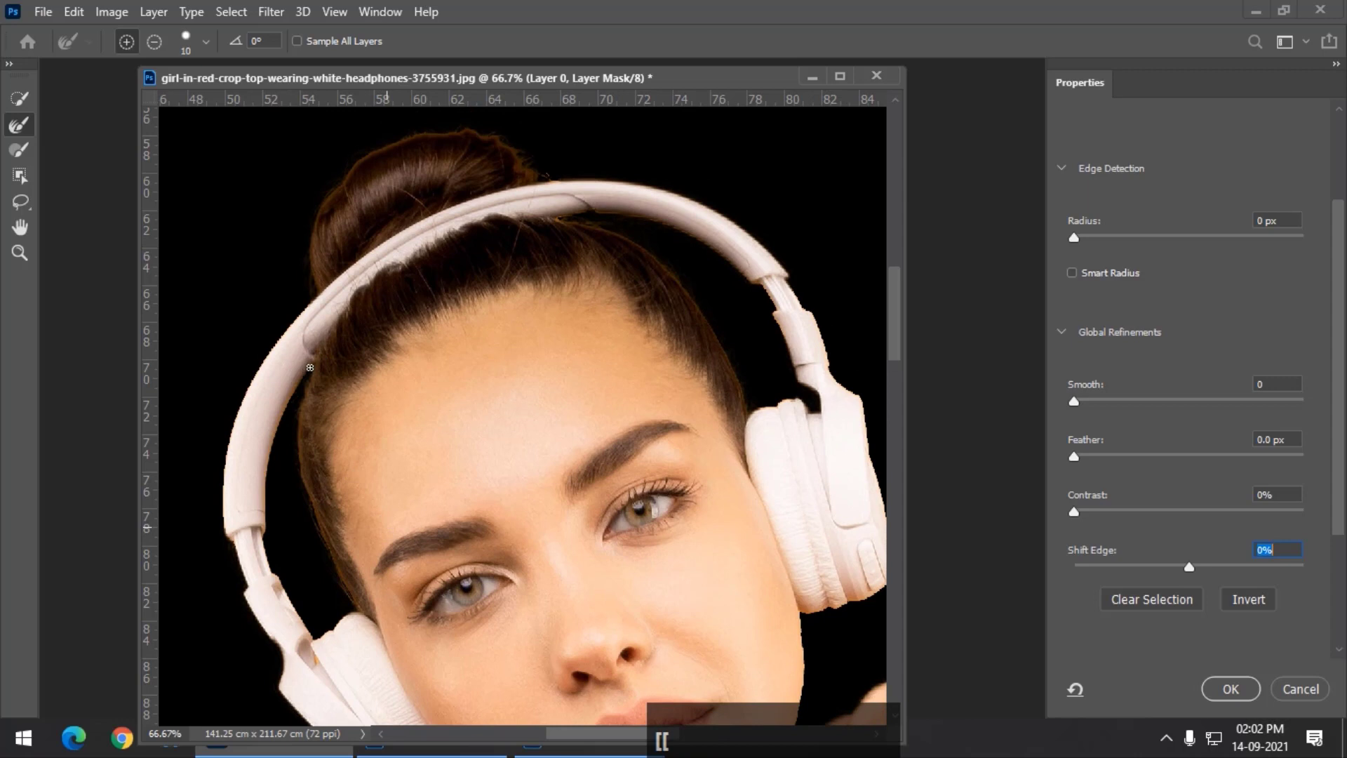
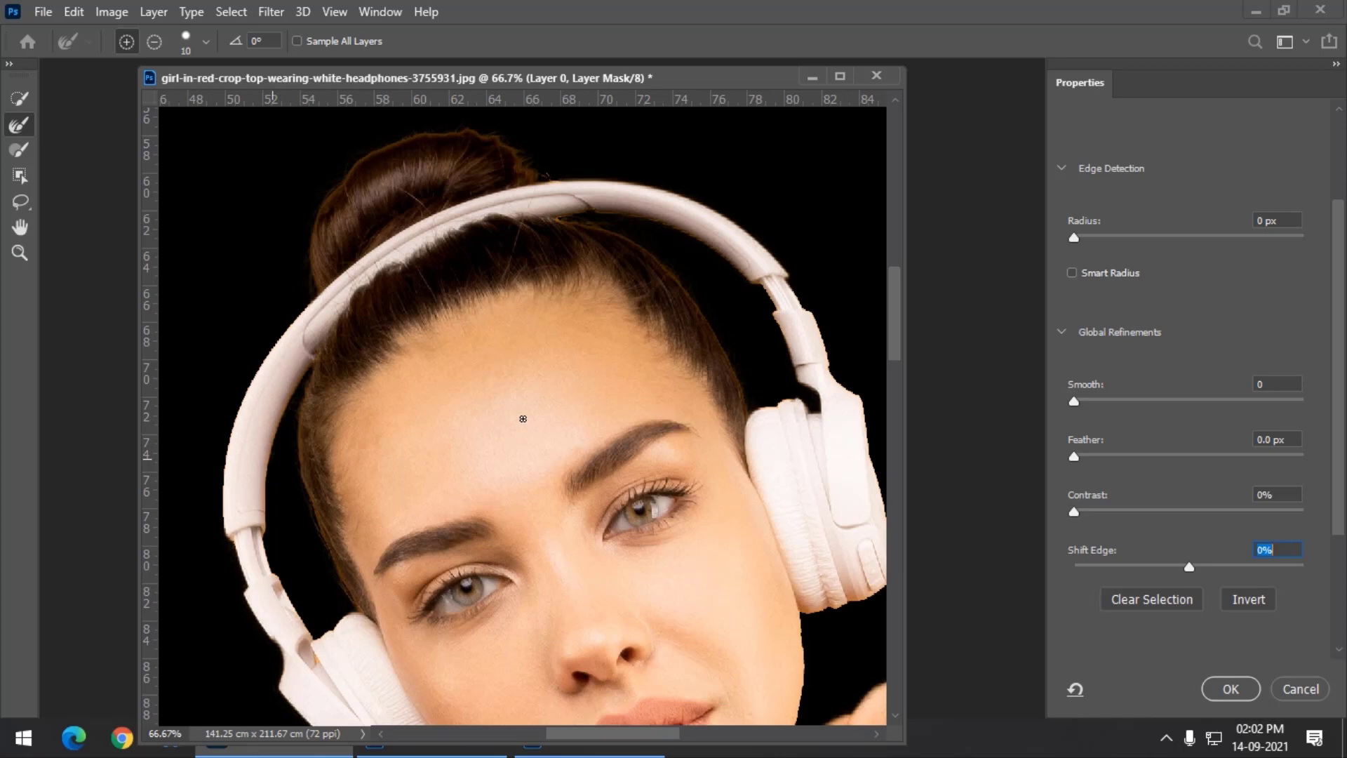
Step: Review the whole figure, then move in on the sweater's waistline edge for refinement
key(ctrl+-)
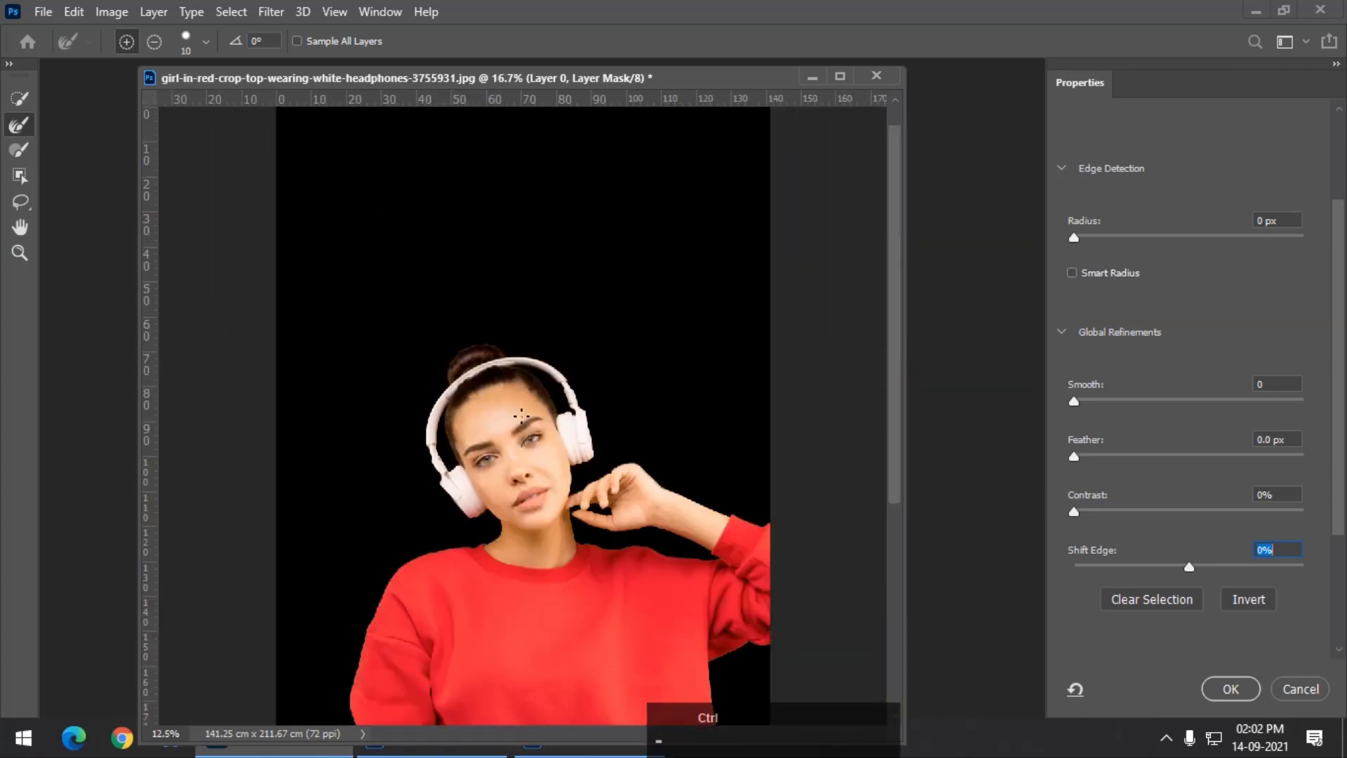
key(space)
click(531, 510)
key(space)
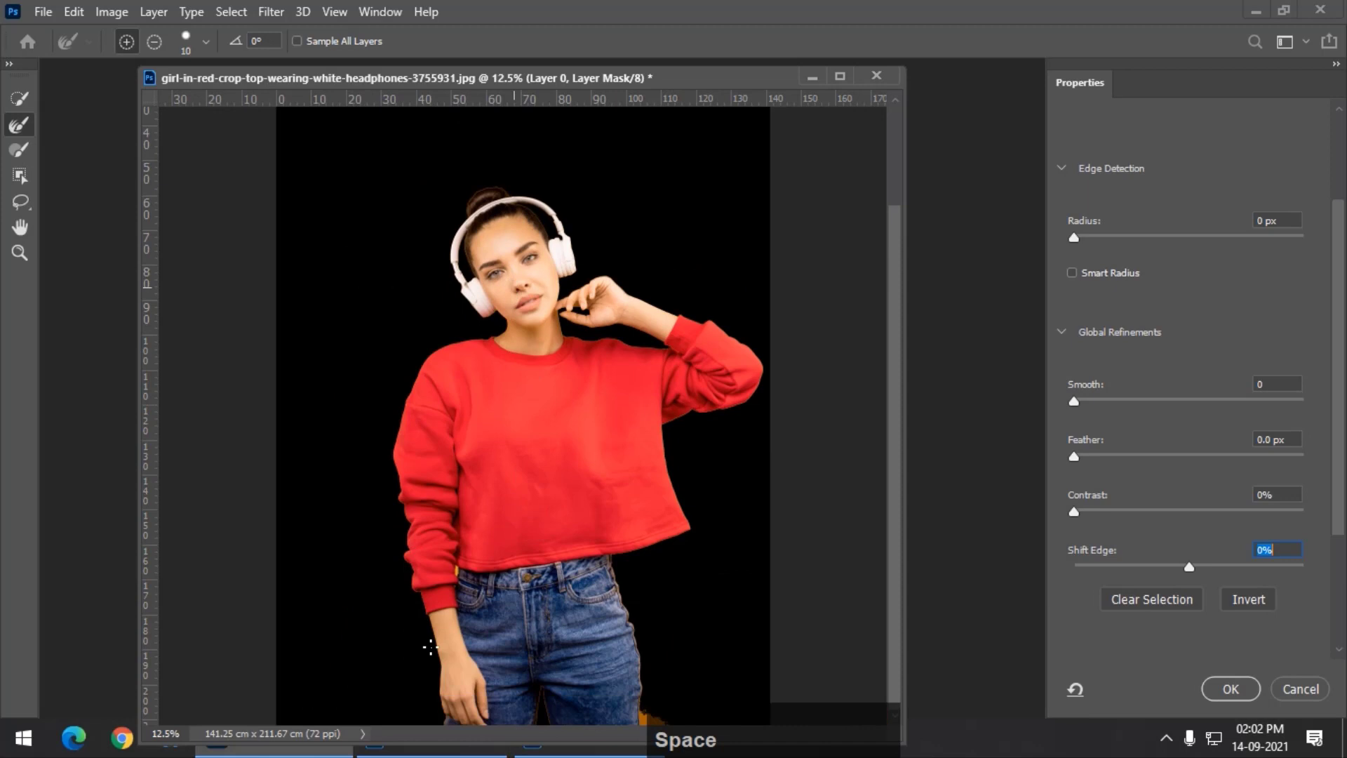
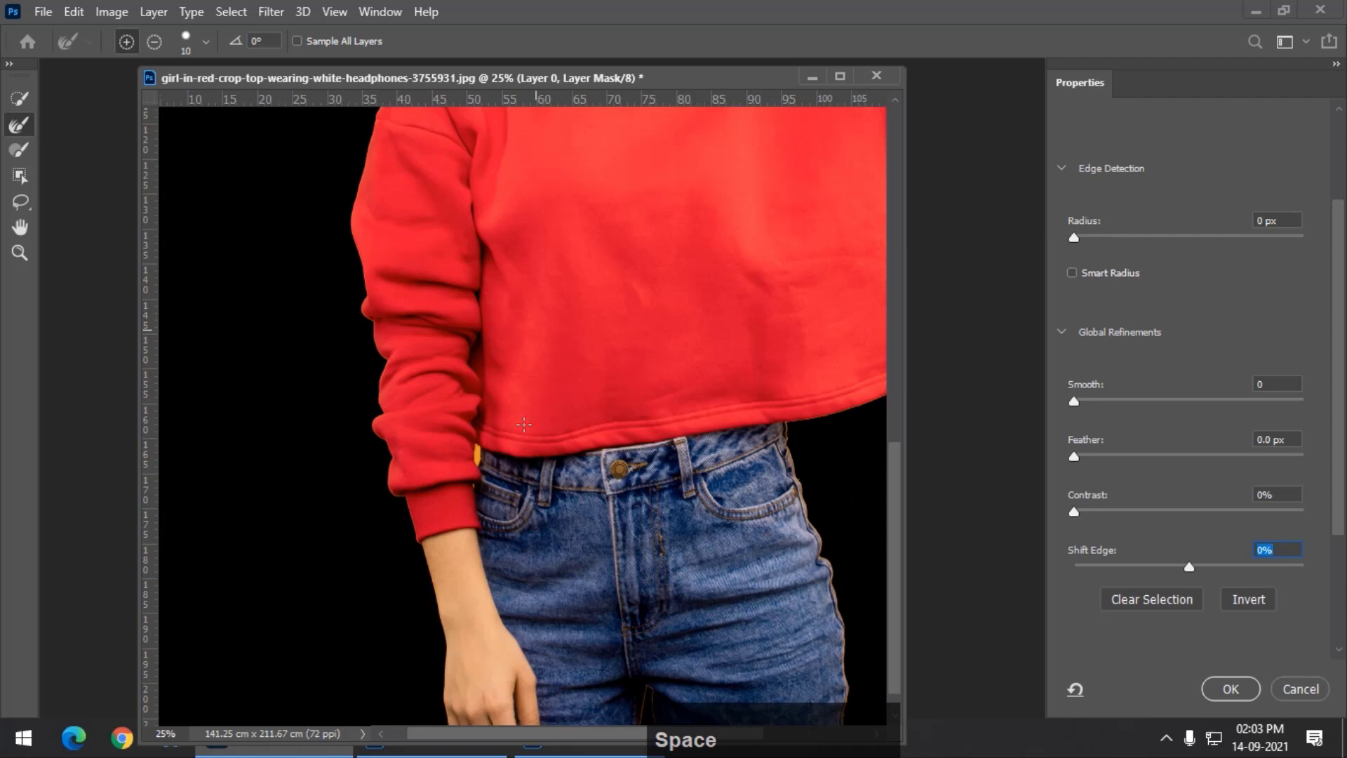
key(ctrl+=)
key(space)
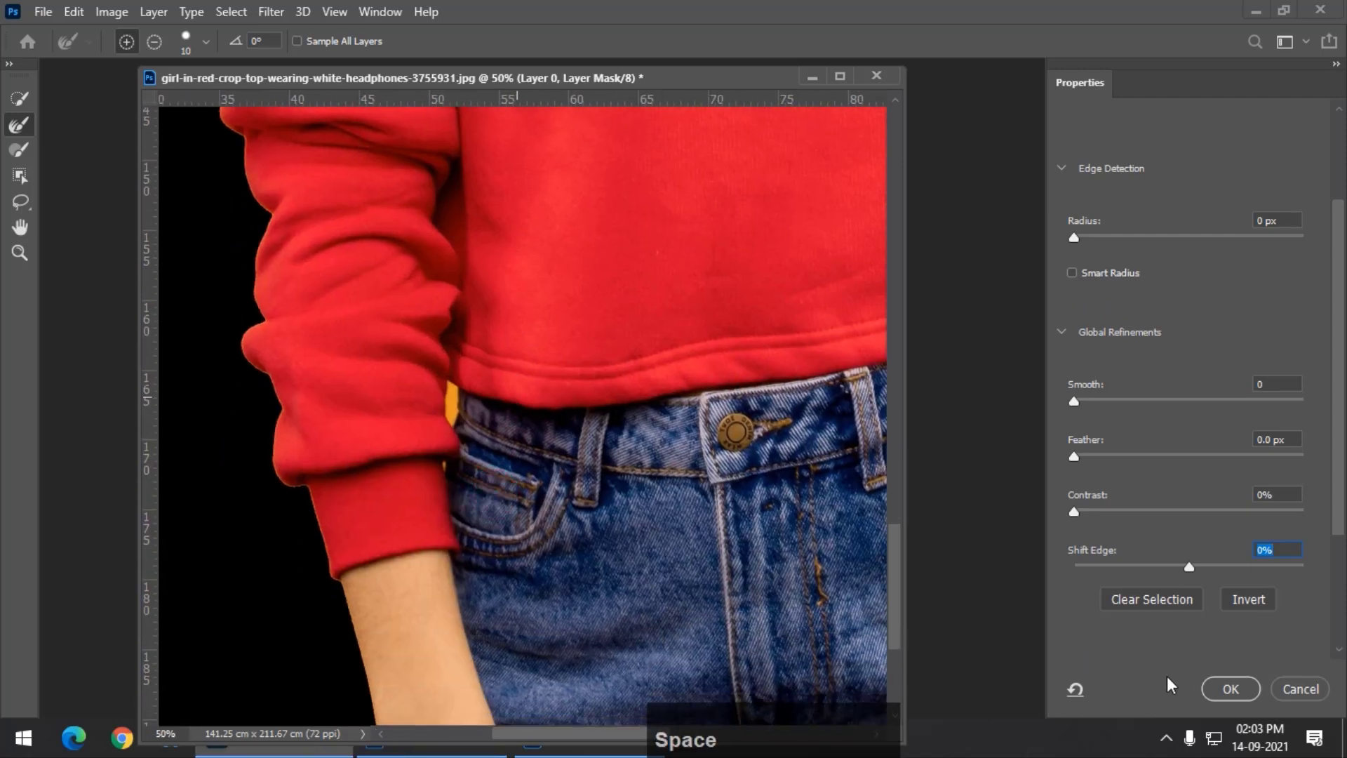
Step: Commit the refined edges to the mask and clear the stray yellow spot by the waist
click(1229, 700)
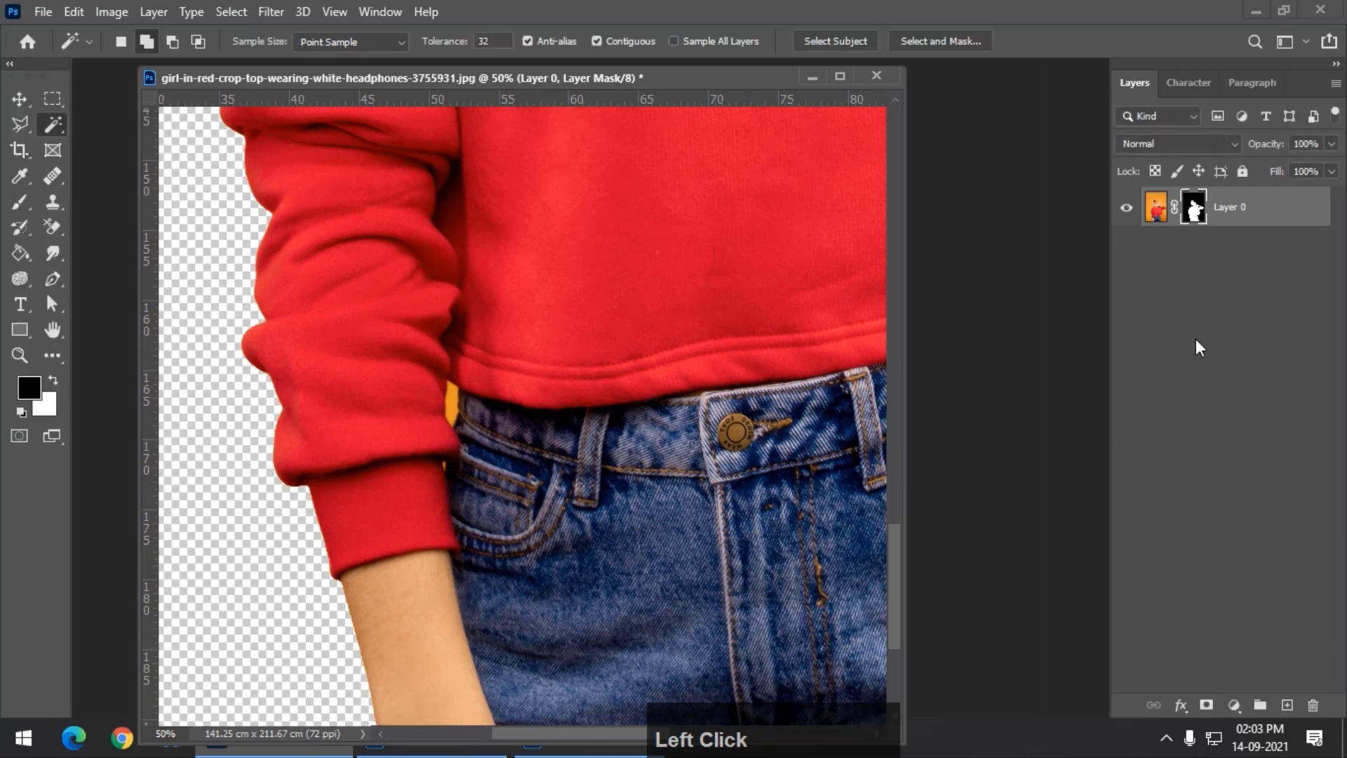
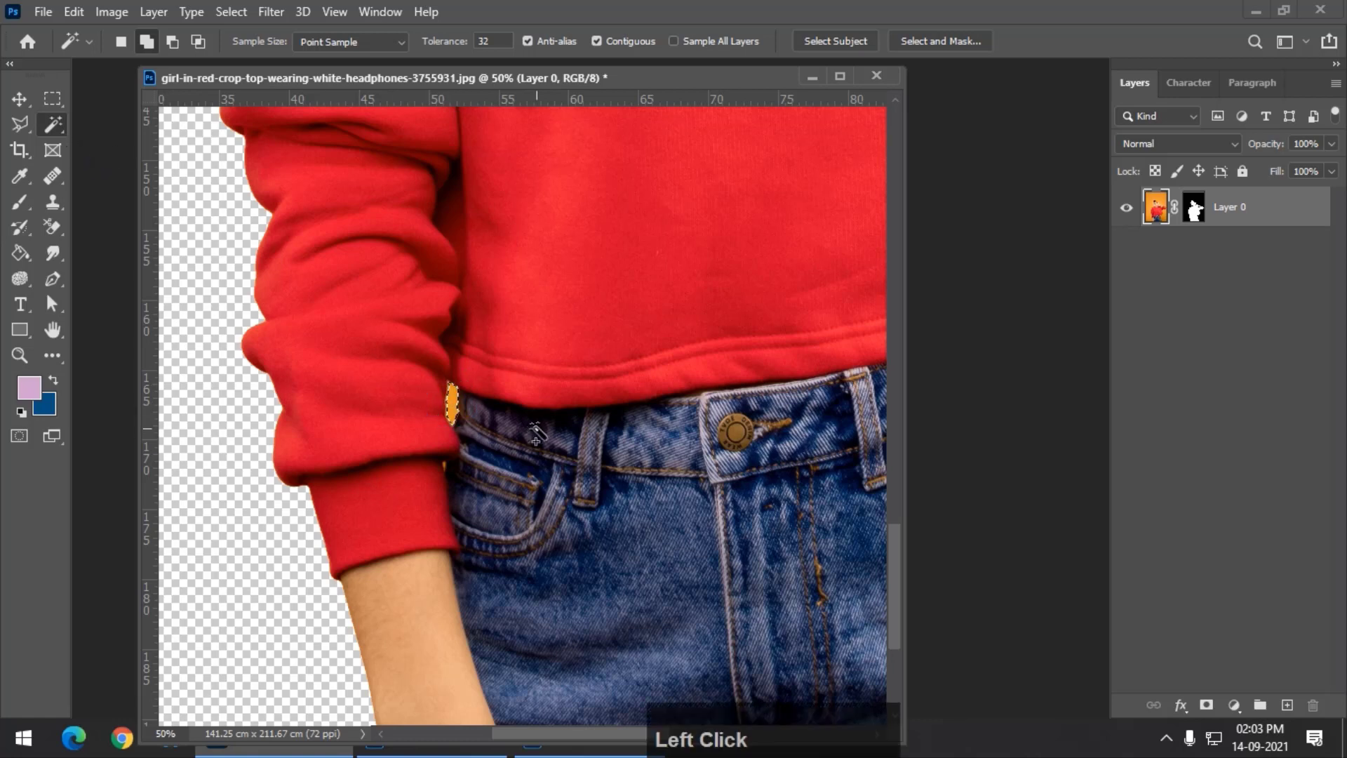
key(ctrl+d)
Step: Fit the cut-out in view and add a pale pink Solid Color fill layer
key(ctrl+-)
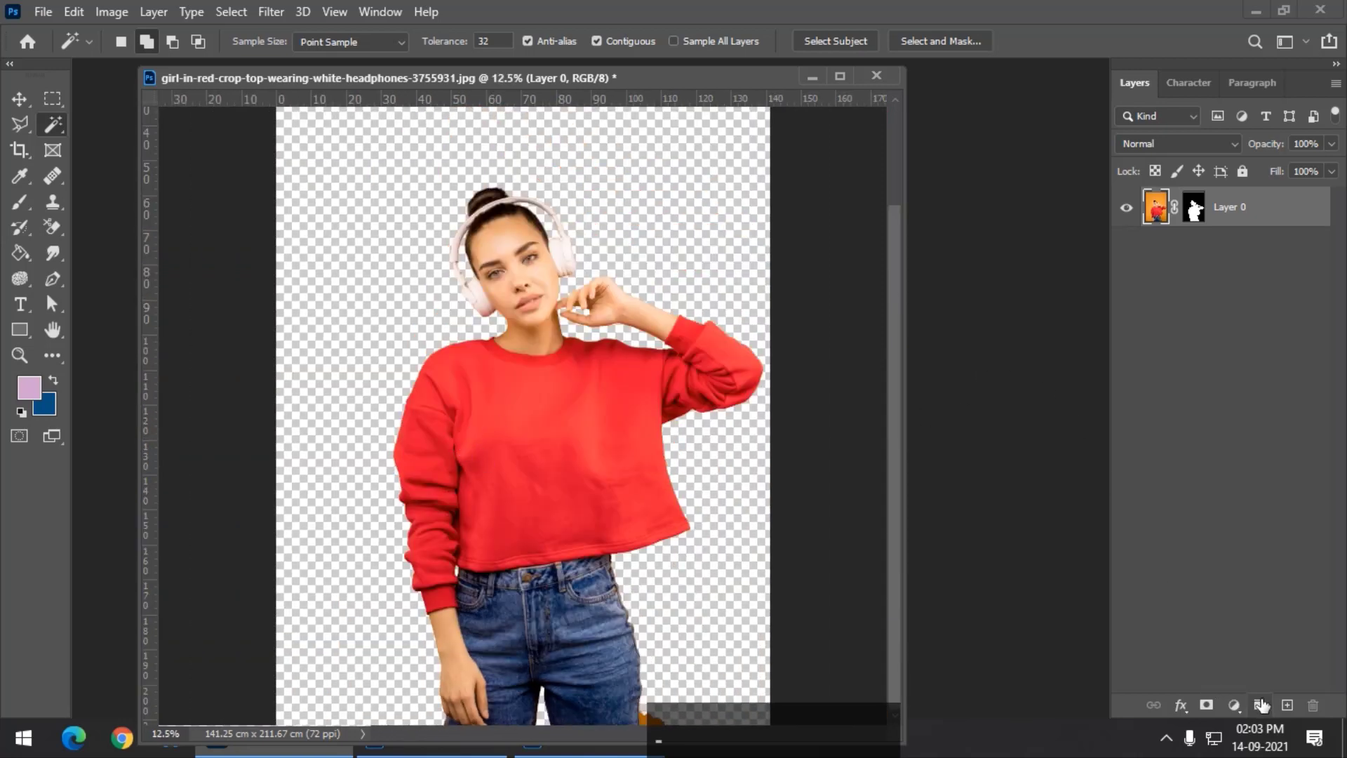
click(1237, 714)
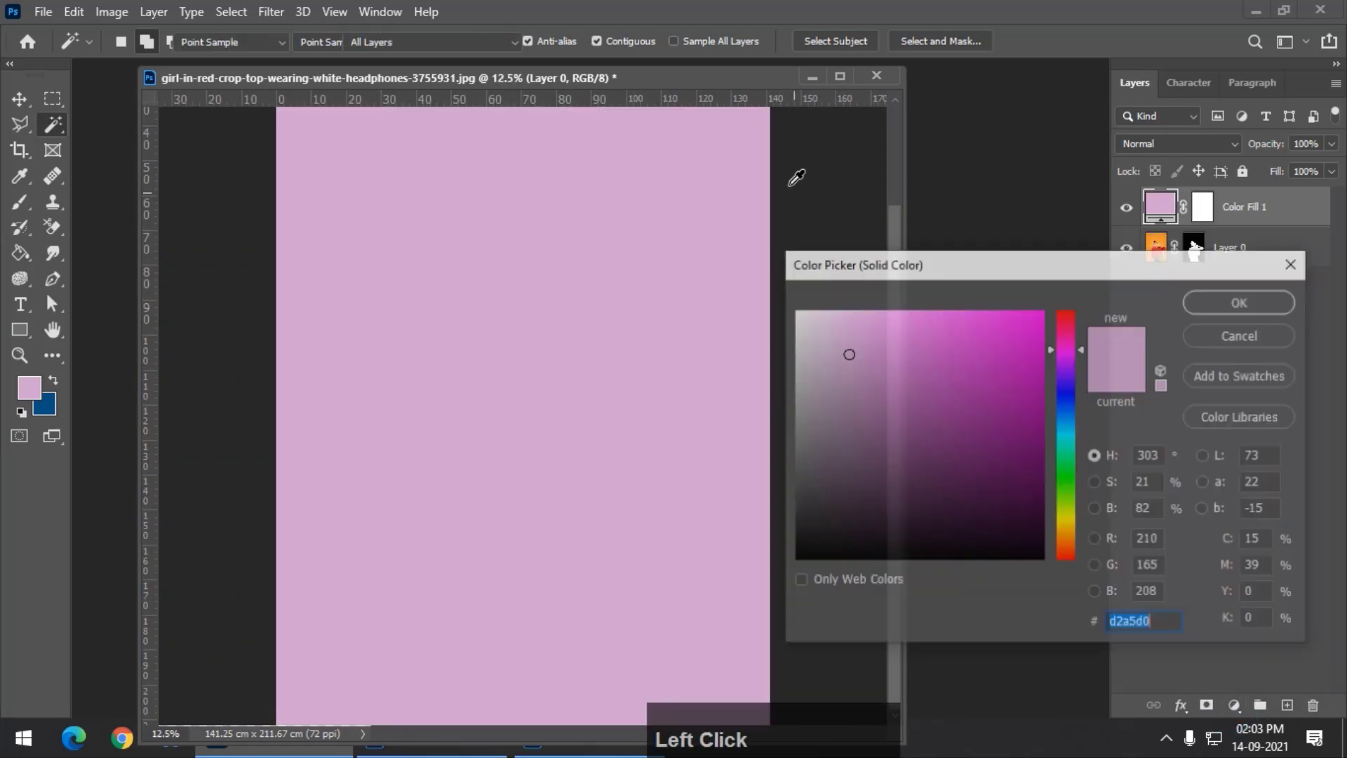
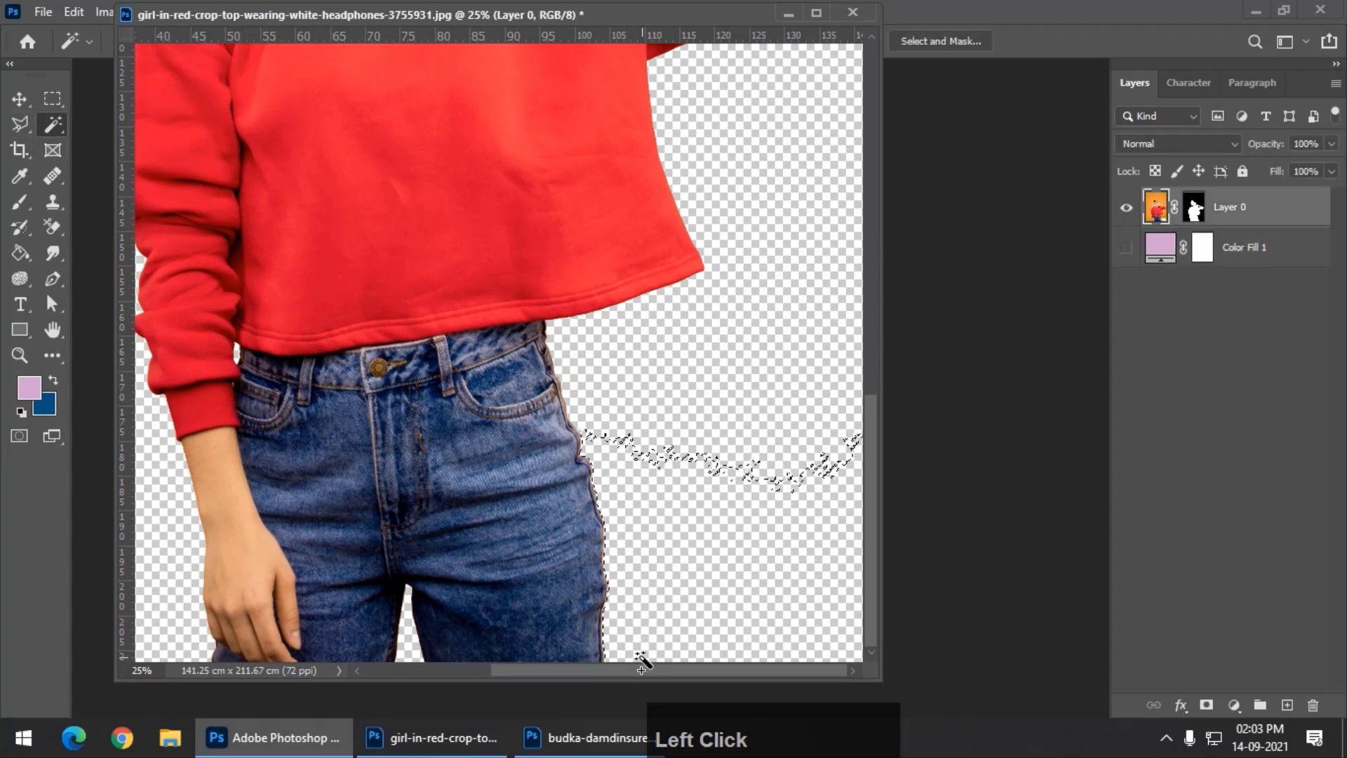
Step: Delete the orange fragment beside the jeans and commit the refined waistline edges to the mask
key(ctrl+d)
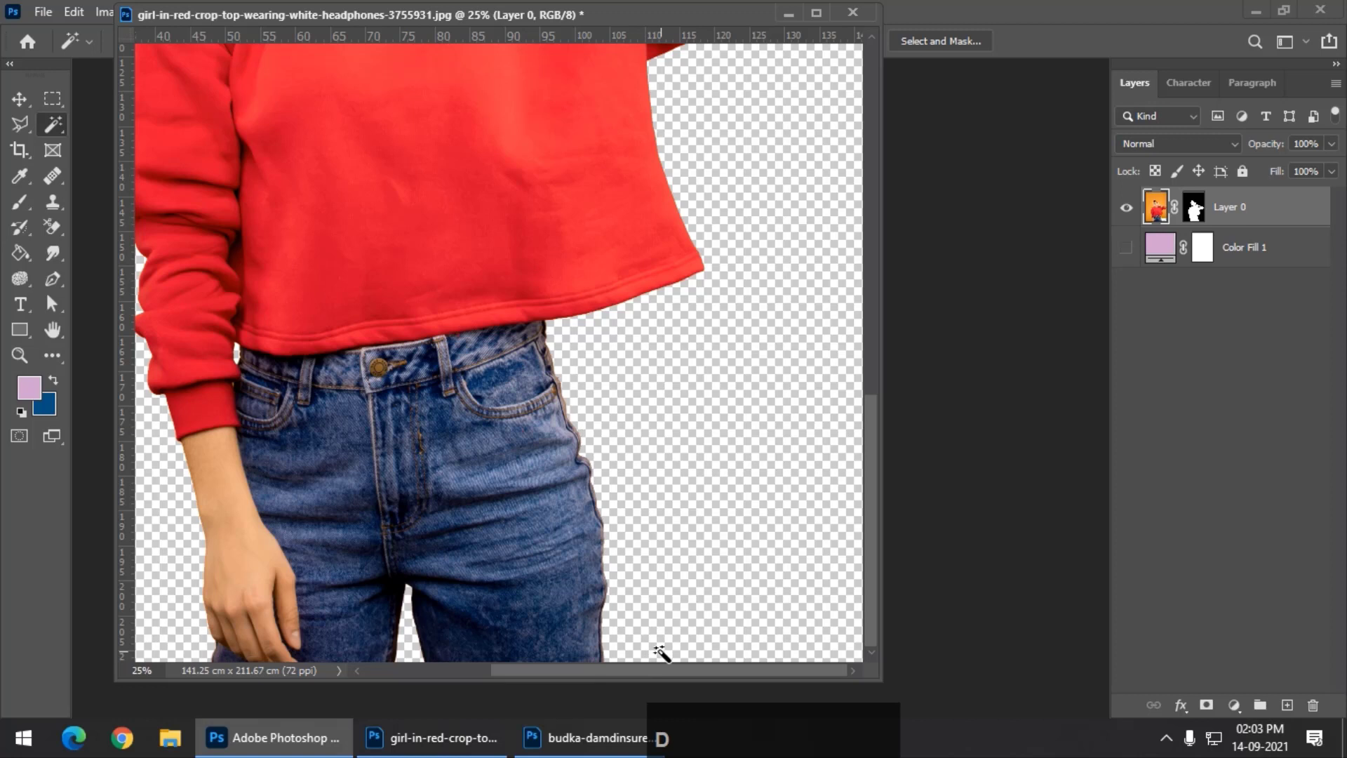
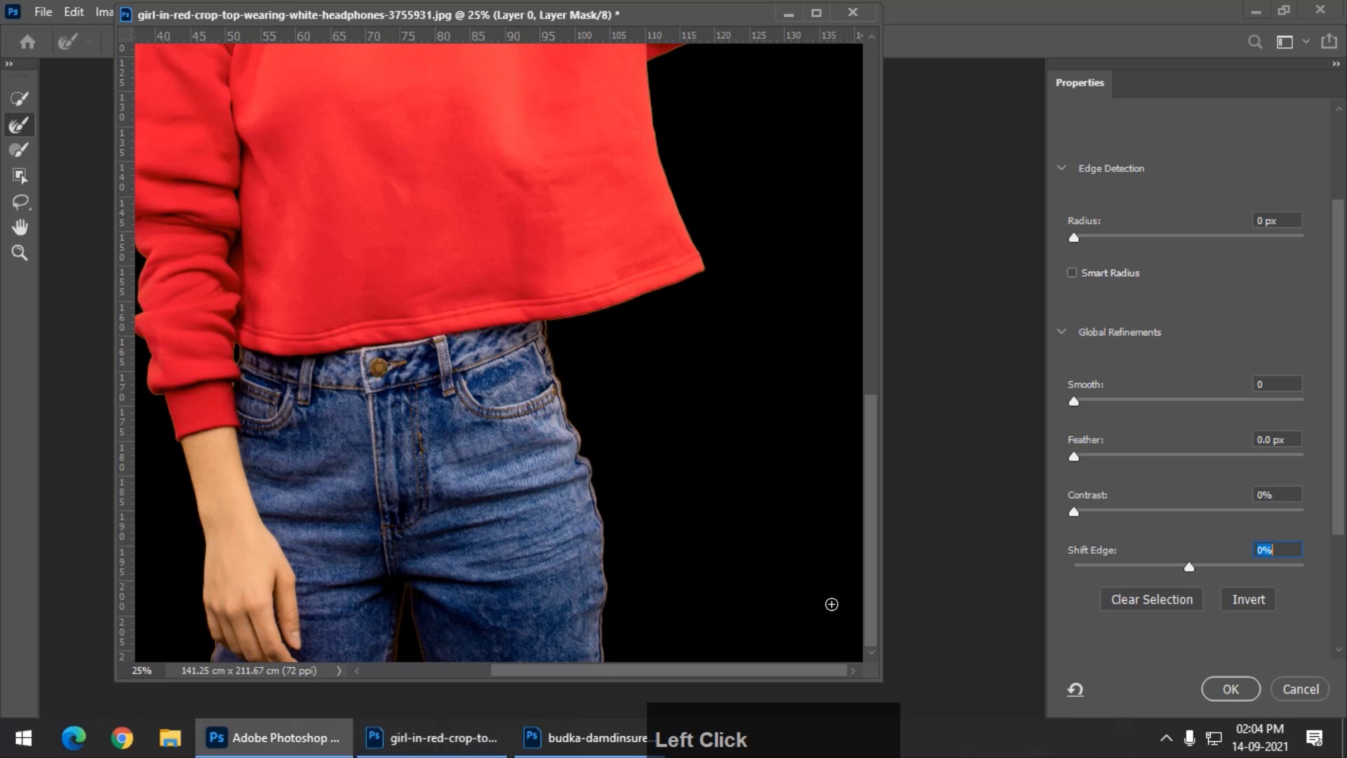
click(1251, 692)
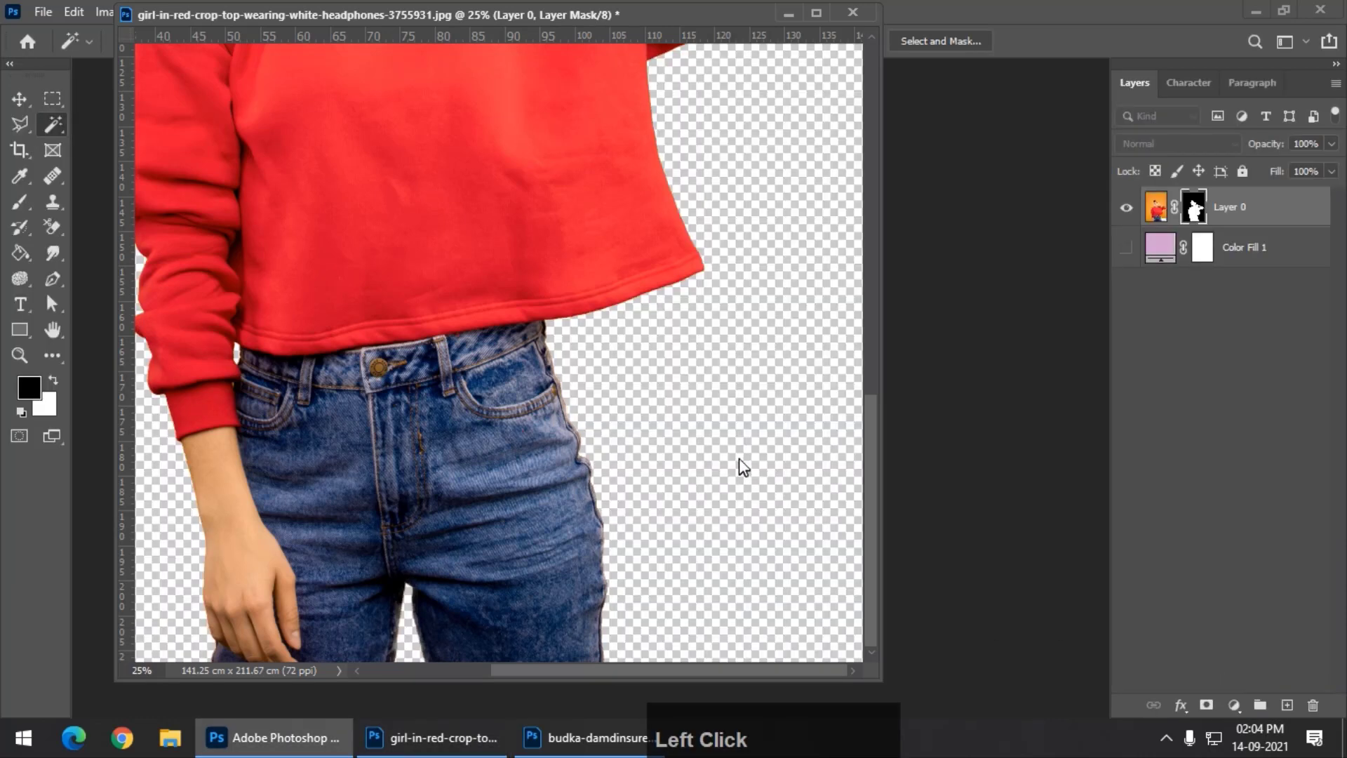
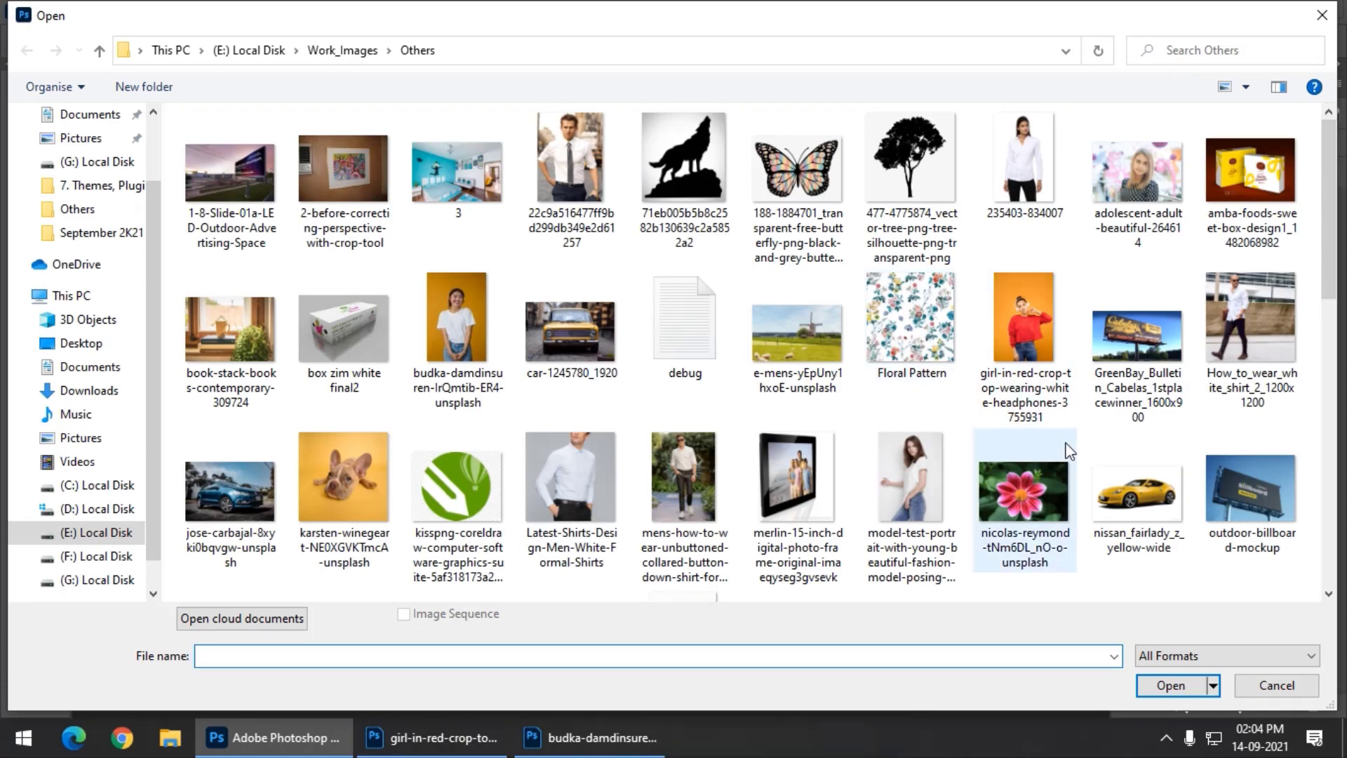
Step: Float the blue car photo and cut-out as separate windows and drag Layer 0 onto the car photo
click(254, 481)
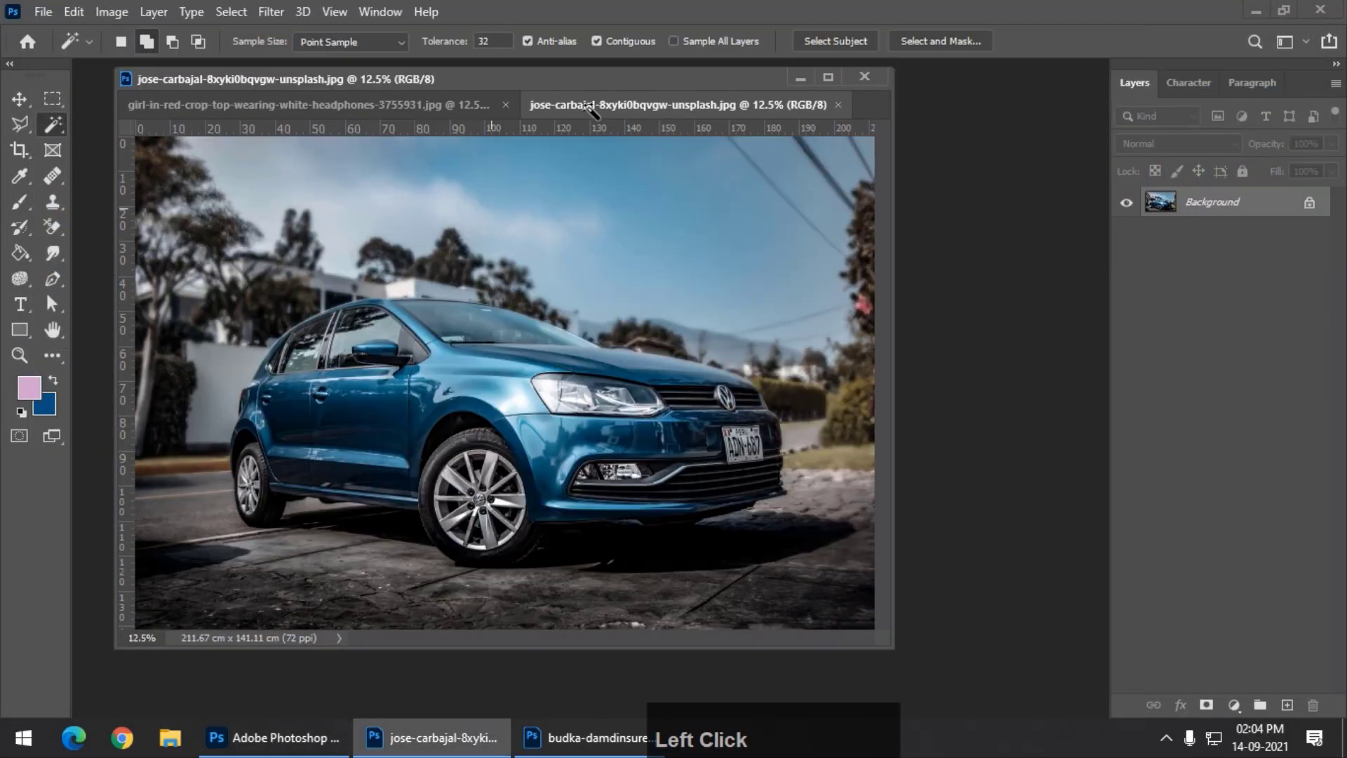
click(591, 112)
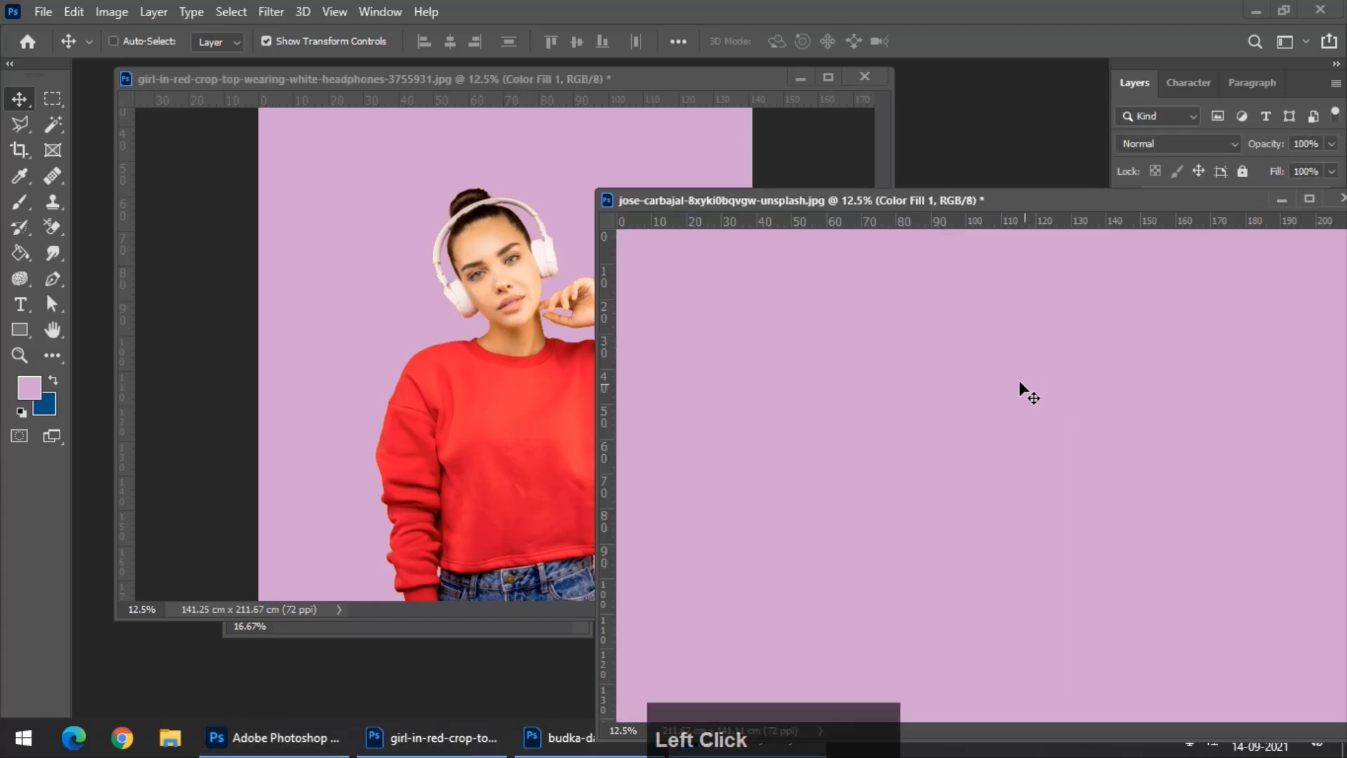
click(509, 182)
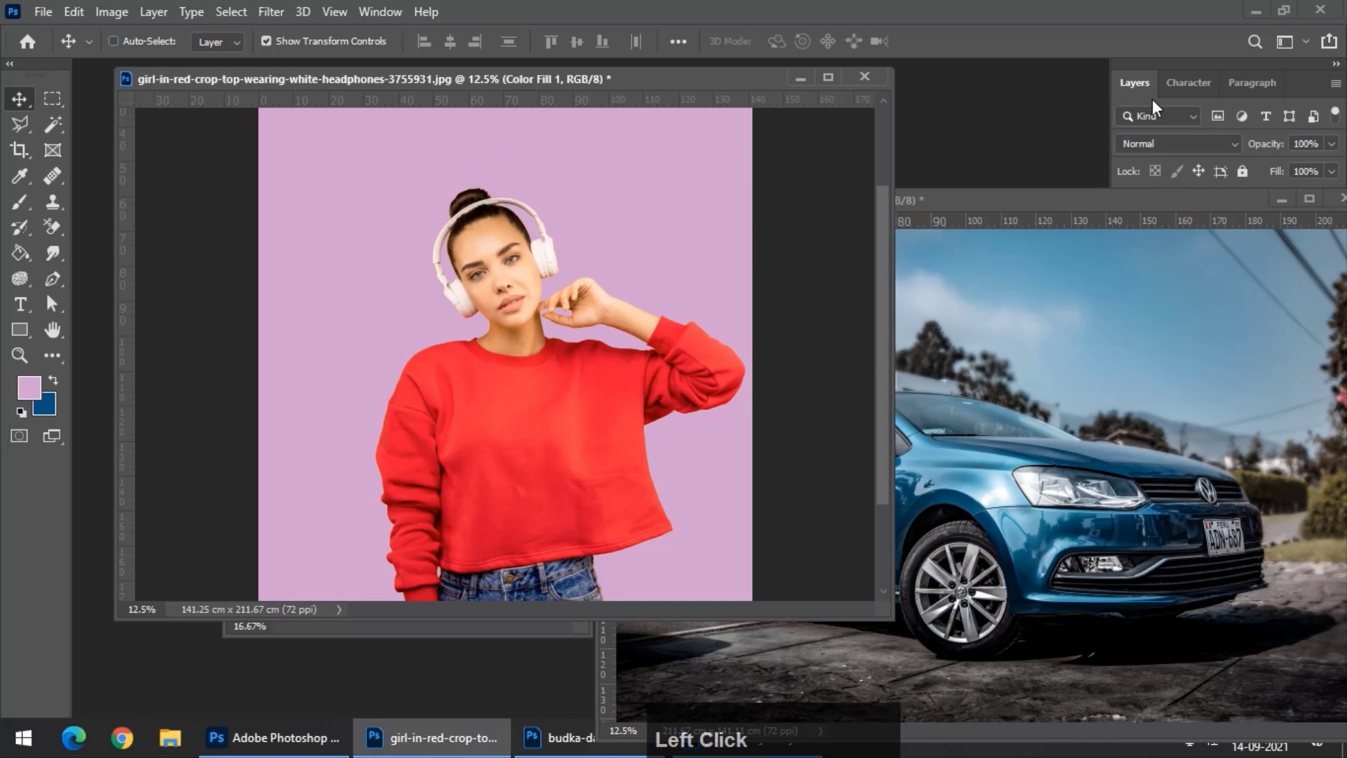
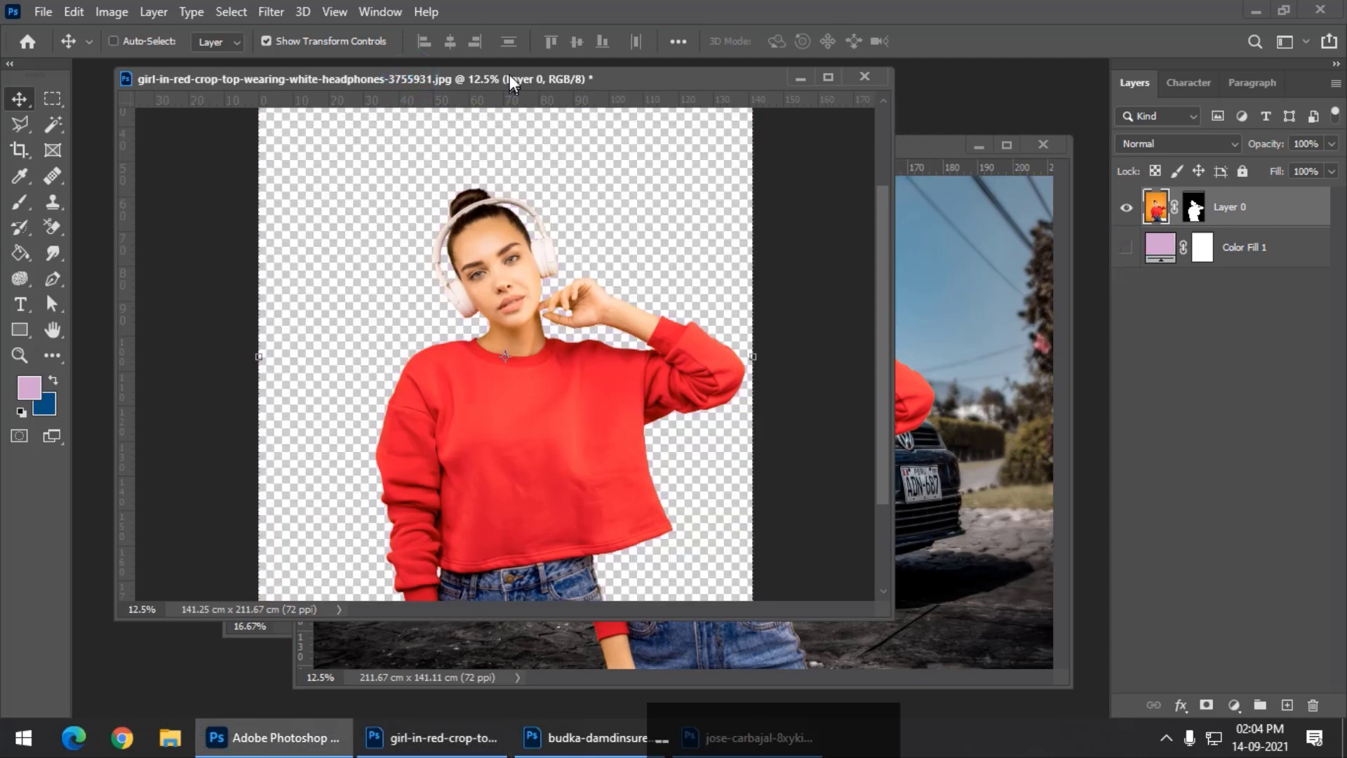
click(512, 80)
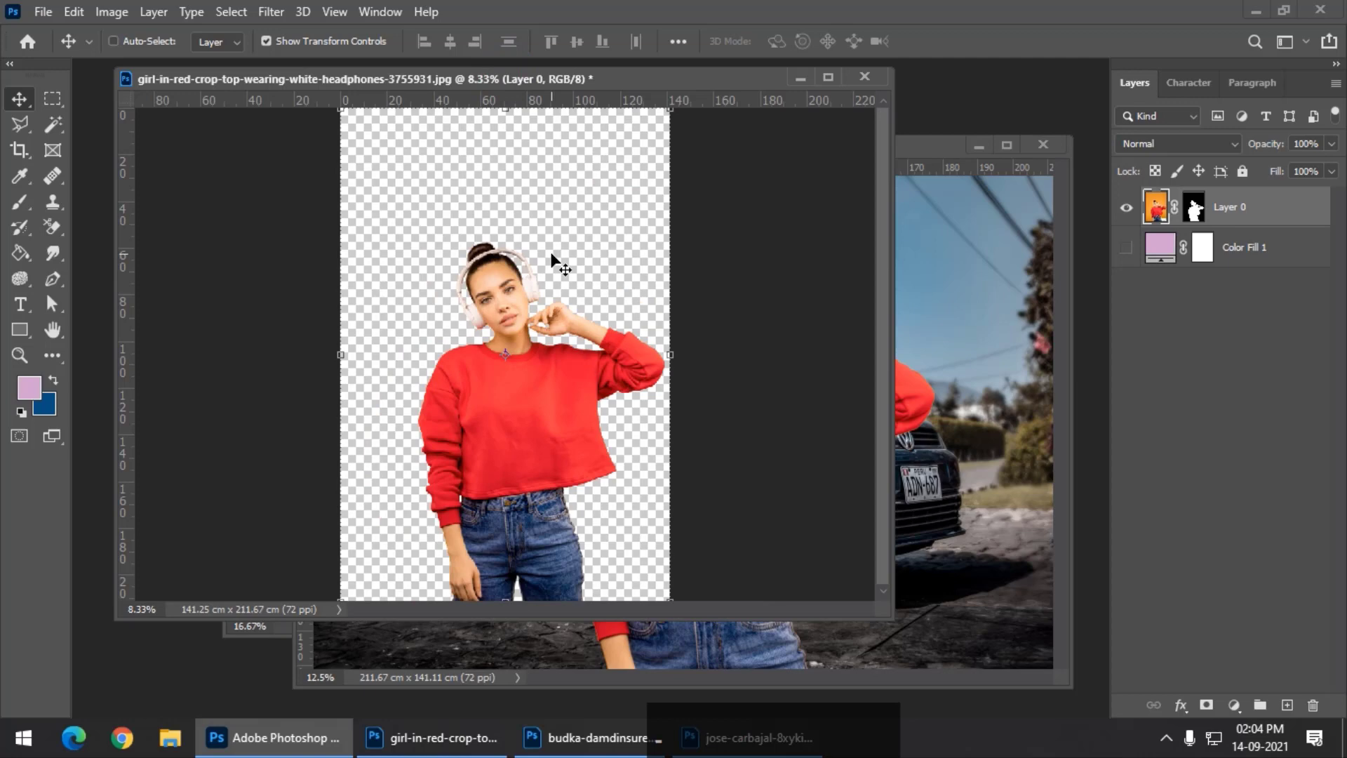
click(58, 16)
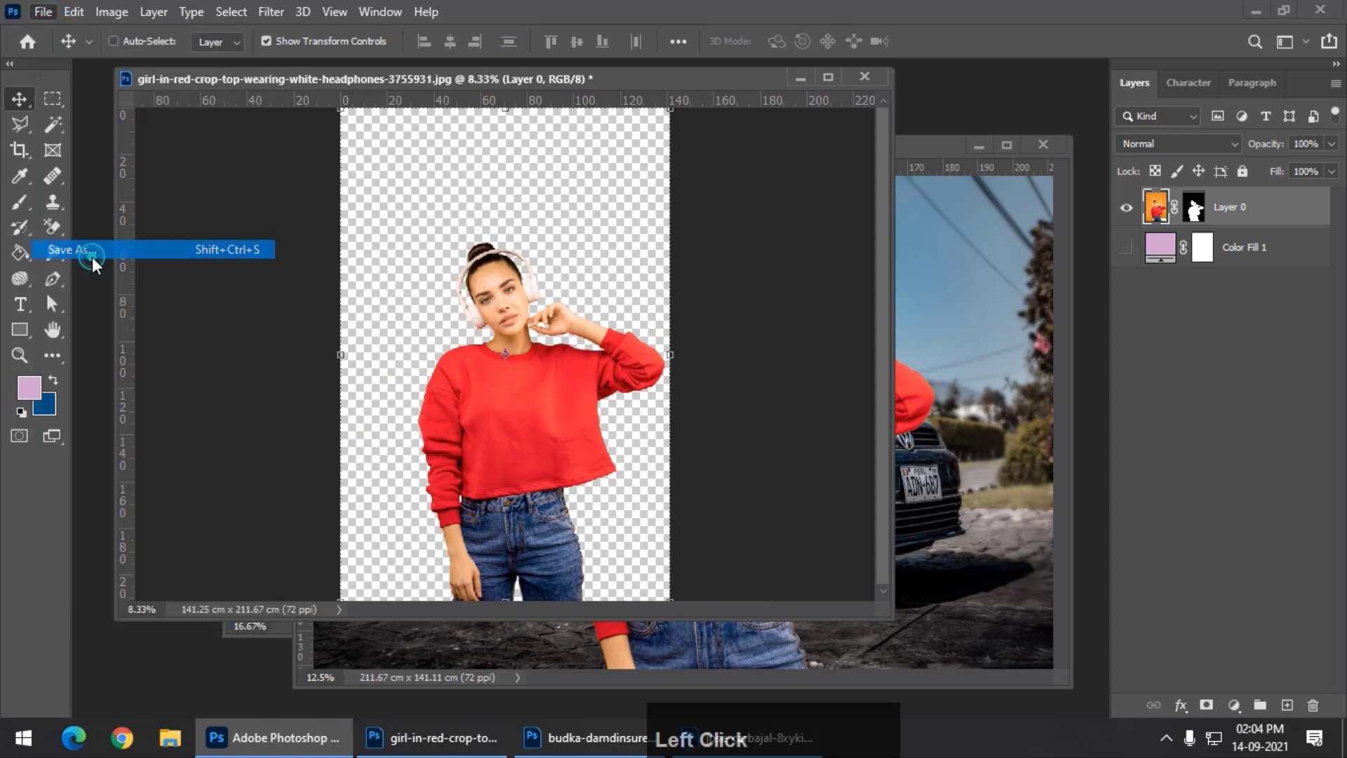
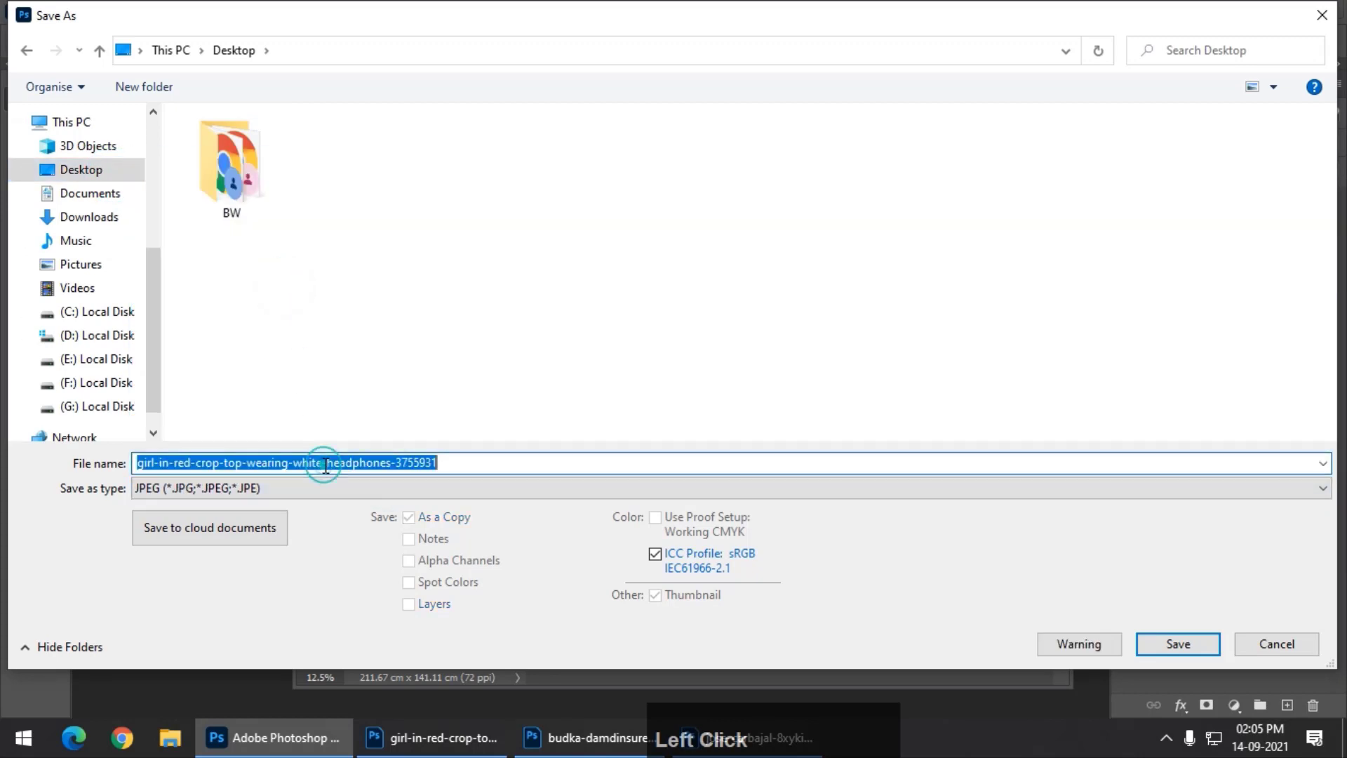
Step: Save a copy of the document under the name 1234
text(1234)
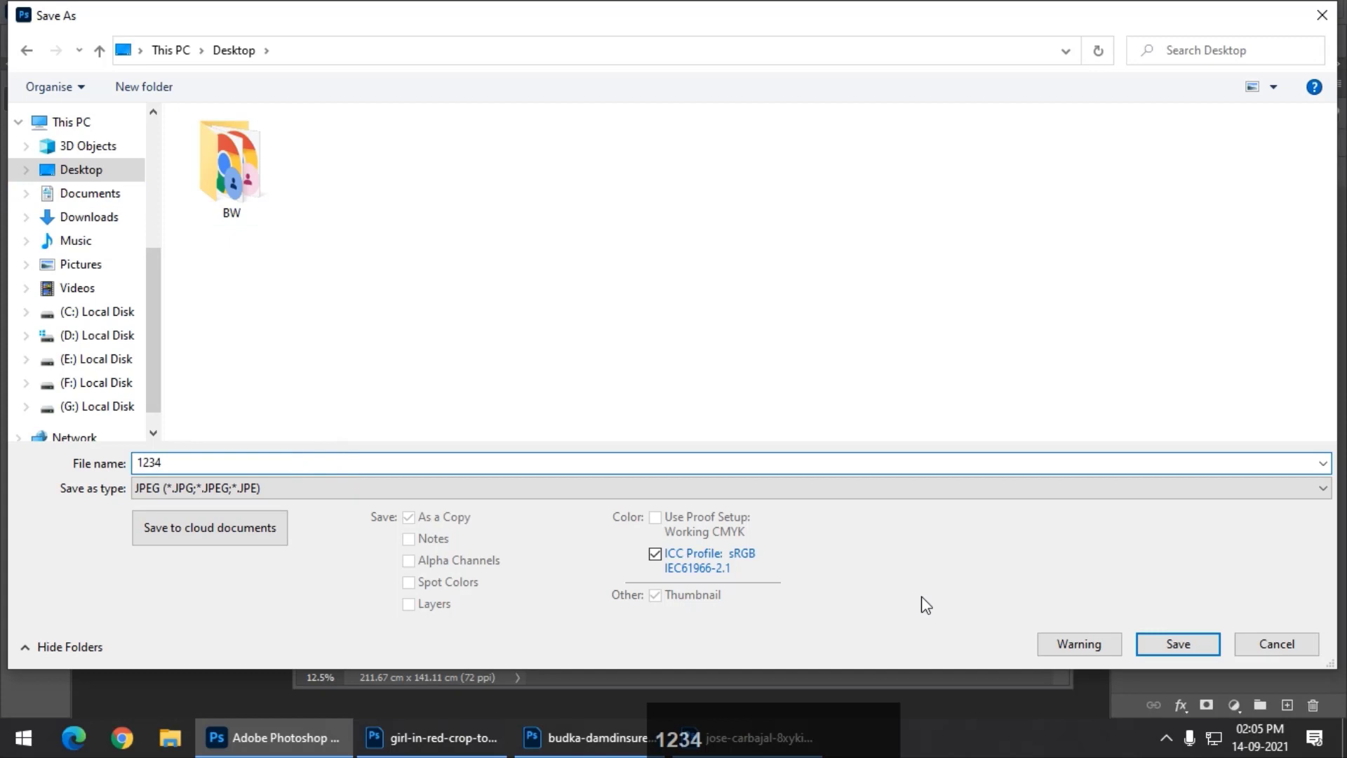
click(1167, 649)
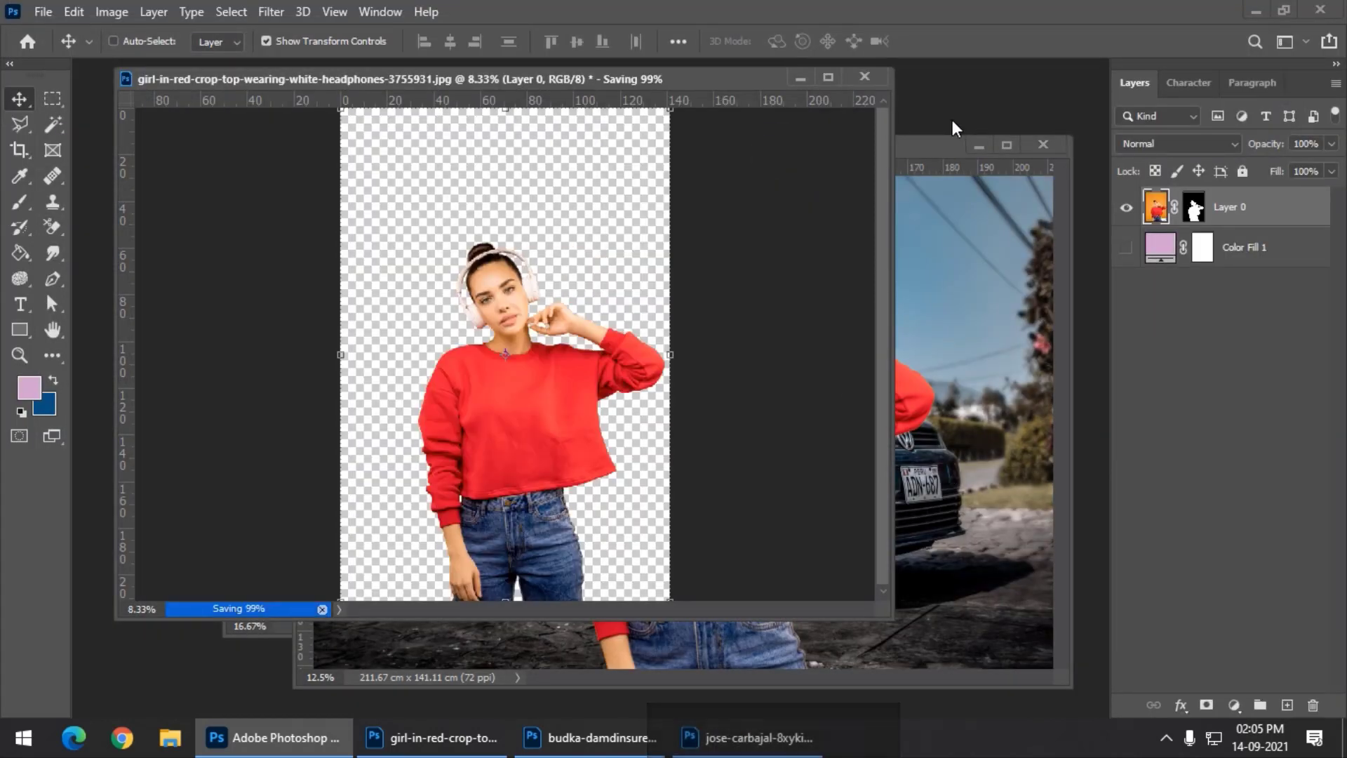
click(965, 103)
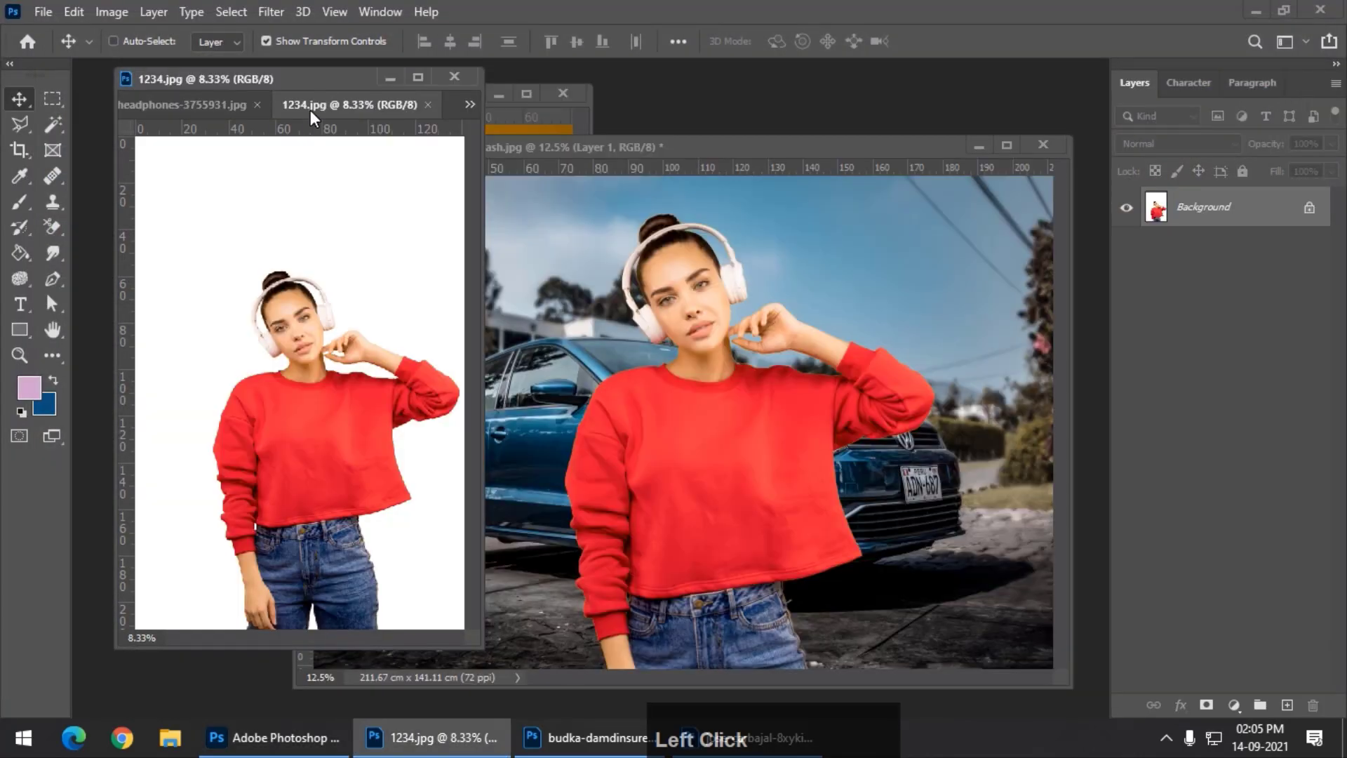
Step: Save the red-sweater cut-out to the Desktop as a transparent PNG named 12345
click(391, 159)
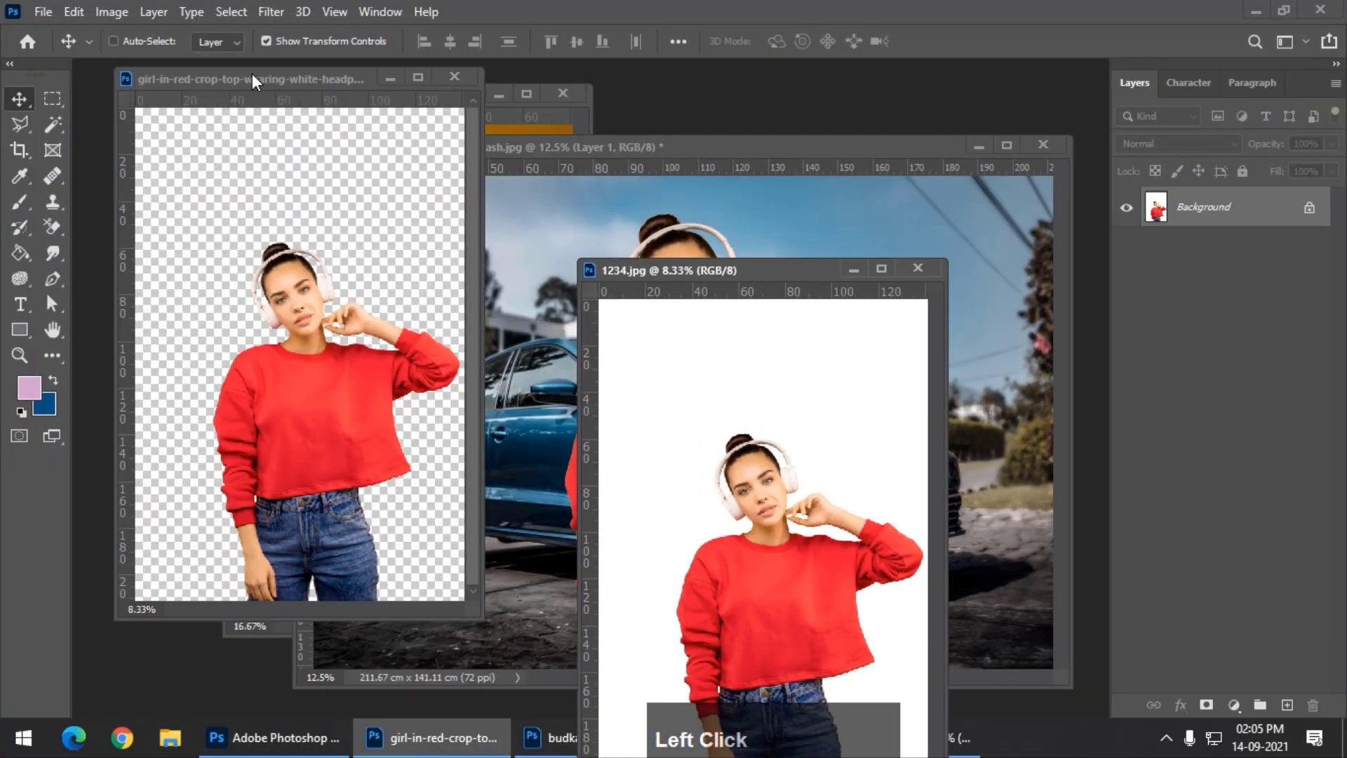
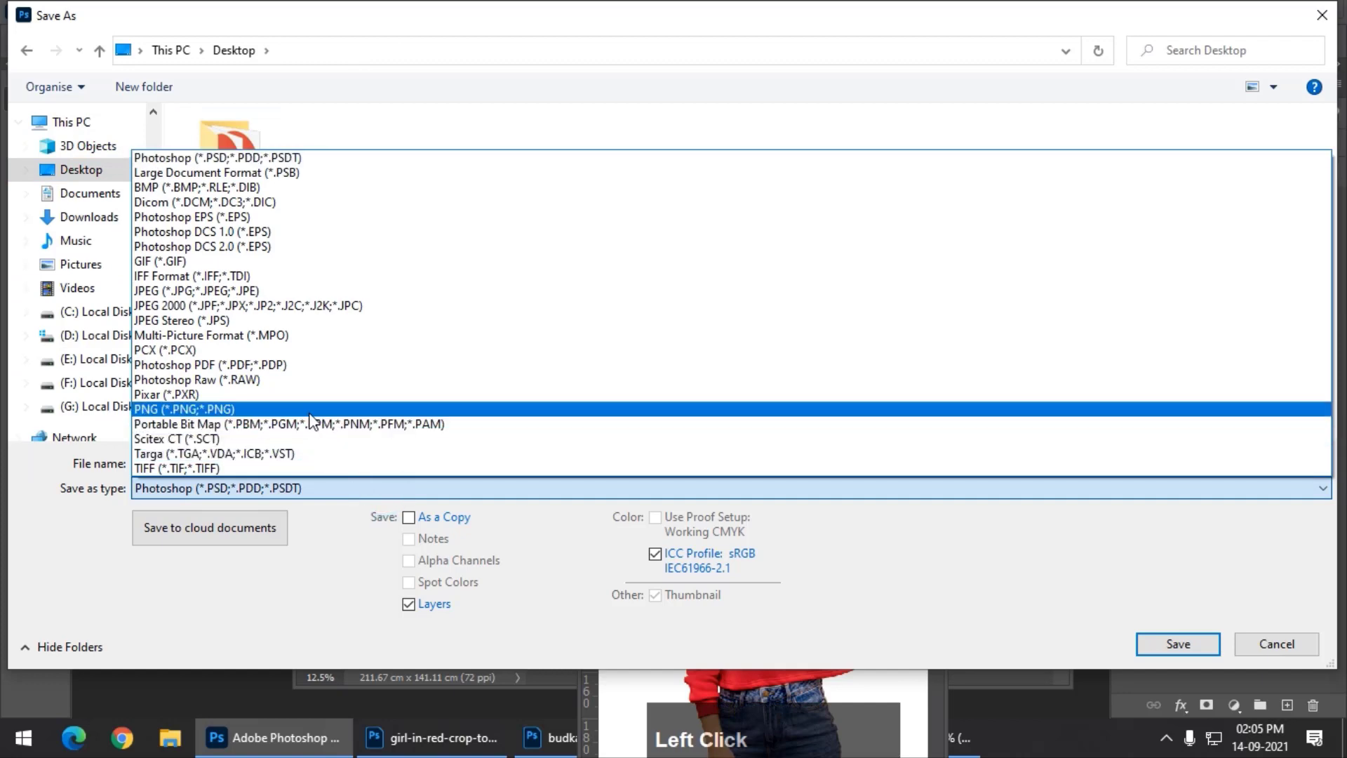
text(12345)
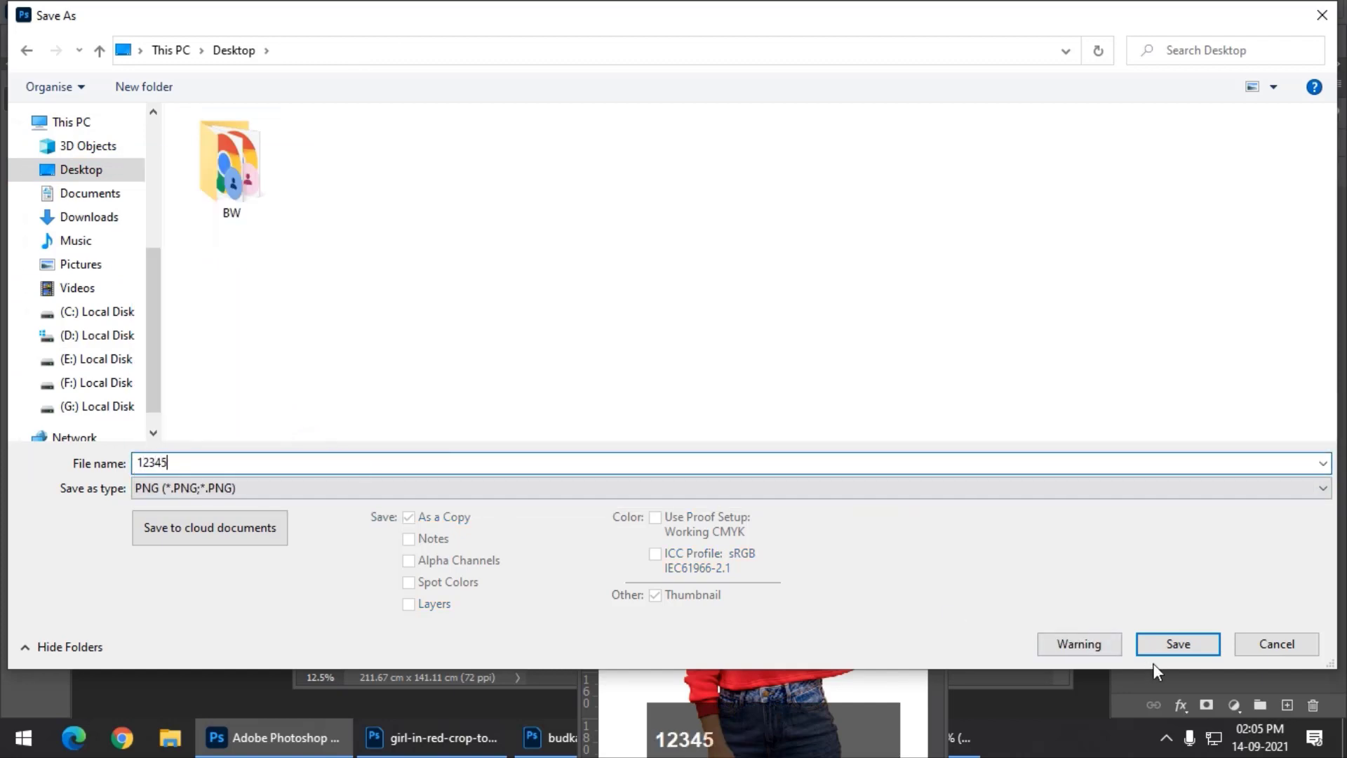
click(1166, 654)
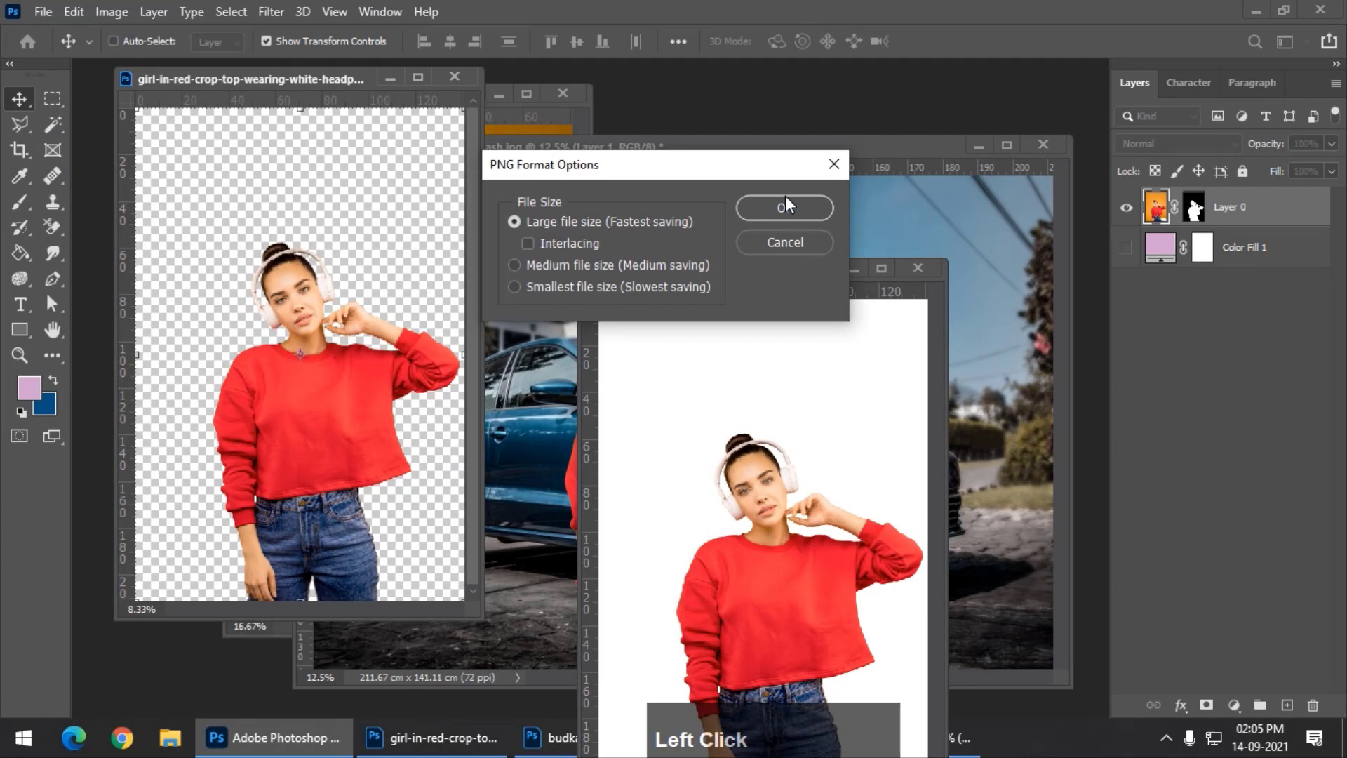
click(790, 208)
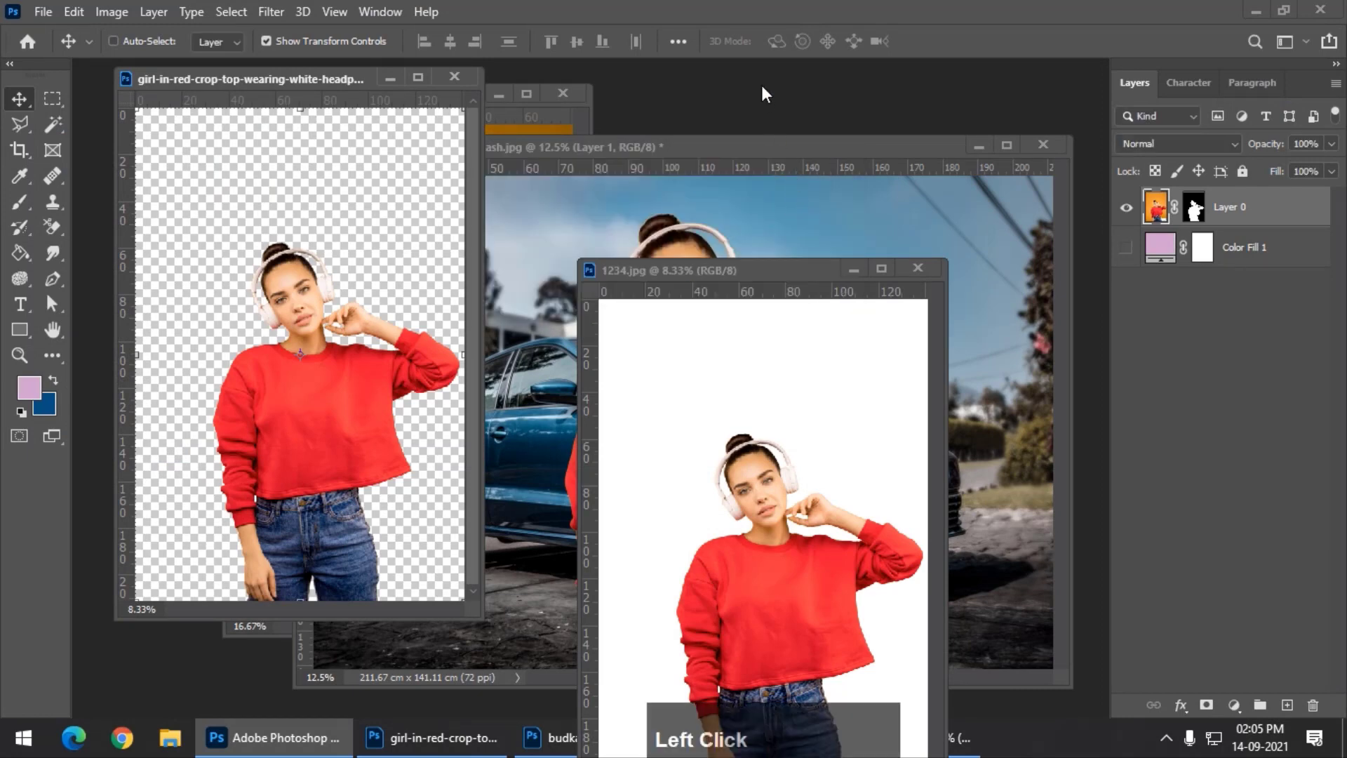
Step: Browse to the Desktop, refresh its listing and open the saved 12345 PNG
click(763, 102)
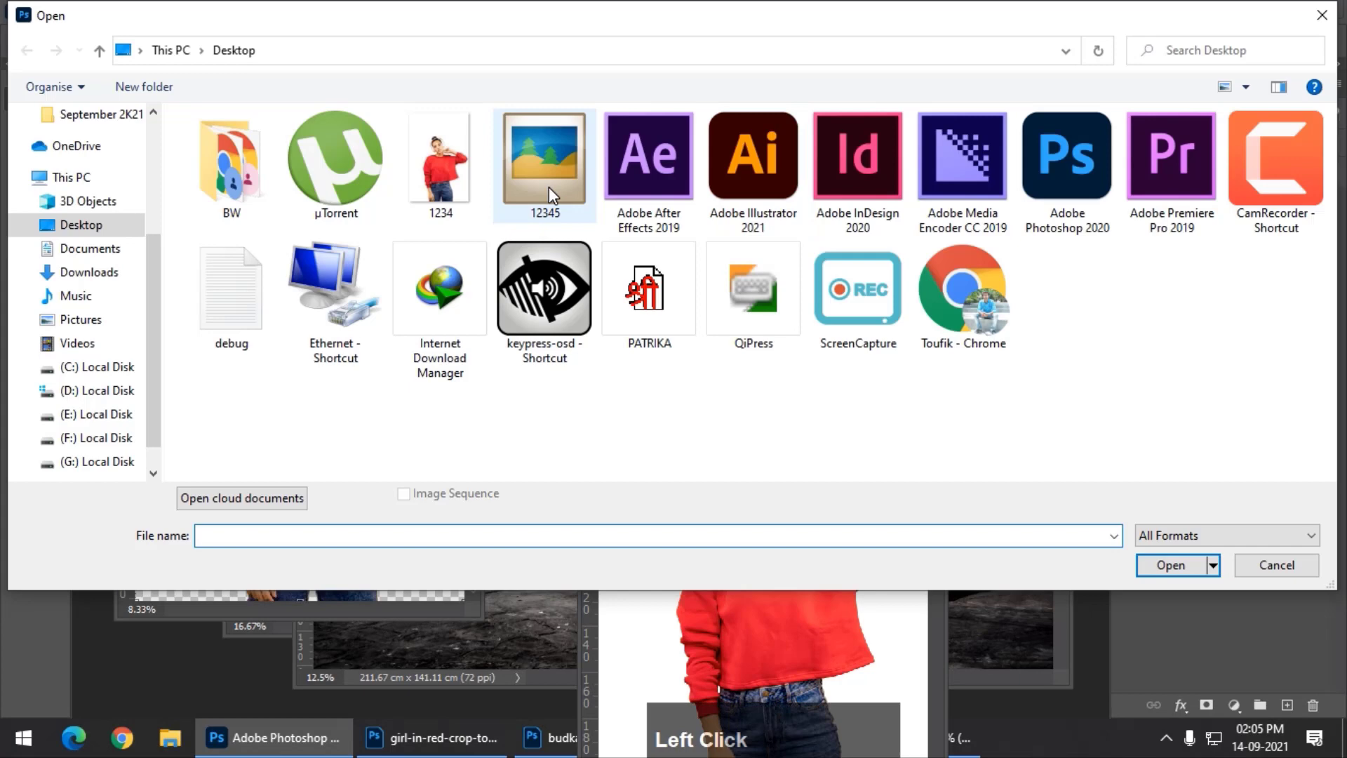
click(555, 170)
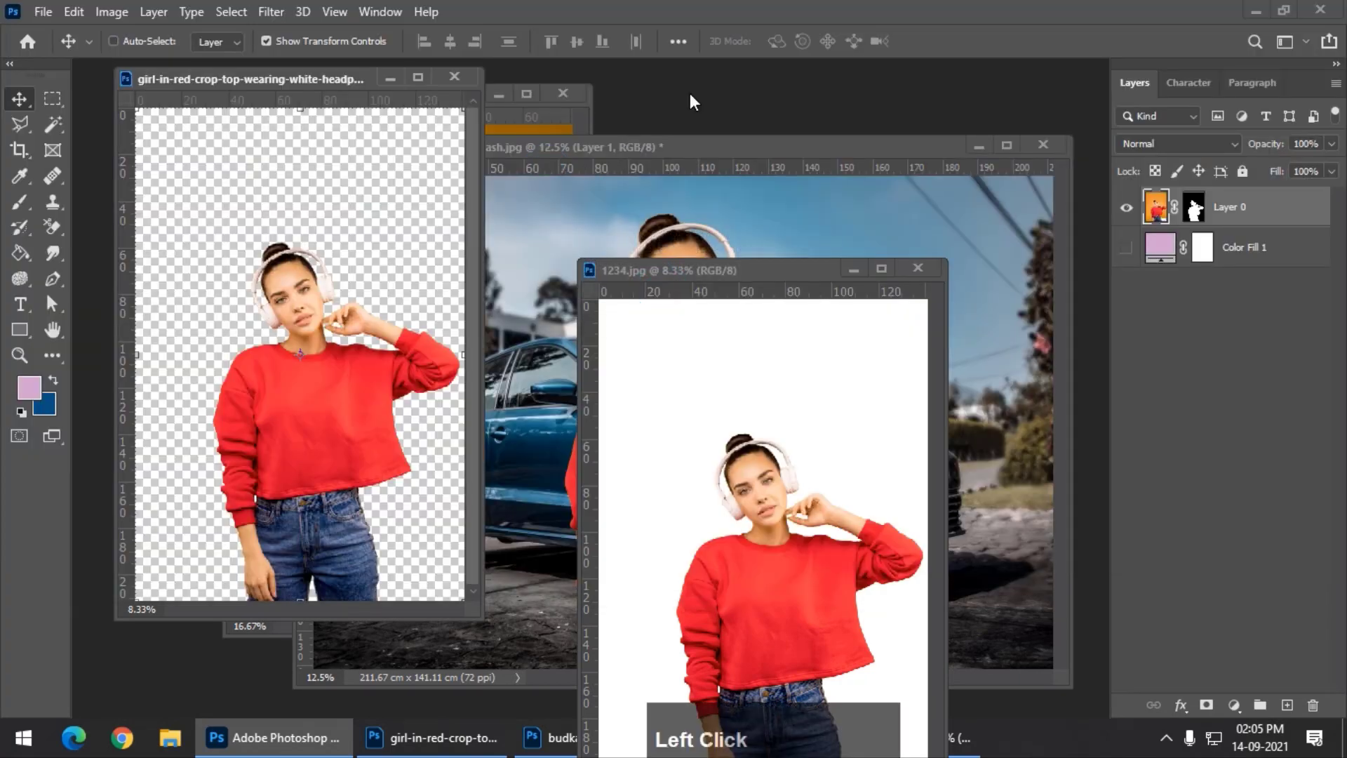
scroll(down, 3)
right_click(743, 447)
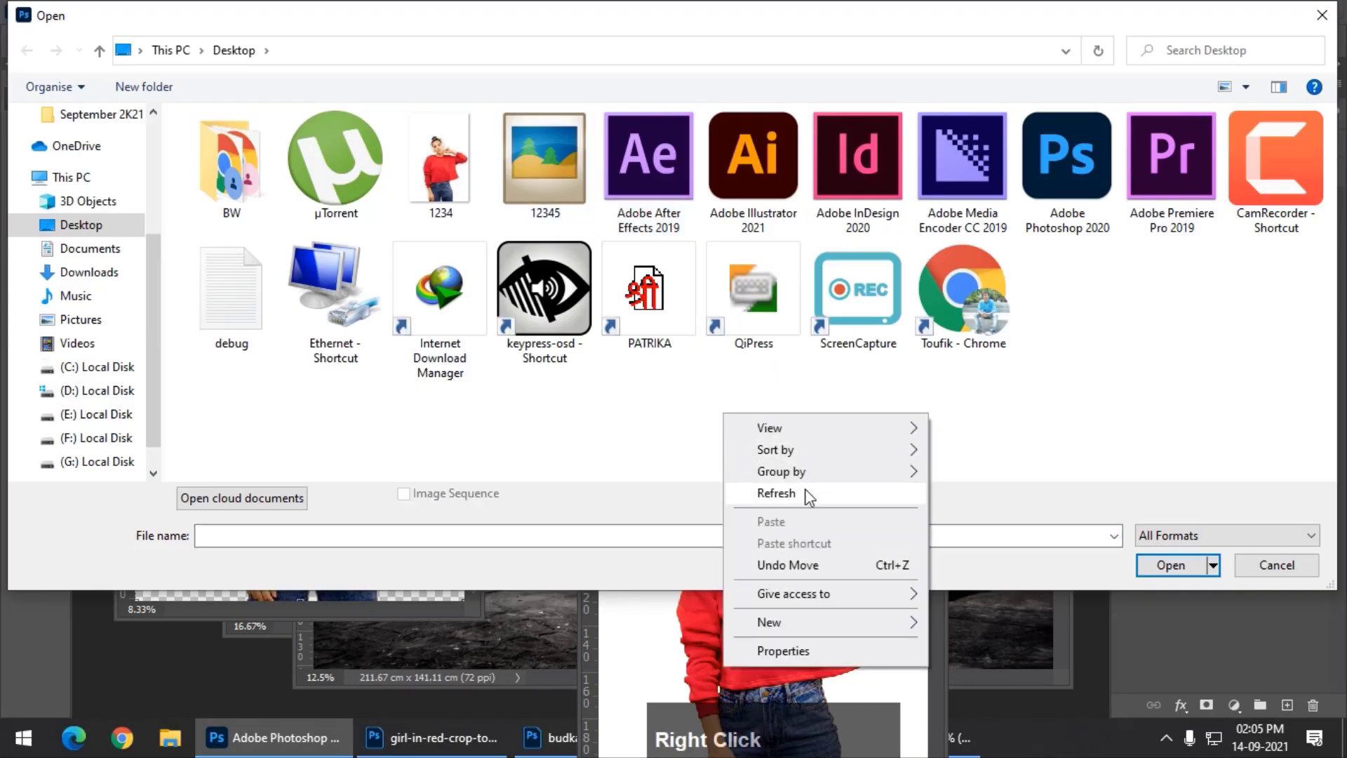
click(804, 498)
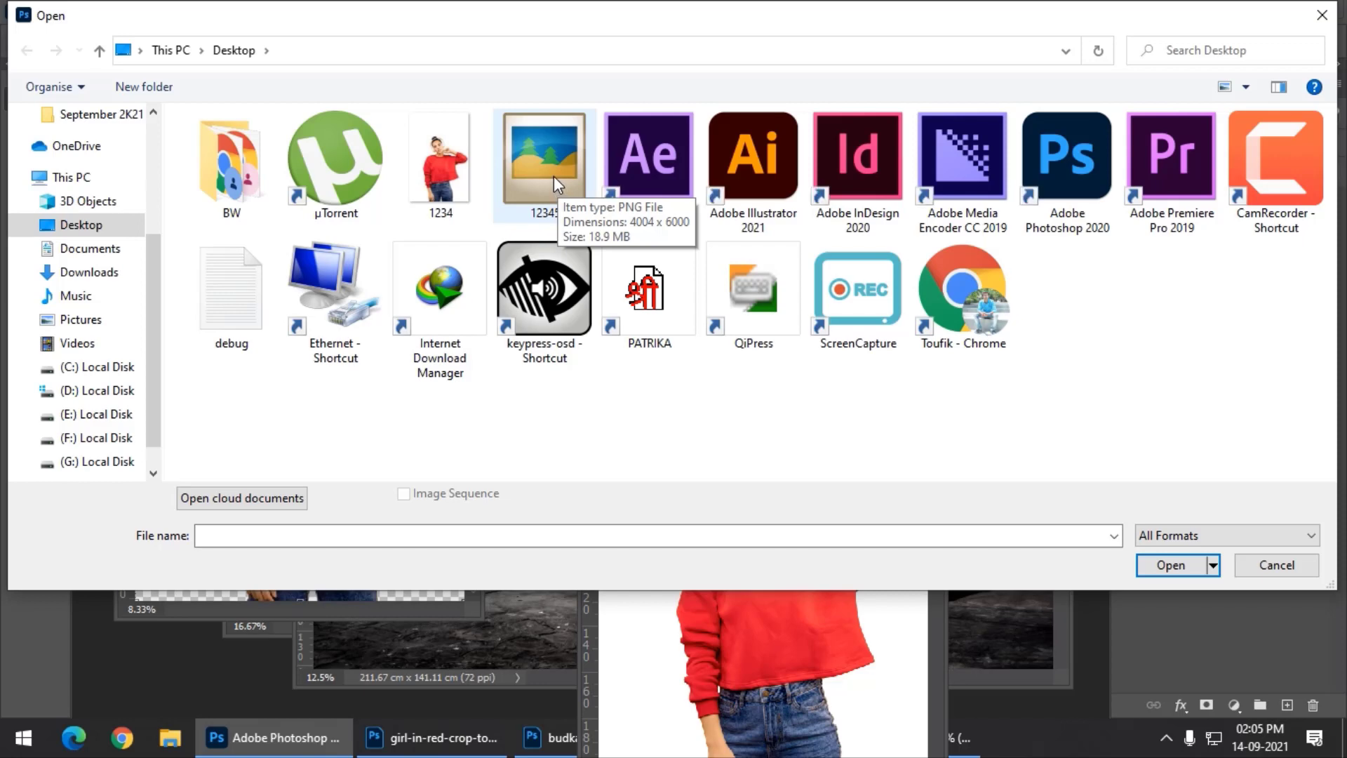
click(558, 182)
click(335, 108)
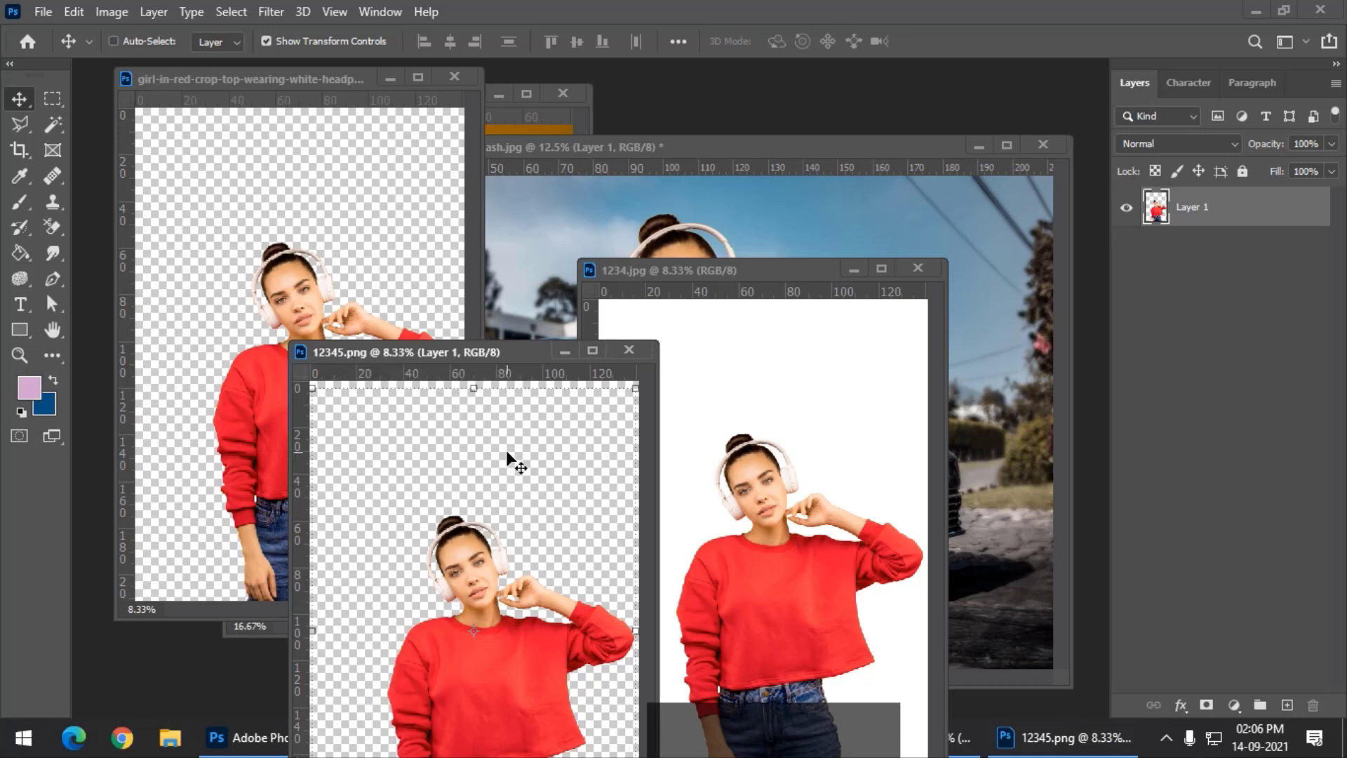
Step: Place the red-sweater girl centred before the blue car and delete her older layer copy
click(633, 250)
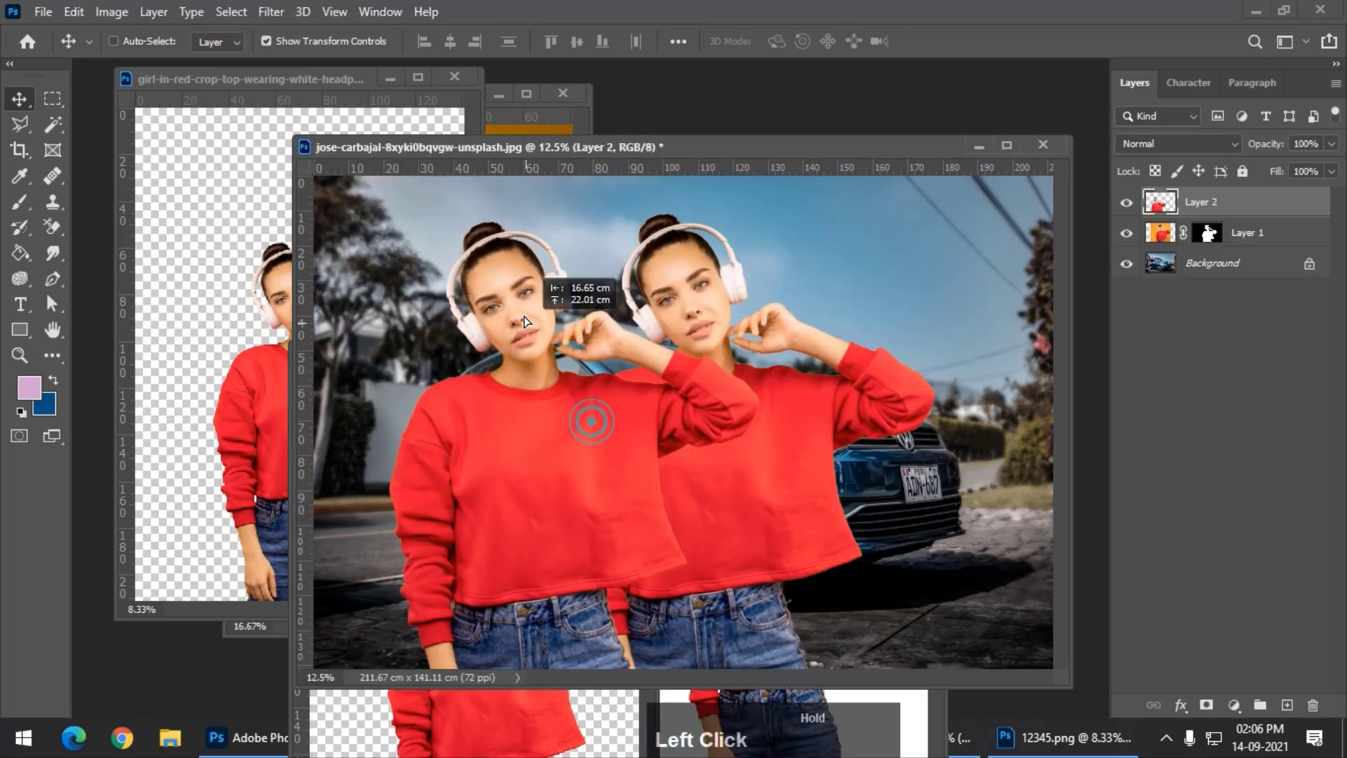
right_click(796, 425)
click(808, 432)
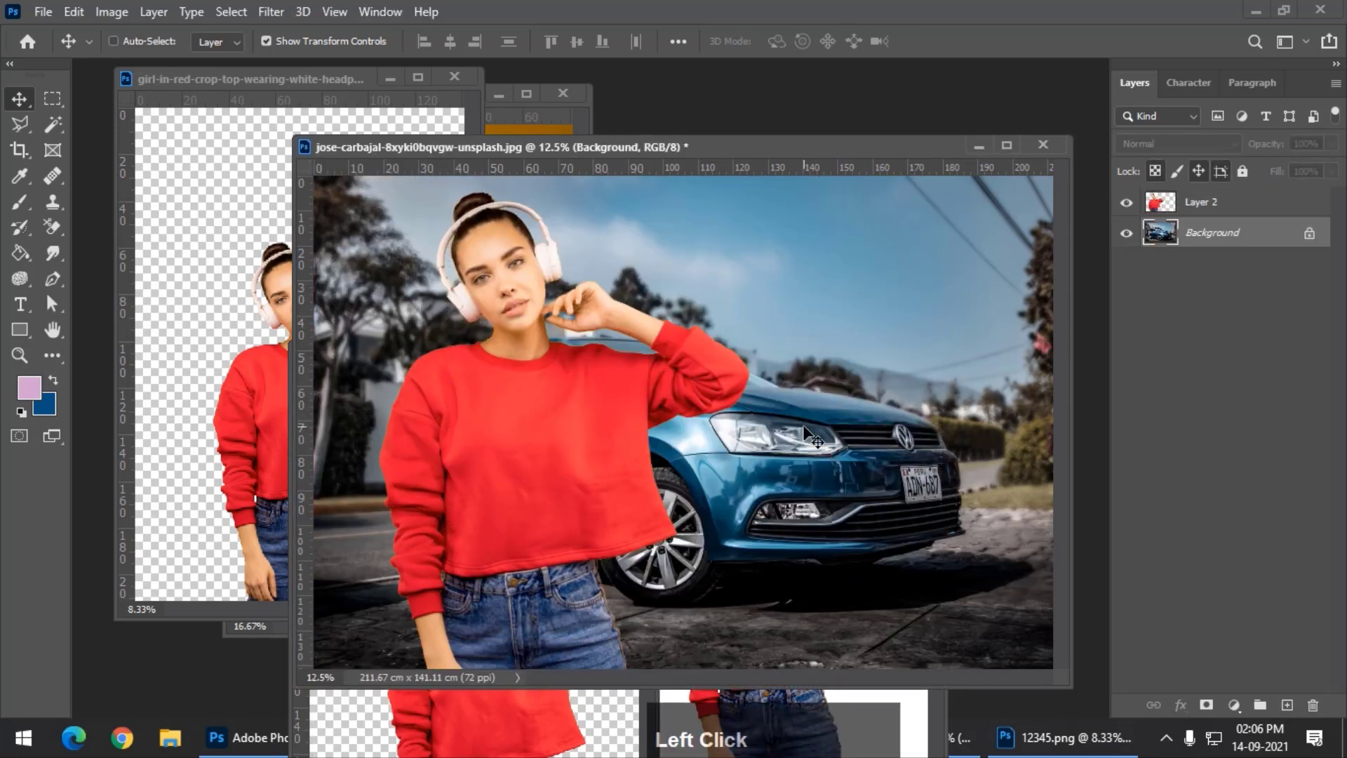
right_click(570, 366)
Step: Select around the white t-shirt girl on the orange backdrop and start Select and Mask
click(603, 373)
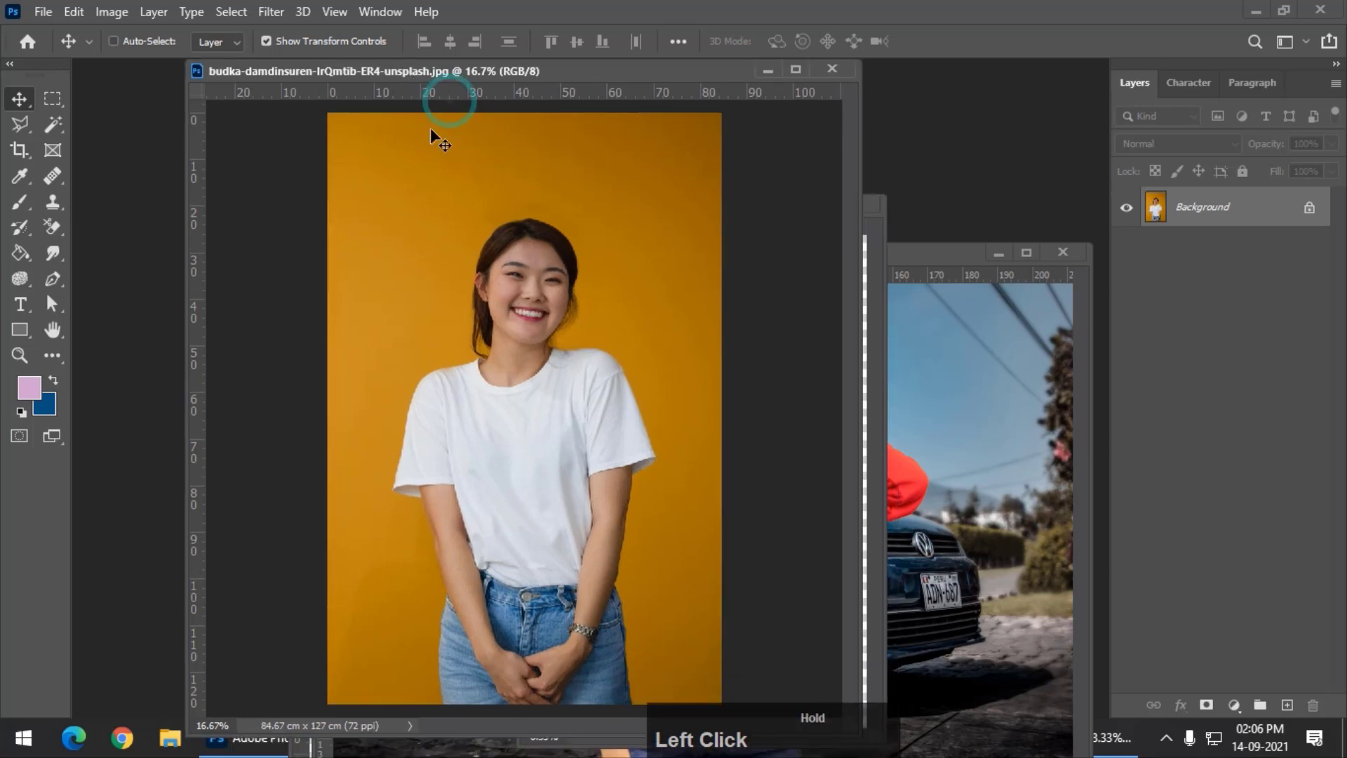
scroll(down, 3)
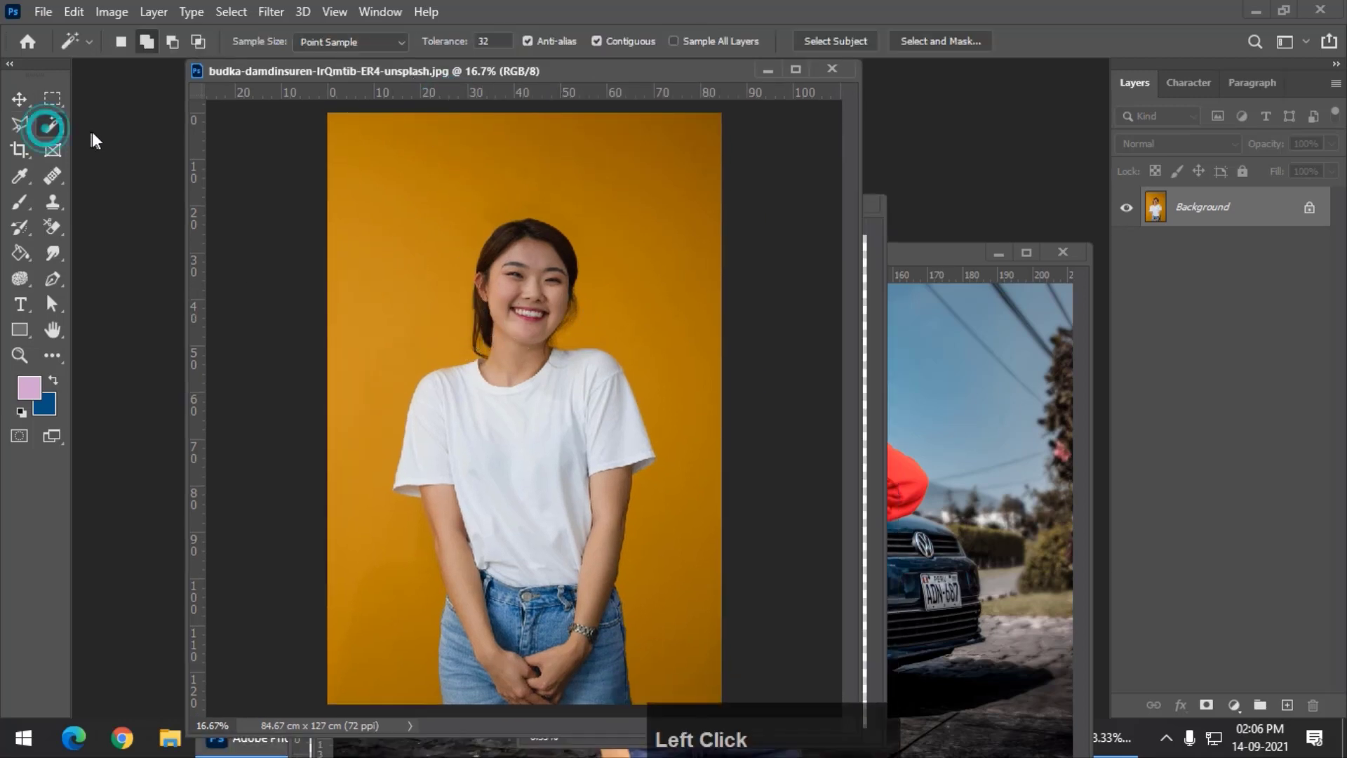
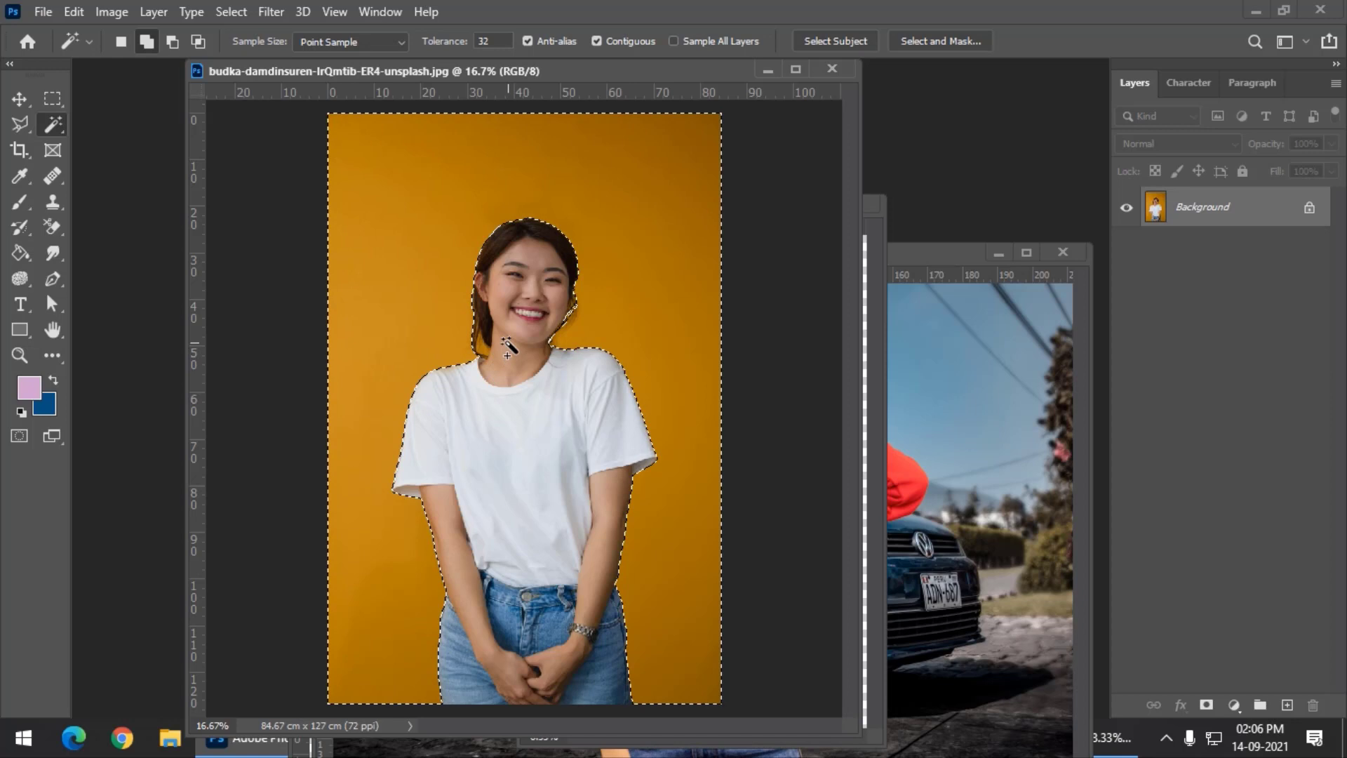
key(ctrl+=)
key(space)
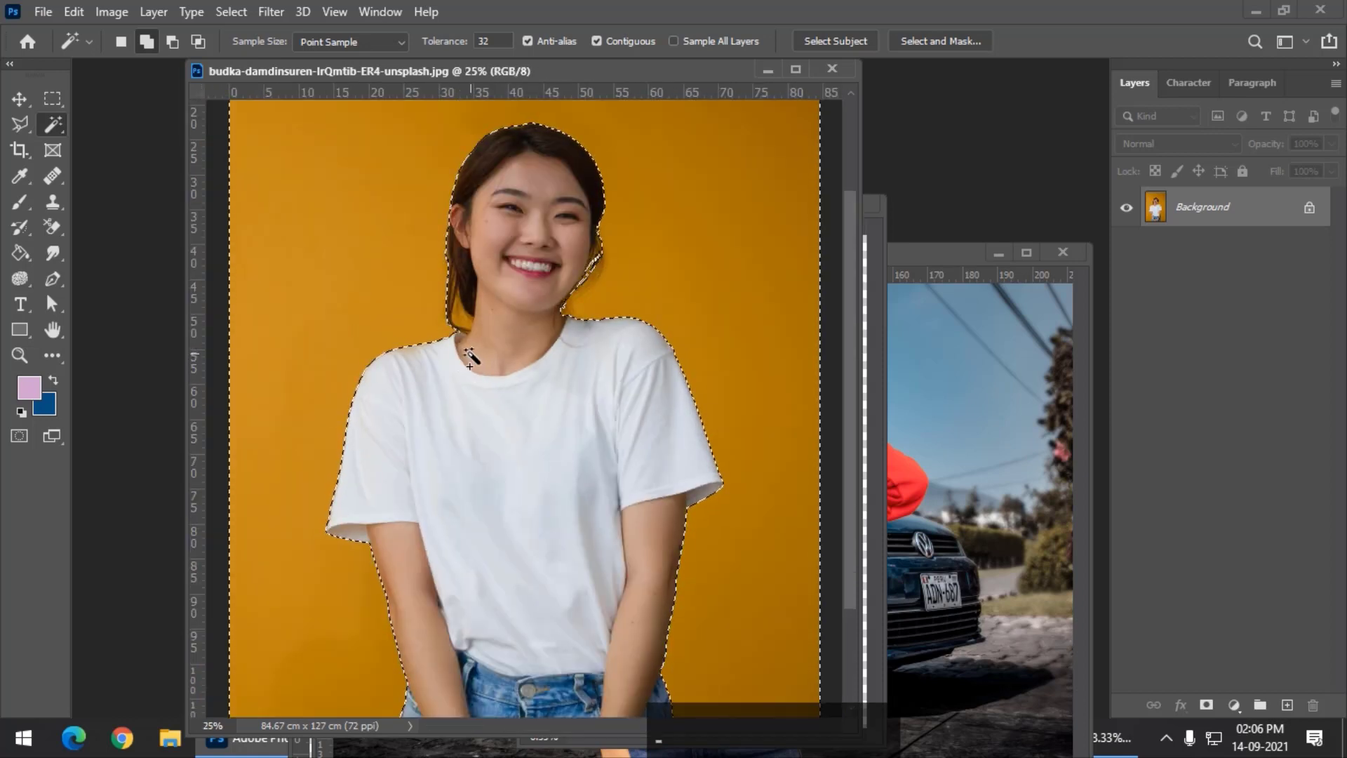
key(ctrl+shift+])
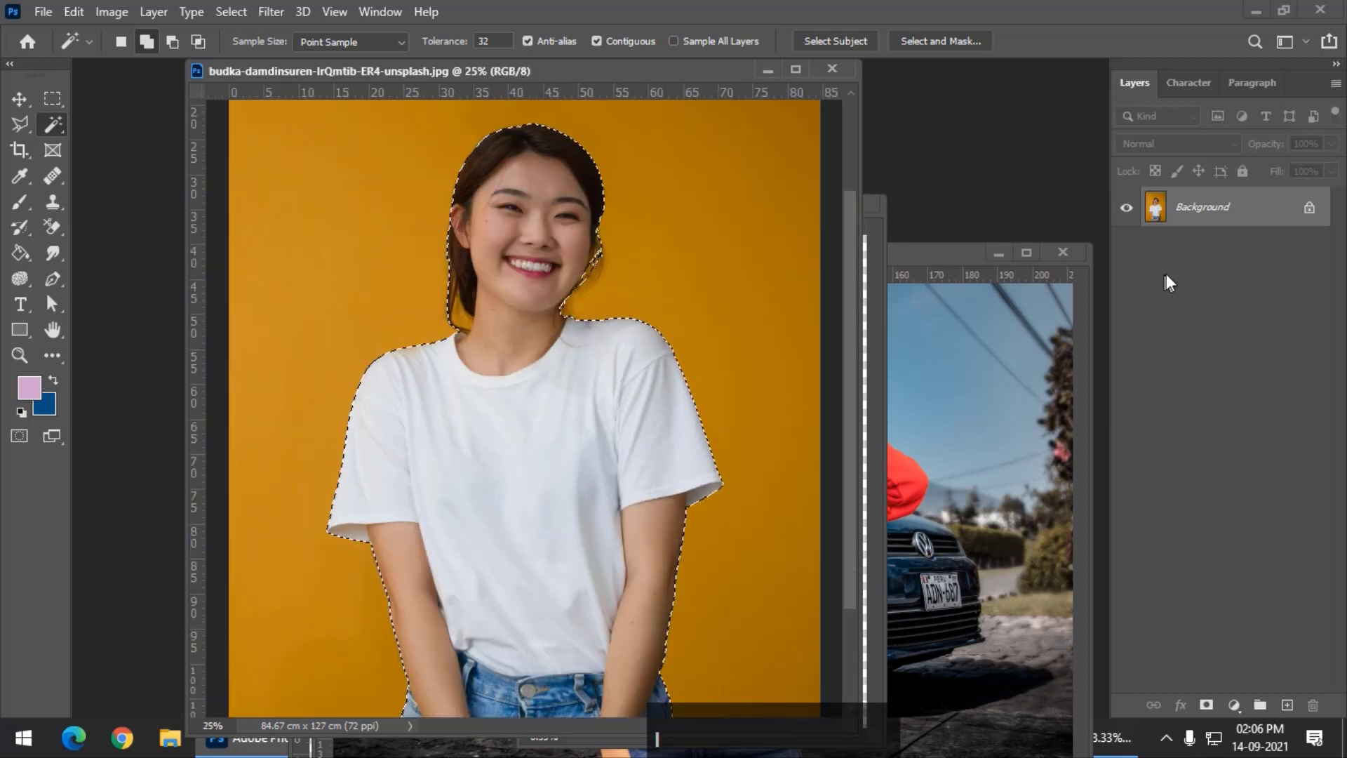
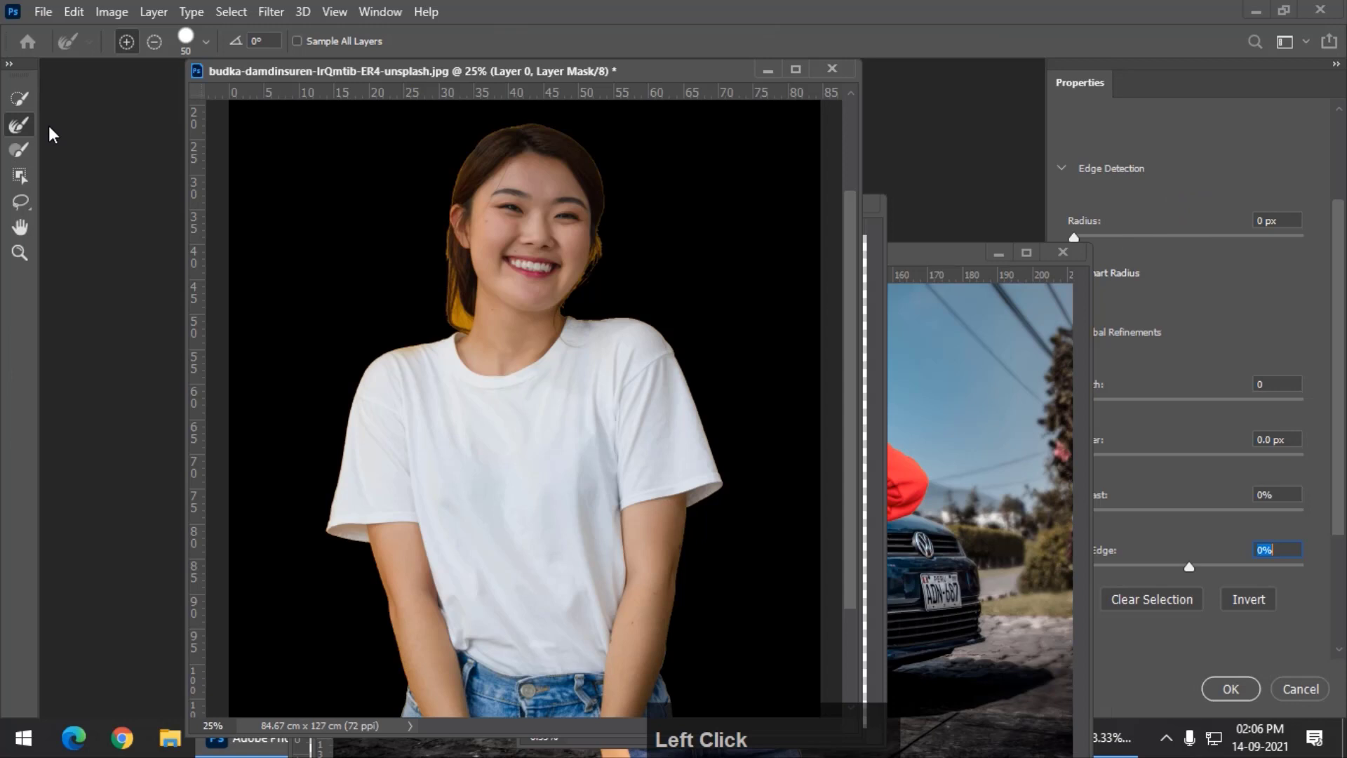
Step: Enlarge the Refine Edge brush over the hair and output the cut-out as a layer mask
text(]]]]])
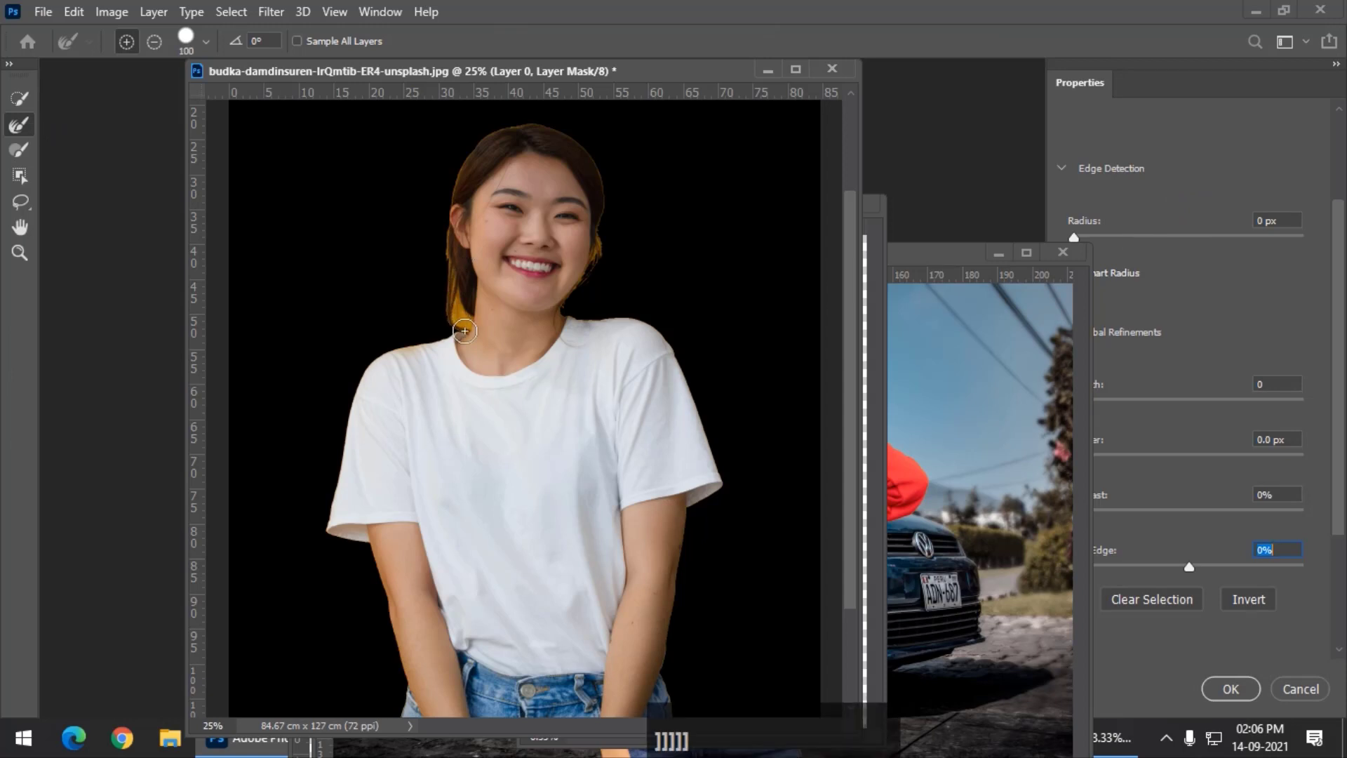
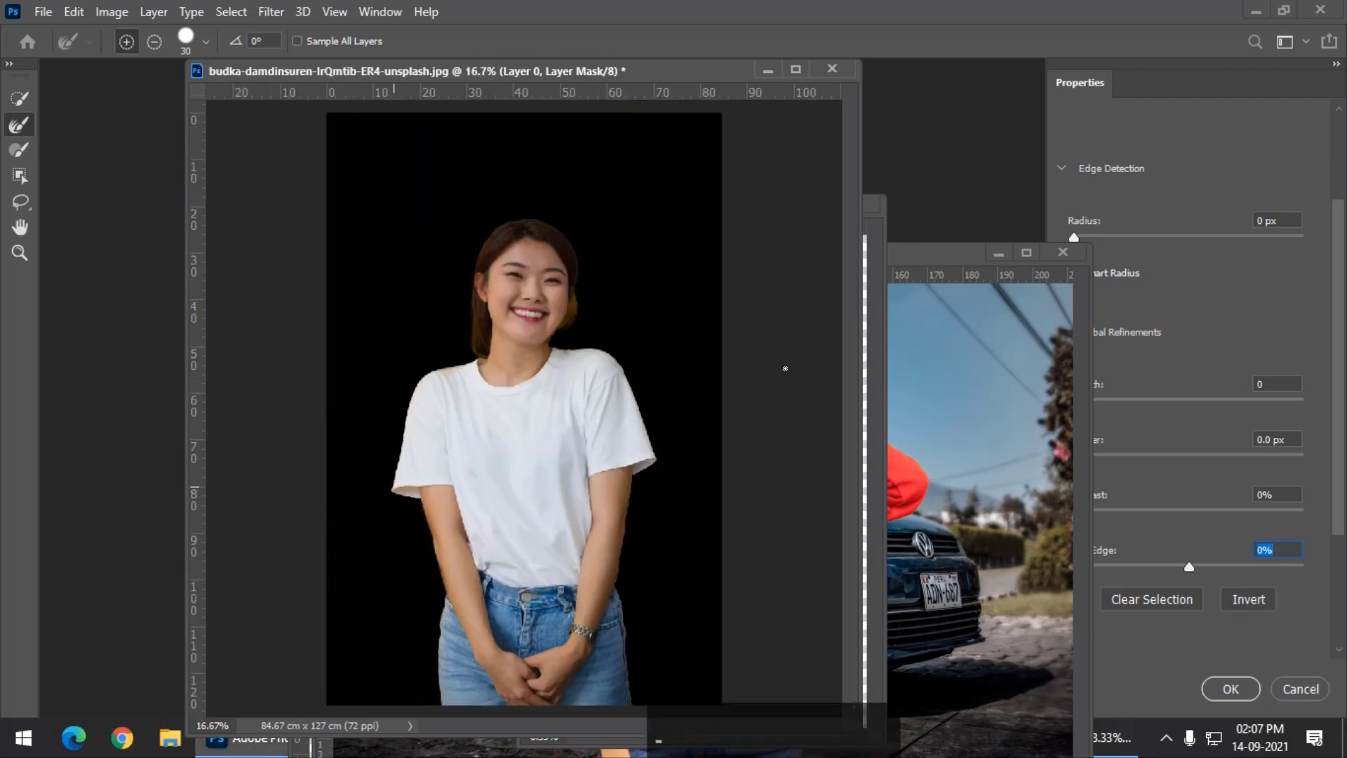
click(1231, 694)
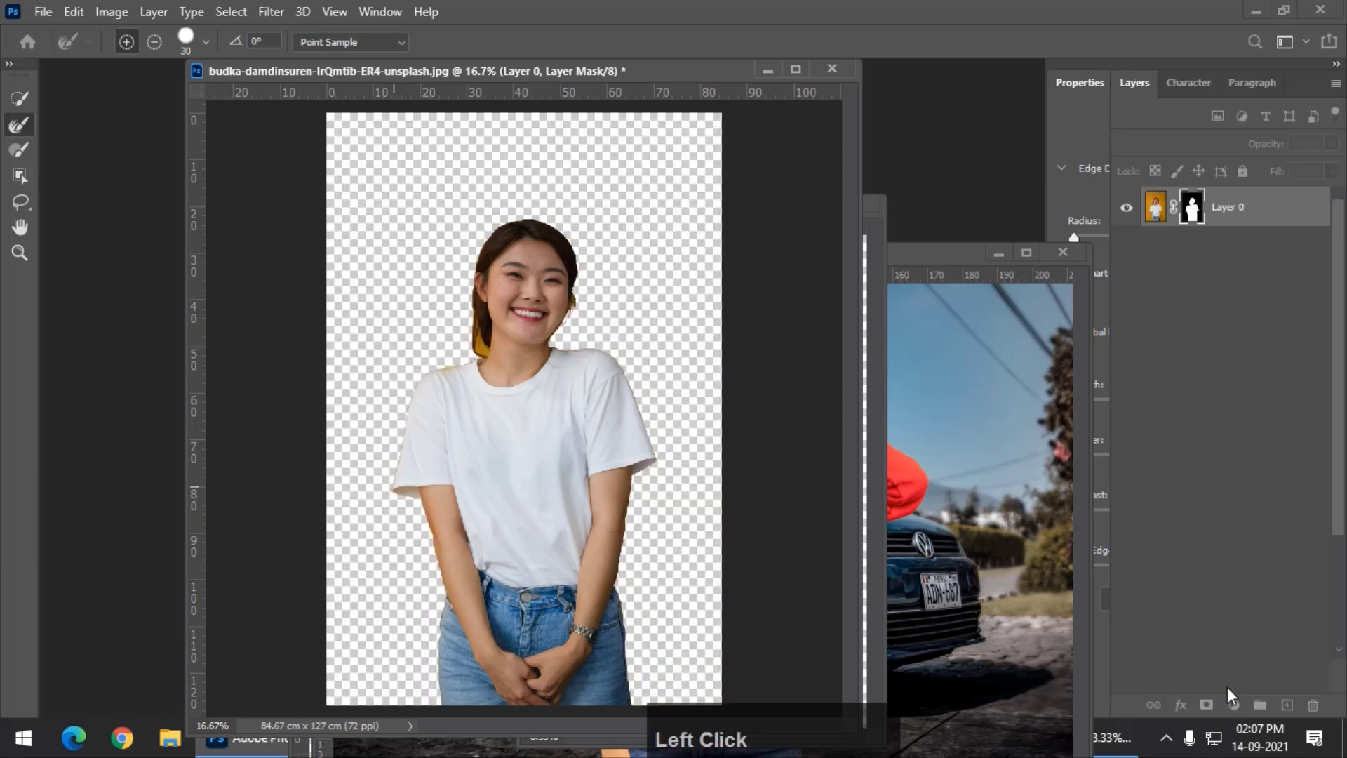
Step: Save the white t-shirt cut-out to the Desktop as a transparent PNG named abc
click(26, 108)
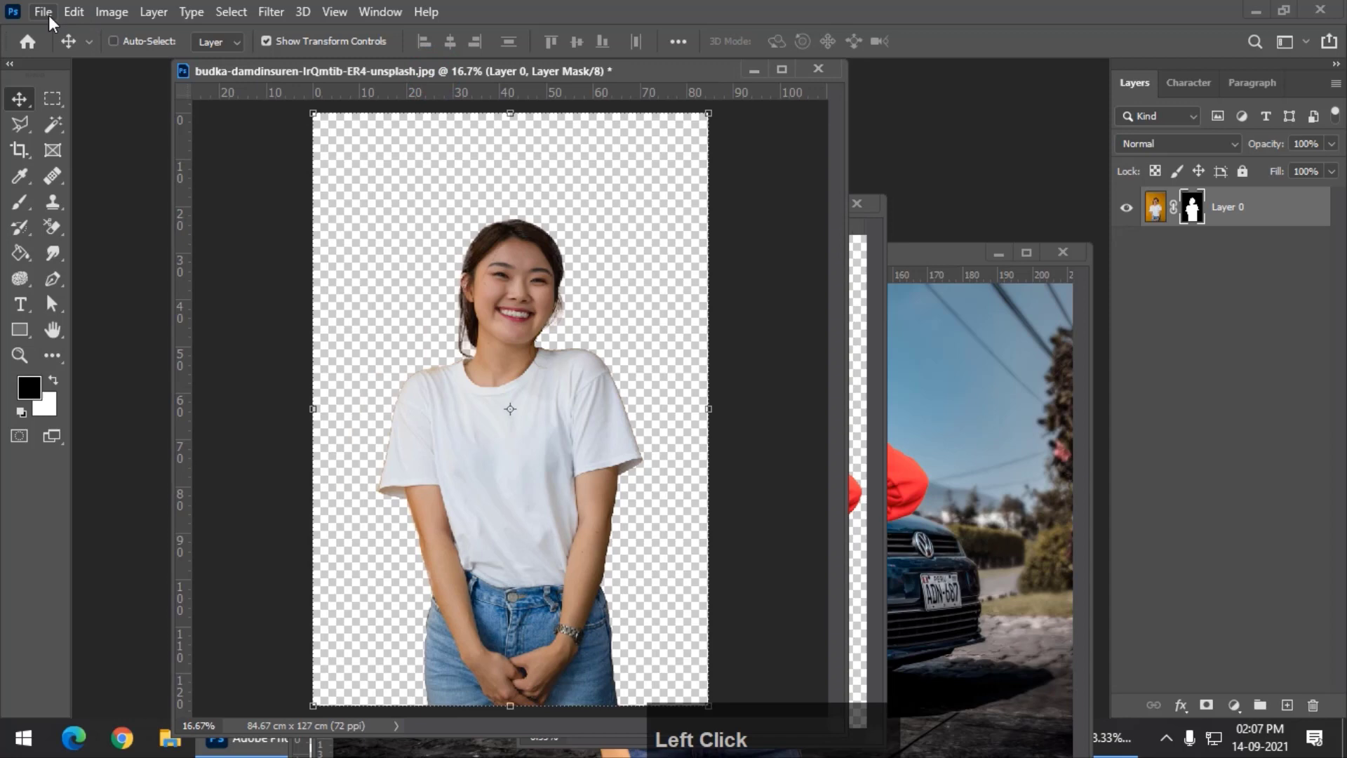
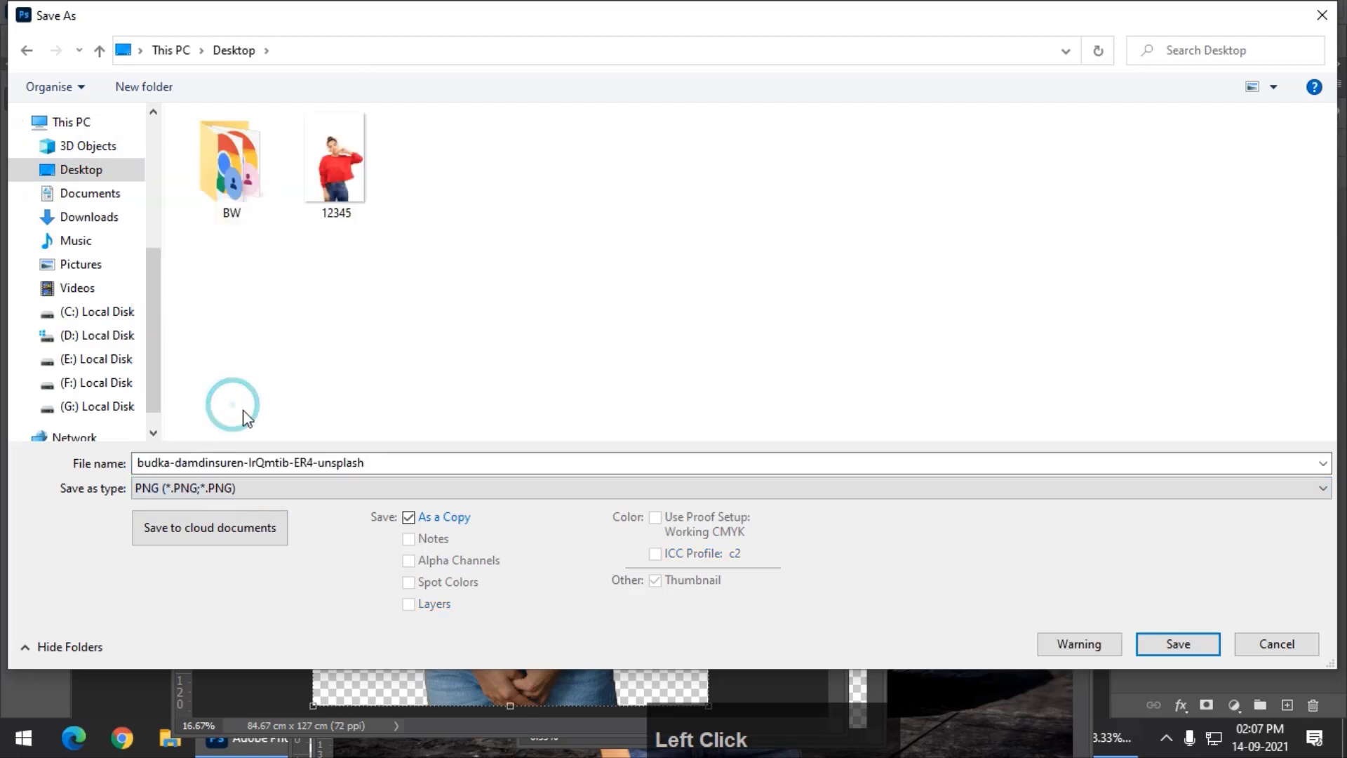
text(abc)
click(1175, 645)
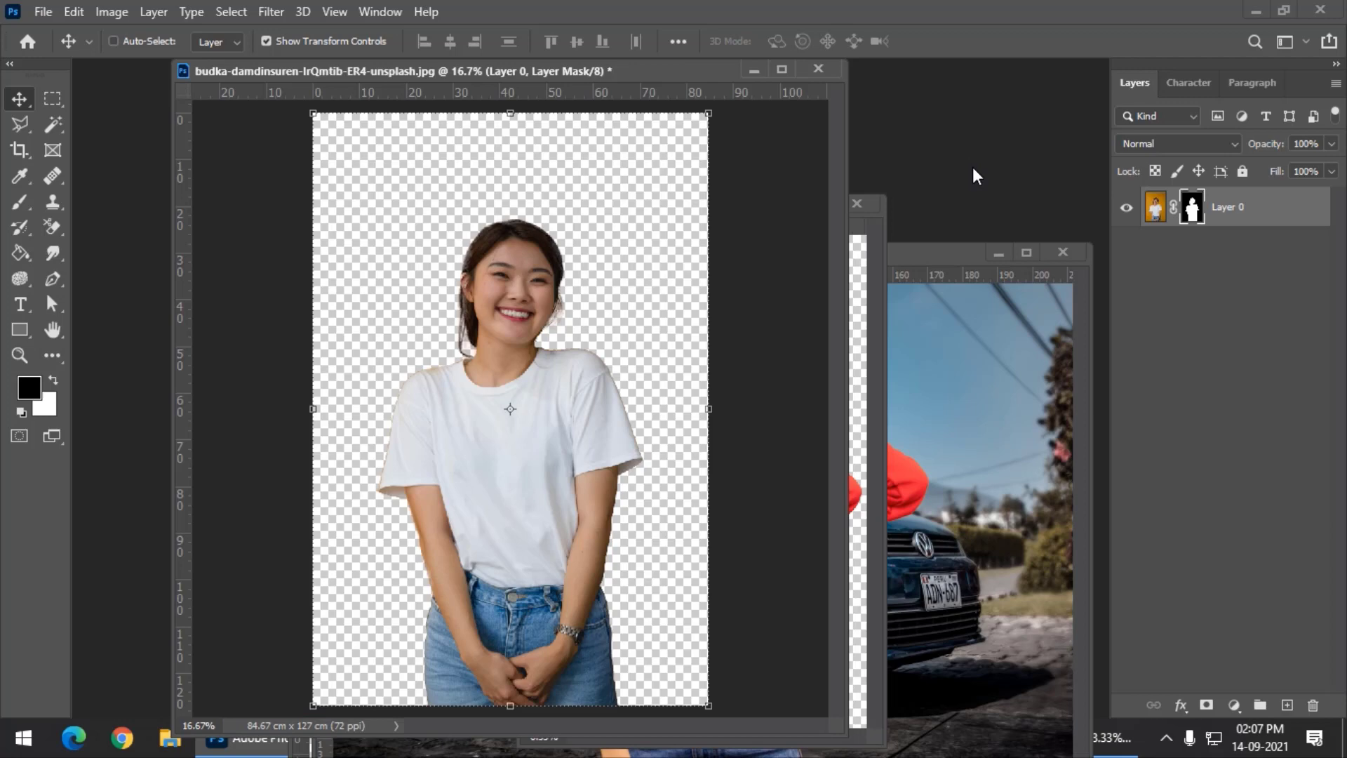
Step: Reopen abc.png from the Desktop as its own document
click(978, 170)
scroll(down, 3)
scroll(up, 3)
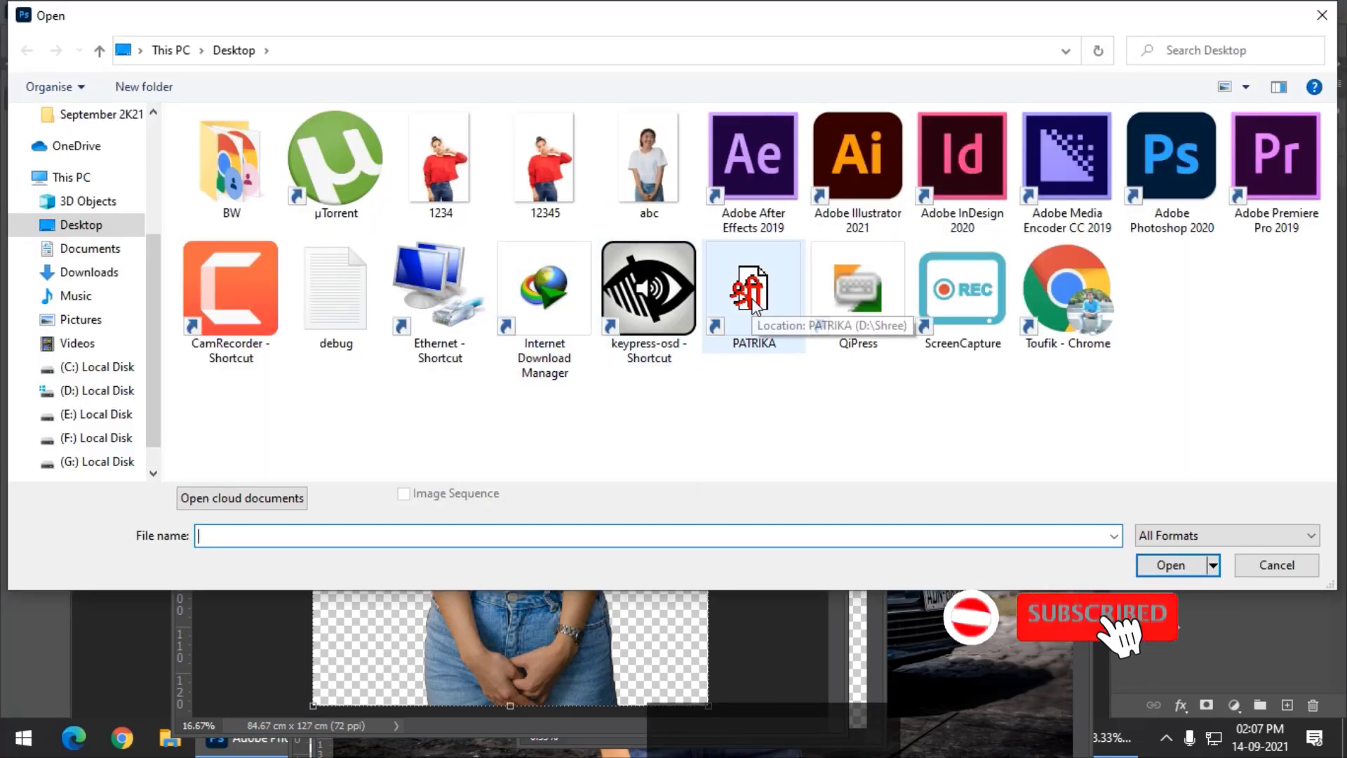
click(658, 174)
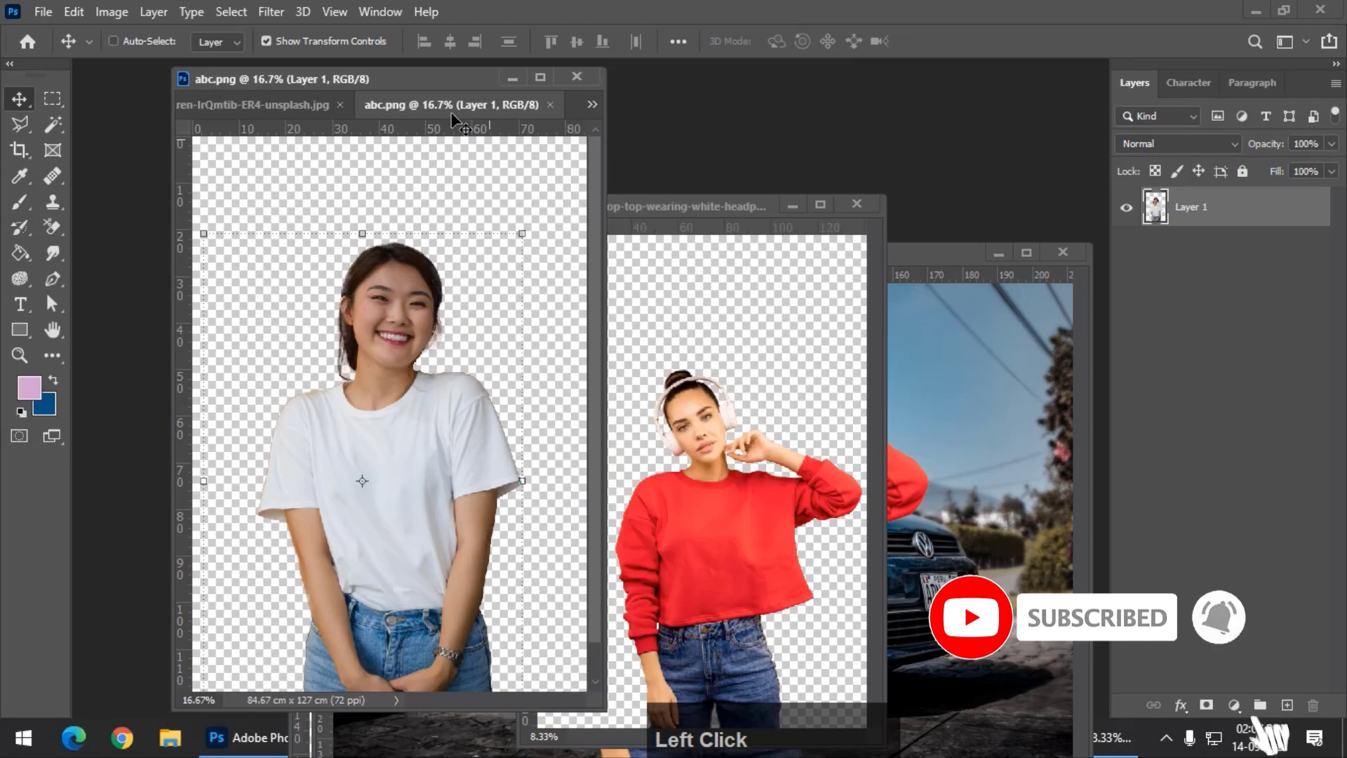
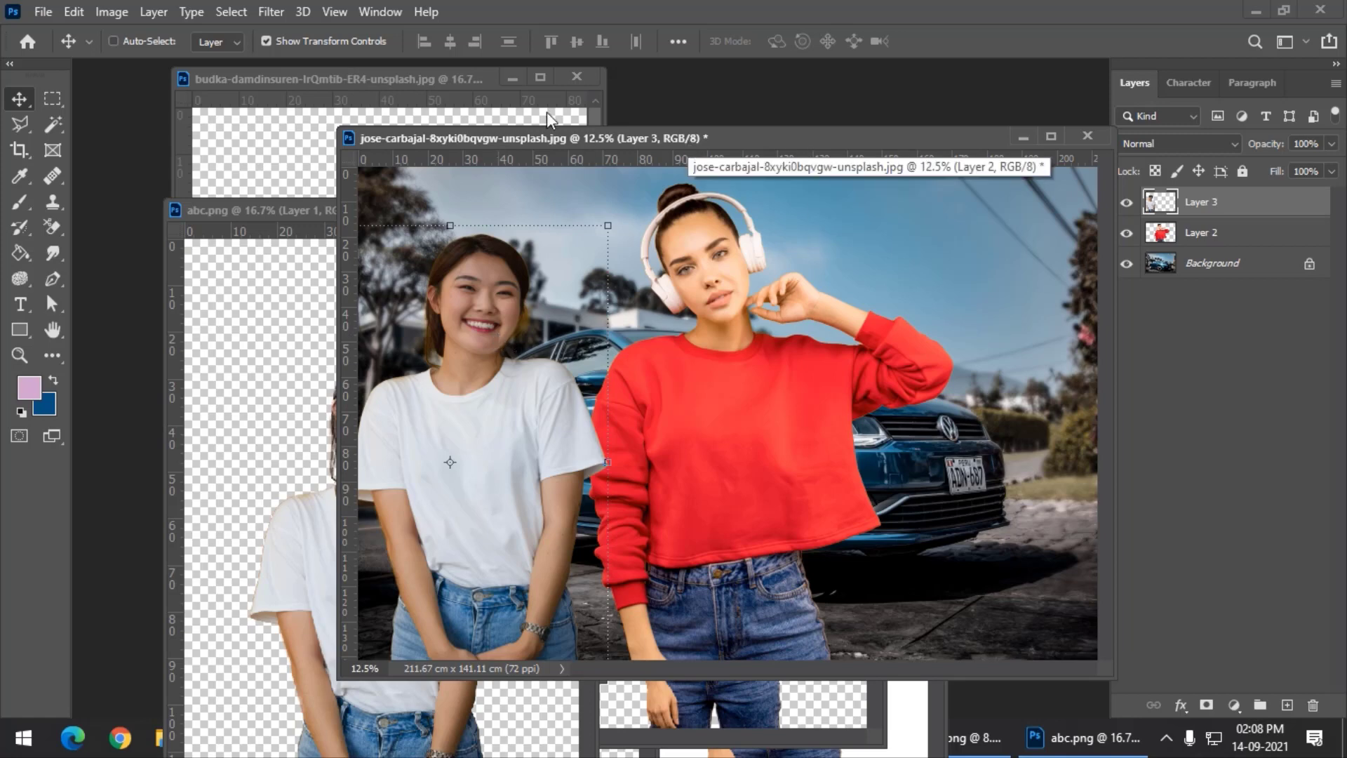
Step: Bring the white t-shirt girl's original document forward after placing her left of the red-sweater girl
click(423, 96)
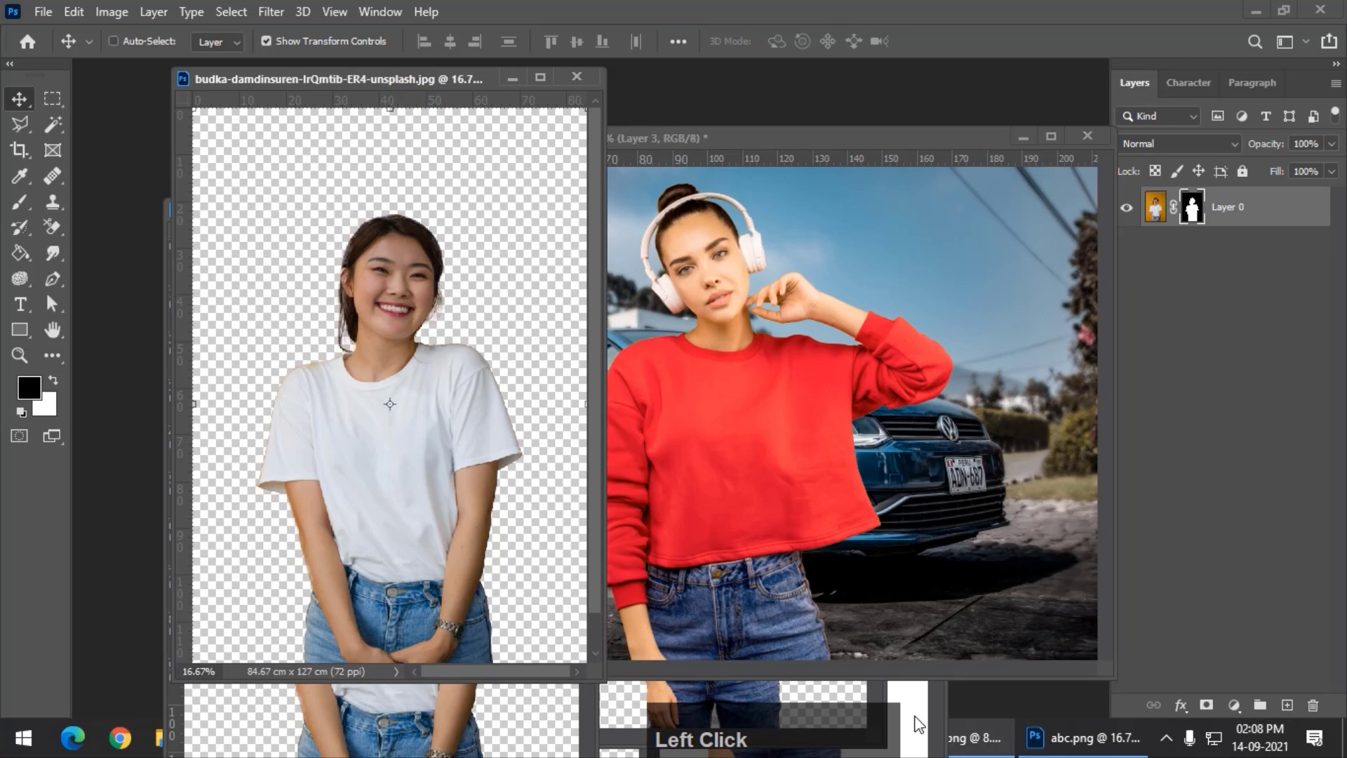